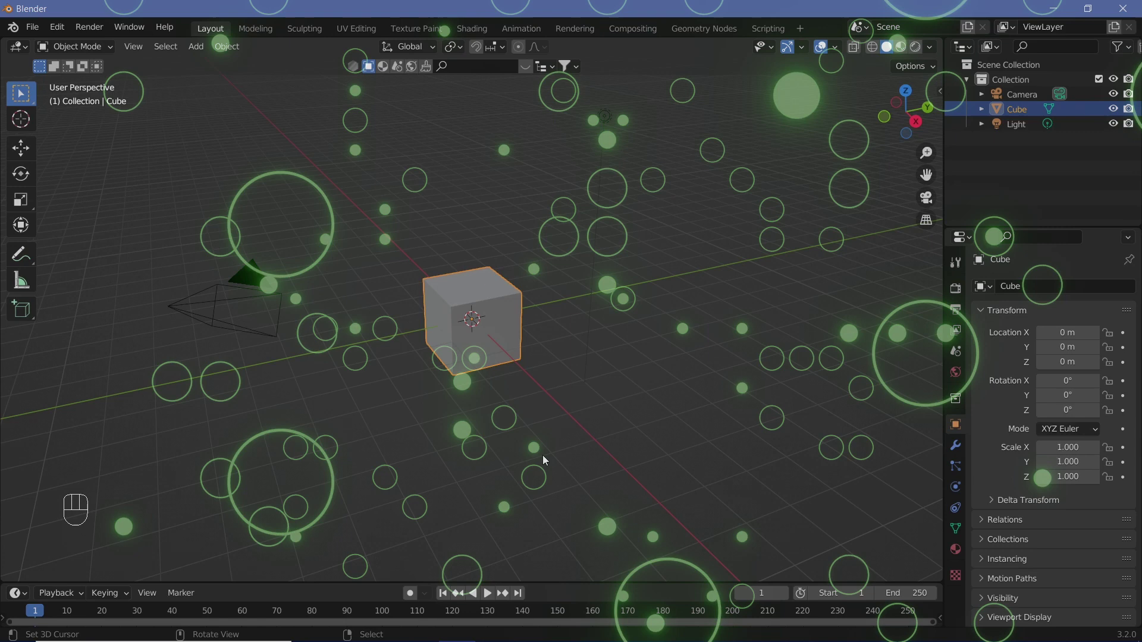
Delete the default cube and add a plane in its place
key(x)
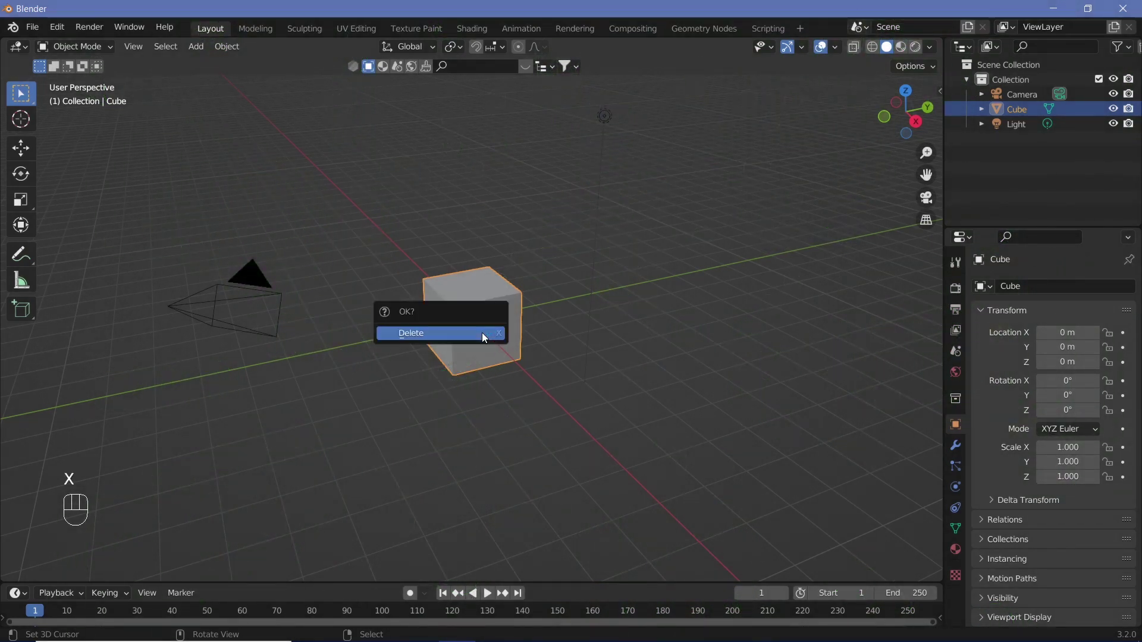
drag(506, 331, 569, 330)
key(shift+a)
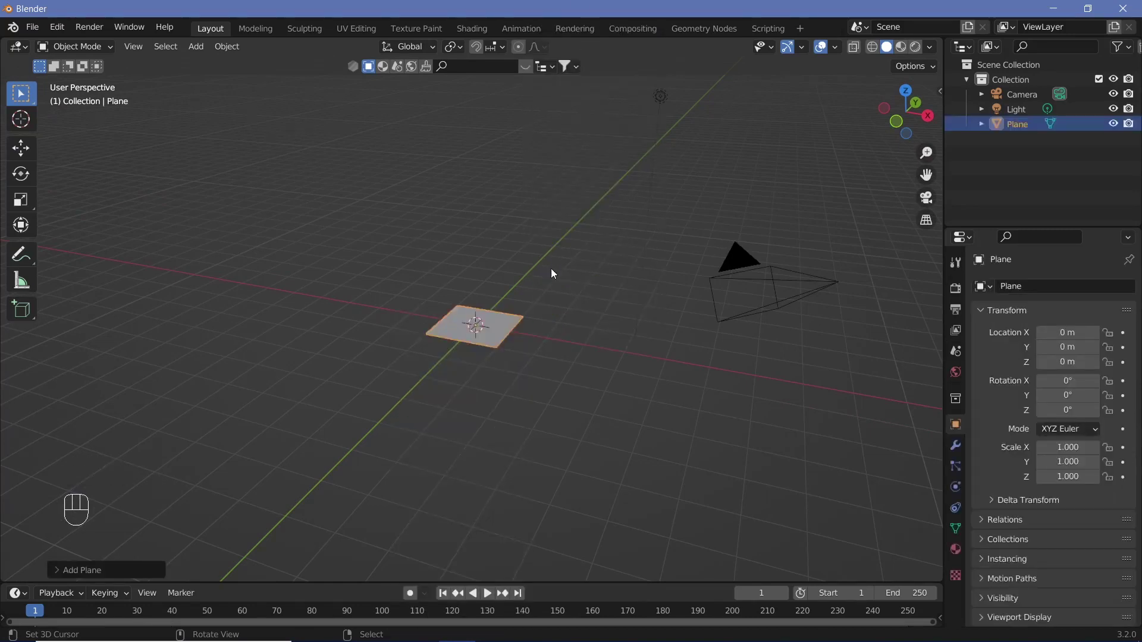
Rotate the plane 90° on X to stand upright and scale it by 4
key(r)
key(x)
key(9)
key(0)
key(Return)
key(s)
key(4)
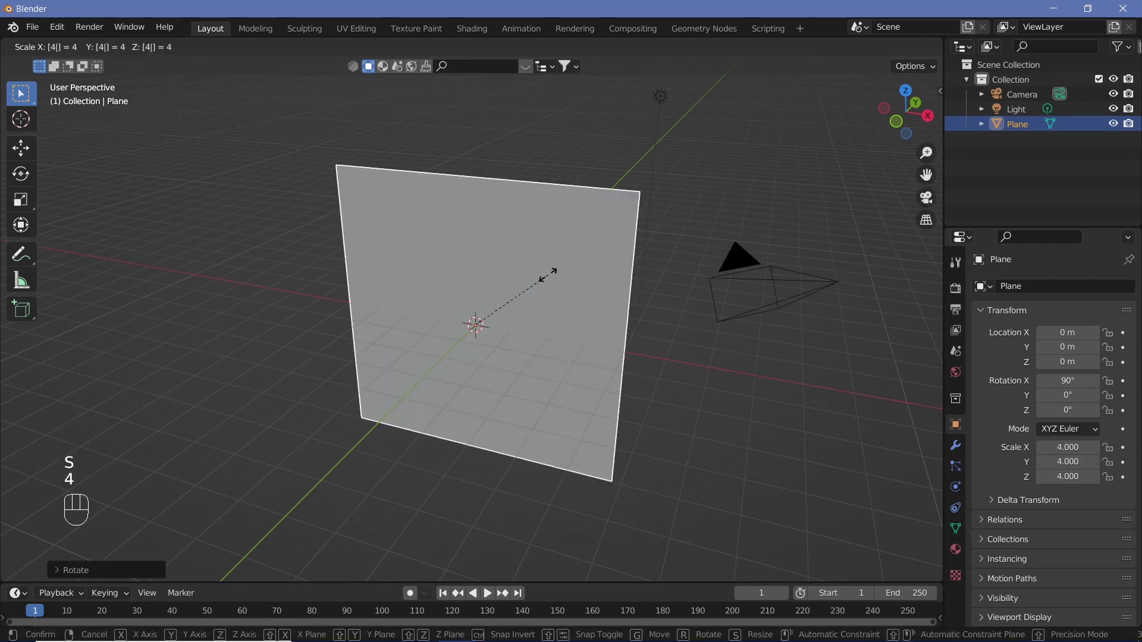
key(Return)
middle_click(555, 278)
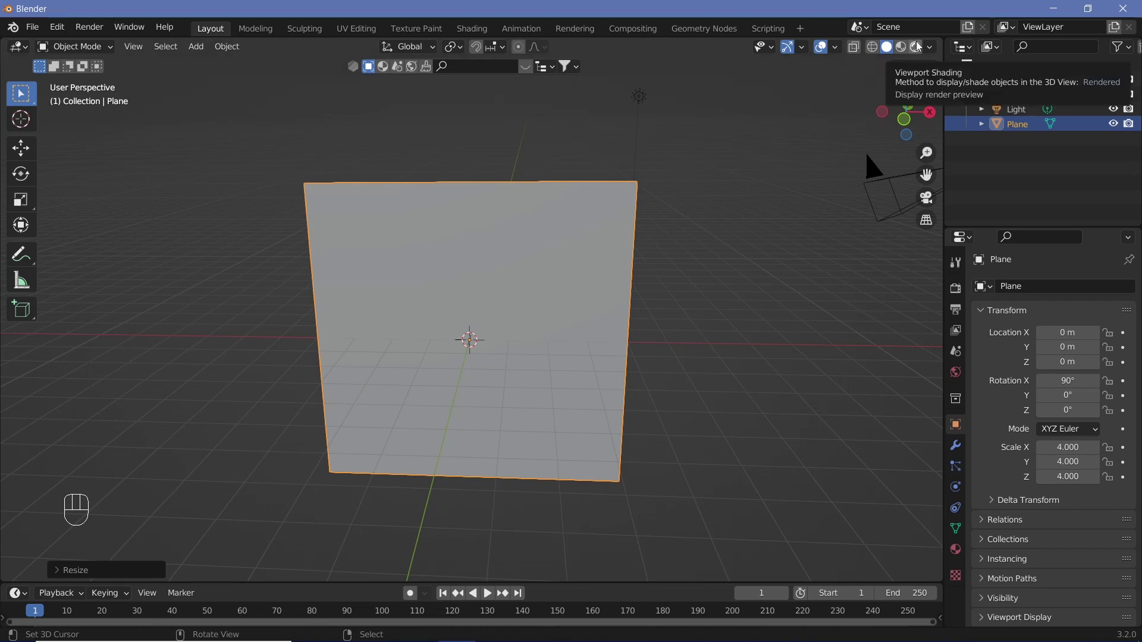
Switch the viewport to Rendered shading and toggle the sidebar
click(919, 47)
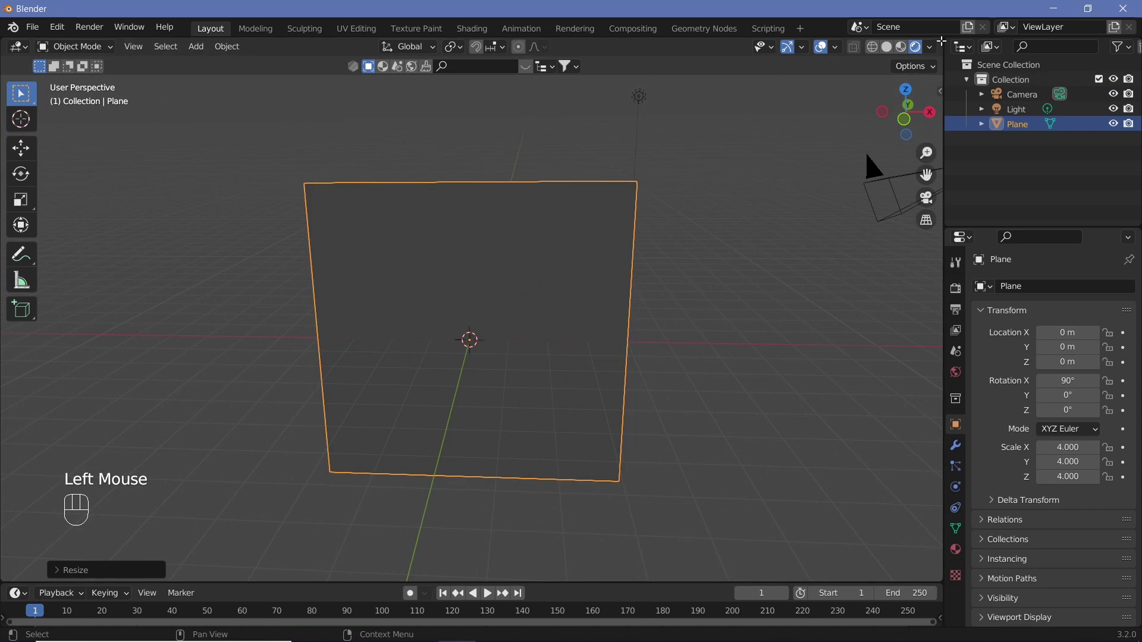
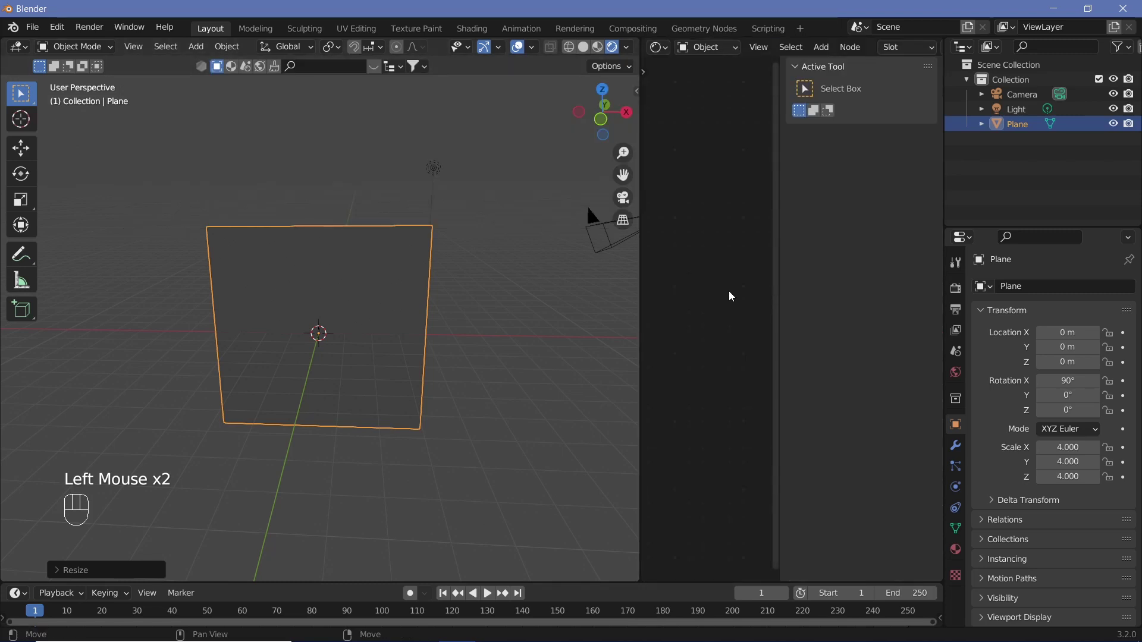
key(n)
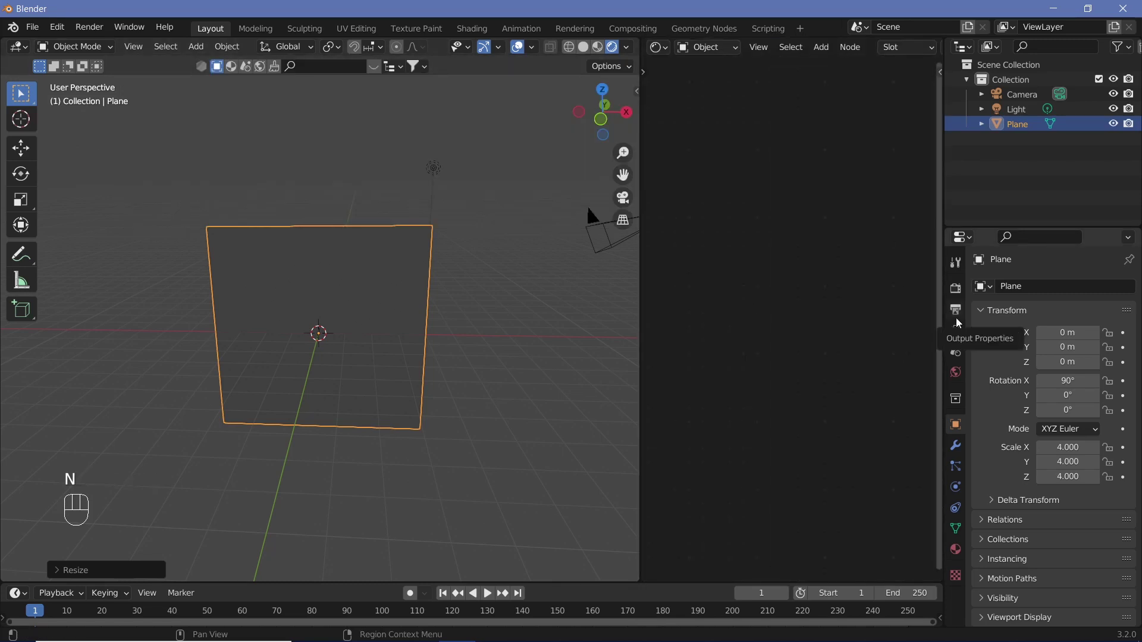
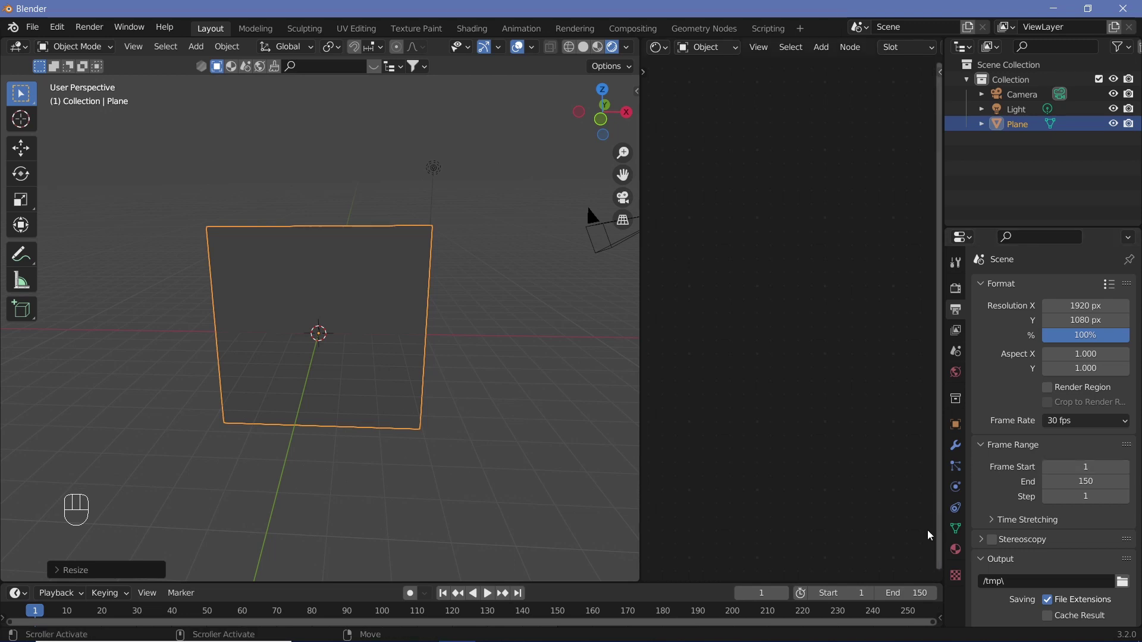
Create a new material for the plane with Alpha Clip blend mode and Shadow Mode None
click(956, 557)
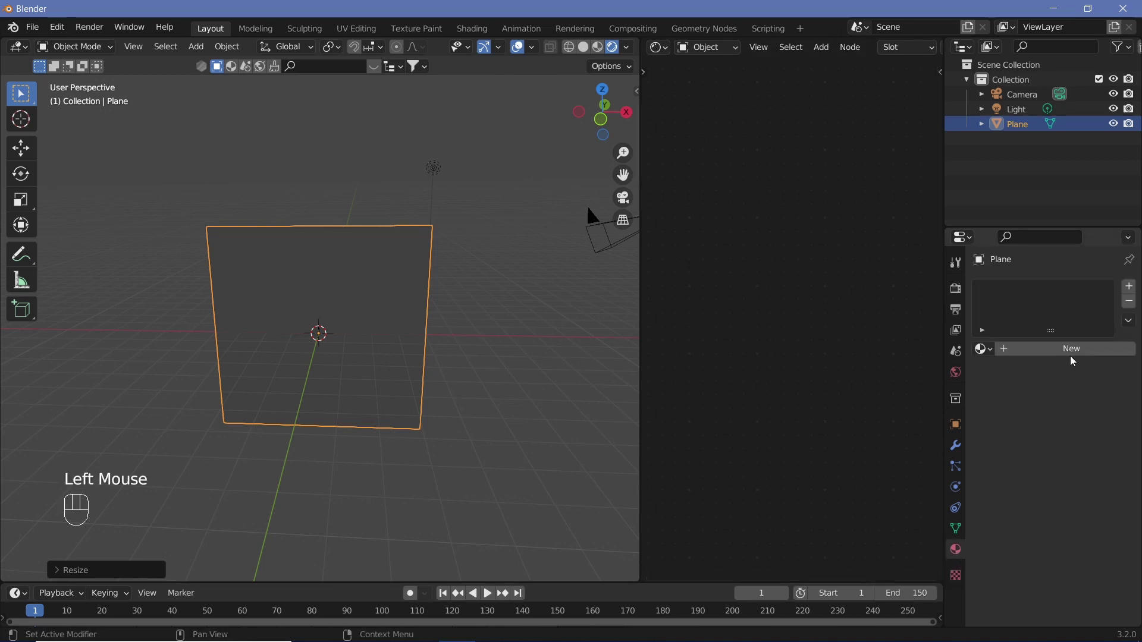
click(1075, 354)
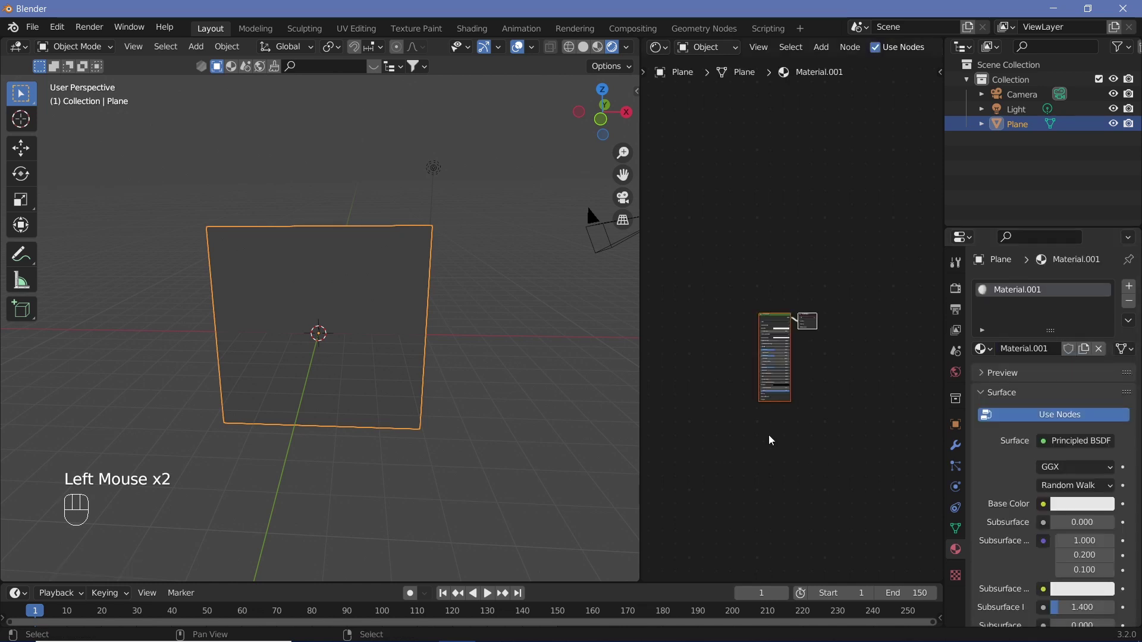
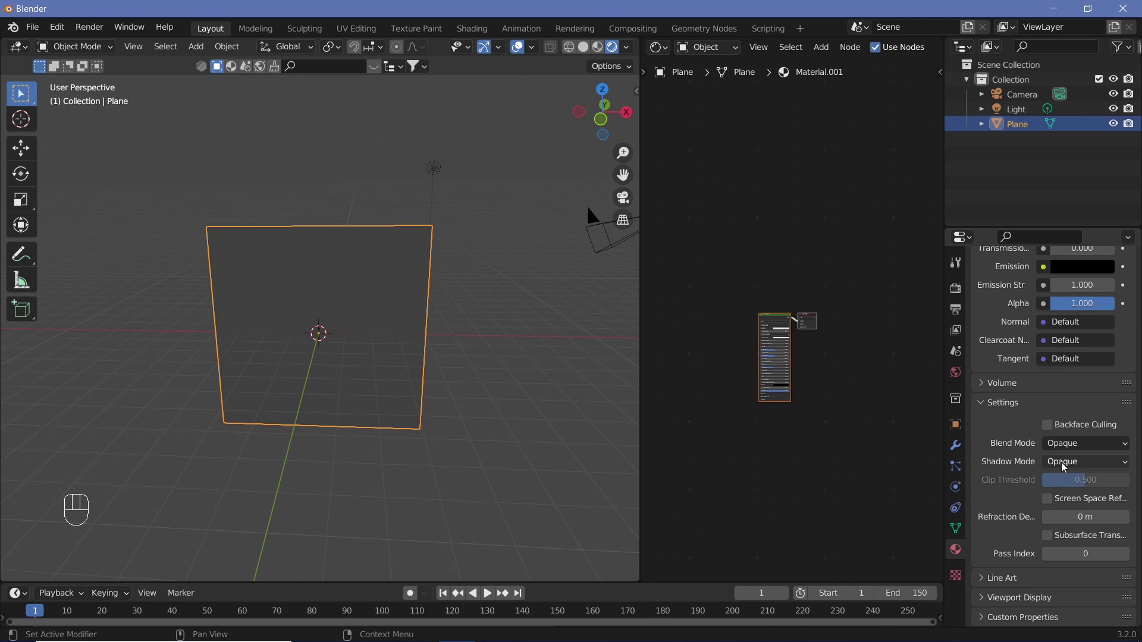
drag(1066, 464, 1062, 480)
drag(1066, 446, 1053, 478)
drag(829, 438, 854, 433)
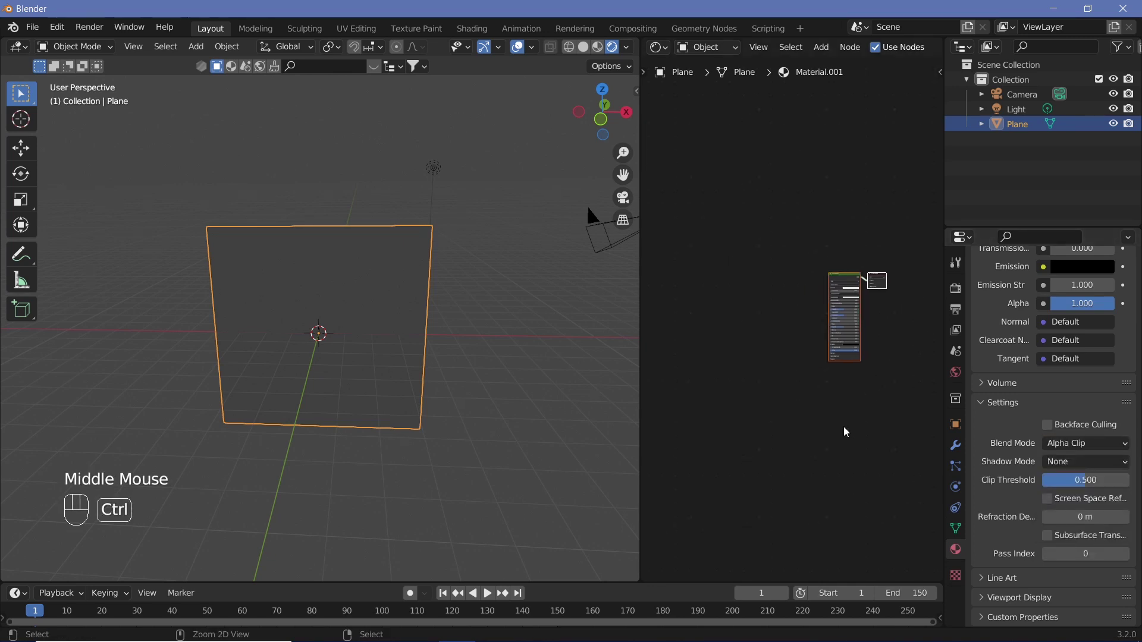
Frame the material nodes in the shader editor view
drag(844, 417, 870, 274)
middle_click(824, 295)
drag(765, 275, 787, 270)
drag(774, 279, 835, 260)
Add a Gradient Texture set to Spherical and preview it on the plane
key(shift+a)
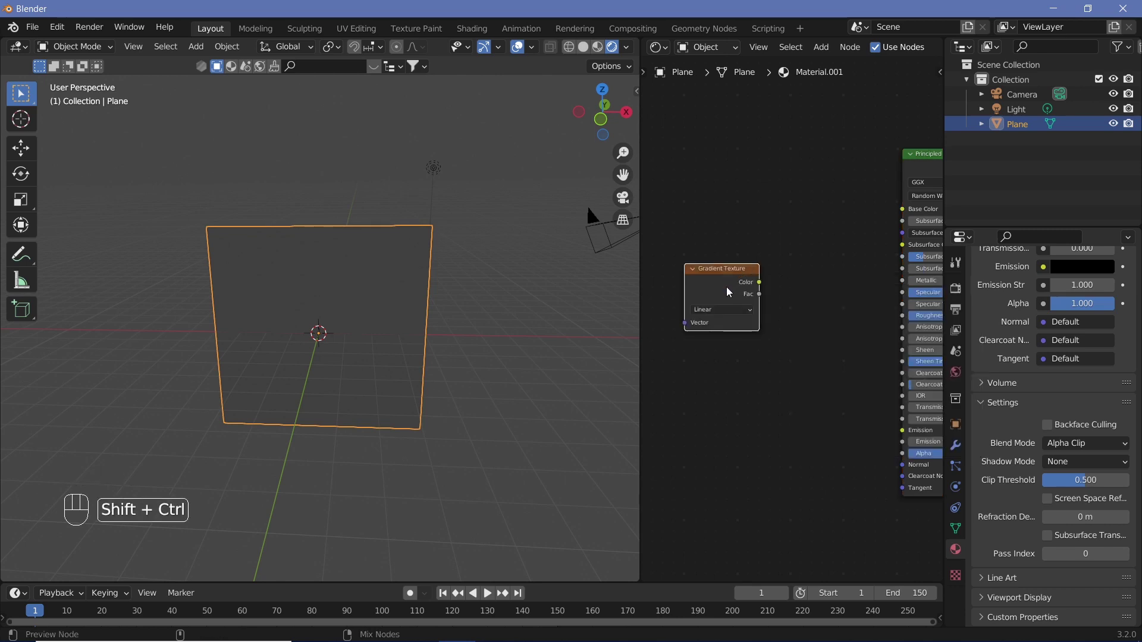
click(729, 291)
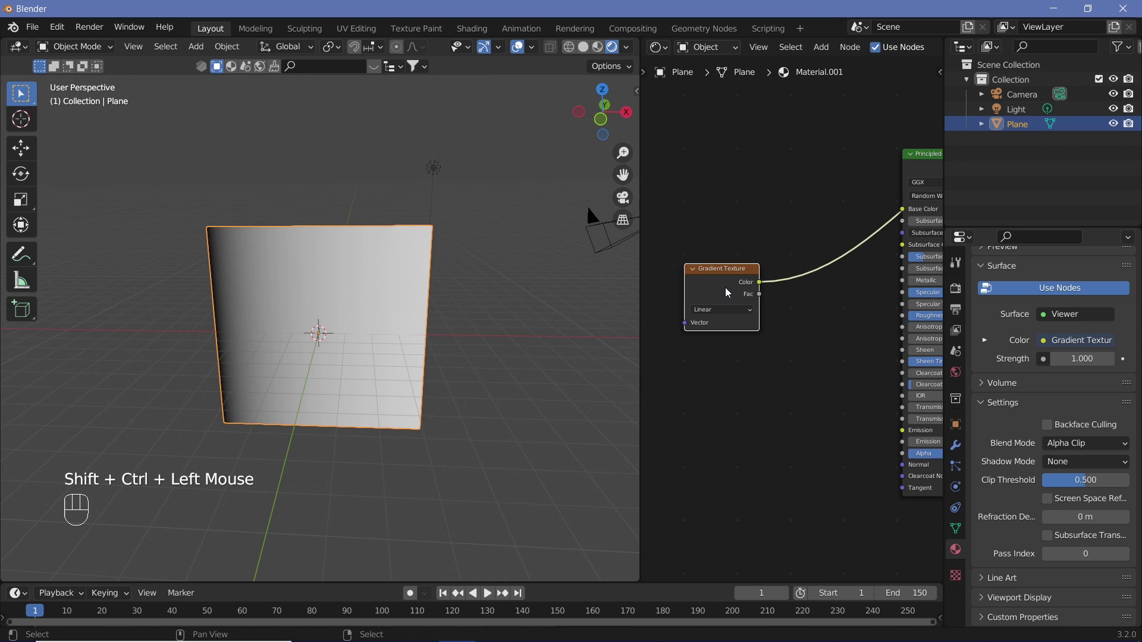
drag(765, 293, 808, 280)
drag(793, 287, 801, 343)
click(778, 263)
Feed the gradient with Texture Coordinate and Mapping nodes via Ctrl+T
key(ctrl+t)
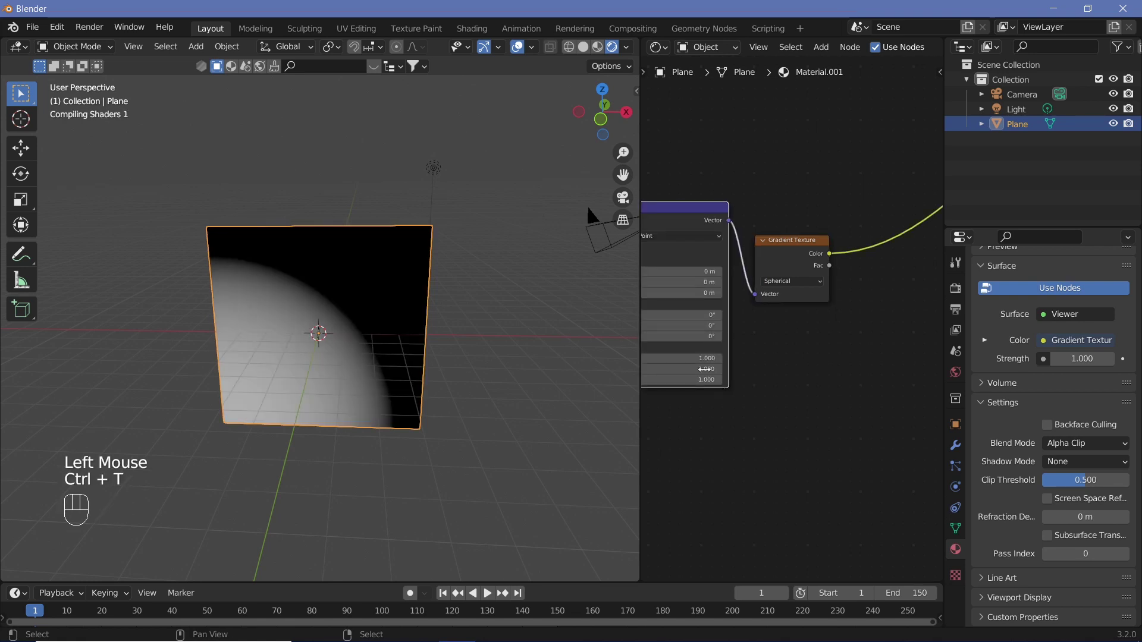
middle_click(701, 412)
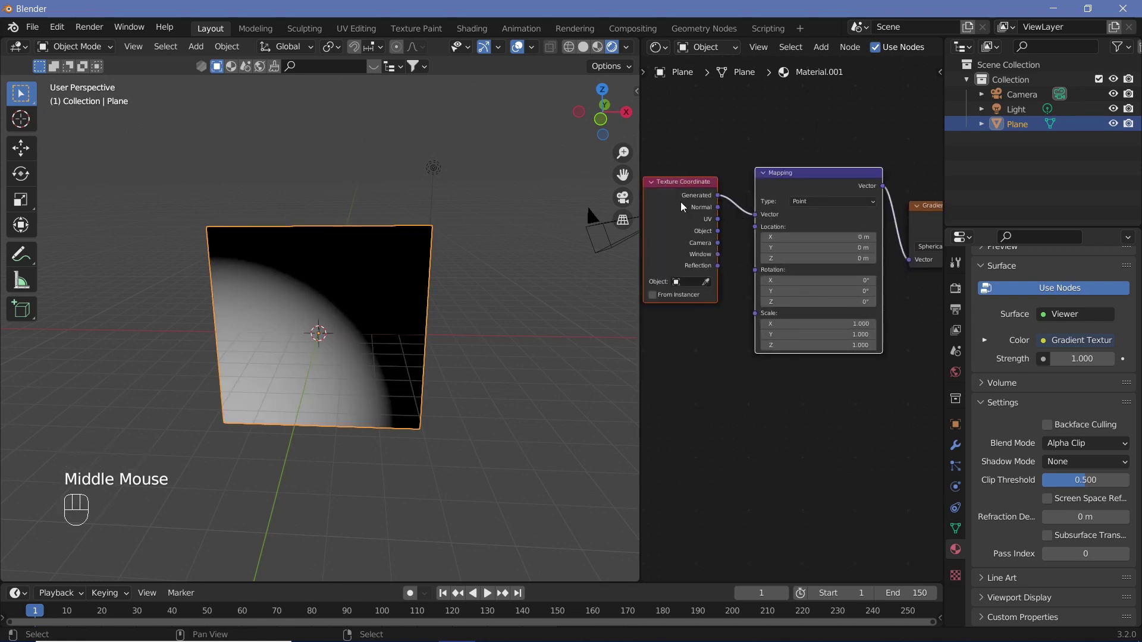
drag(720, 224, 877, 411)
middle_click(858, 405)
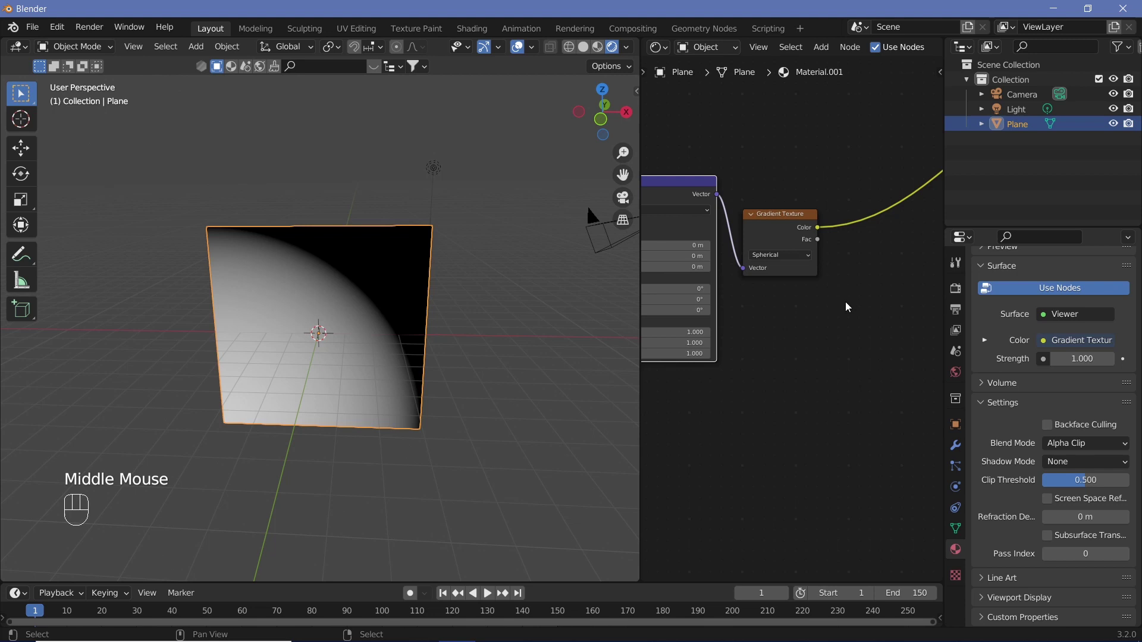
Insert a Constant ColorRamp after the gradient and position stops to isolate a white ring
key(shift+a)
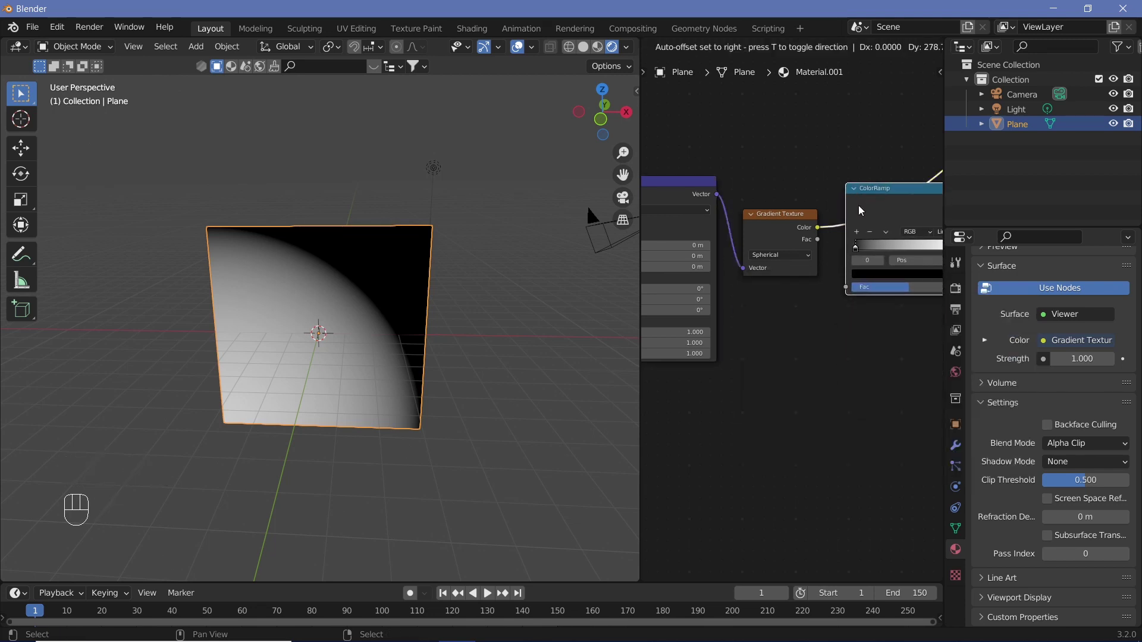
drag(757, 357, 719, 335)
drag(804, 232, 801, 255)
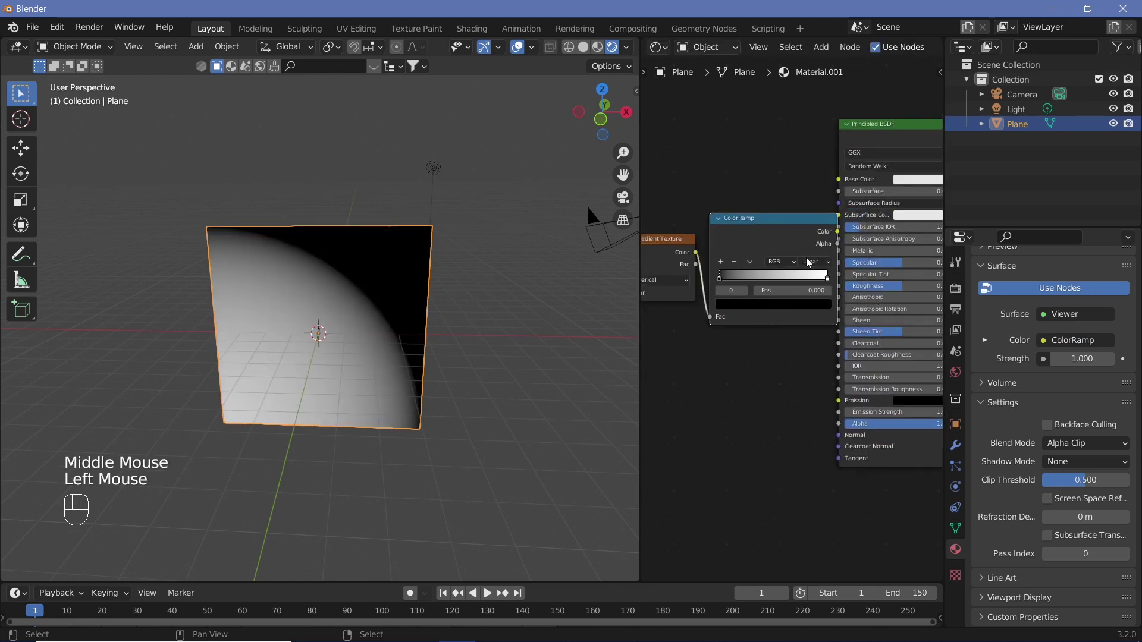
drag(809, 263, 834, 283)
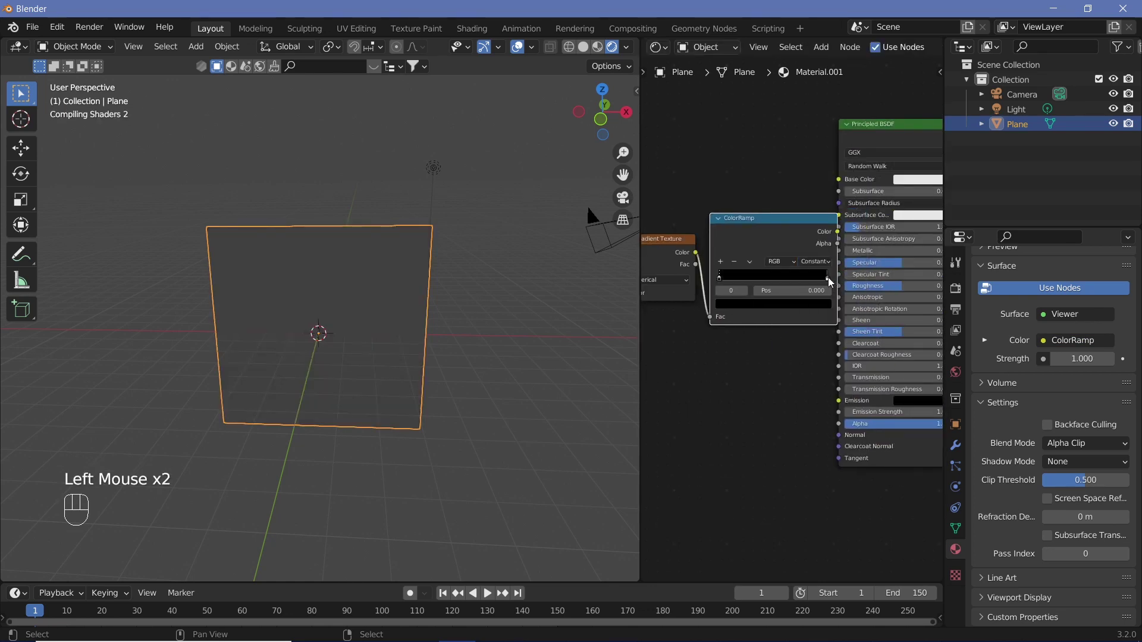
drag(828, 282, 718, 265)
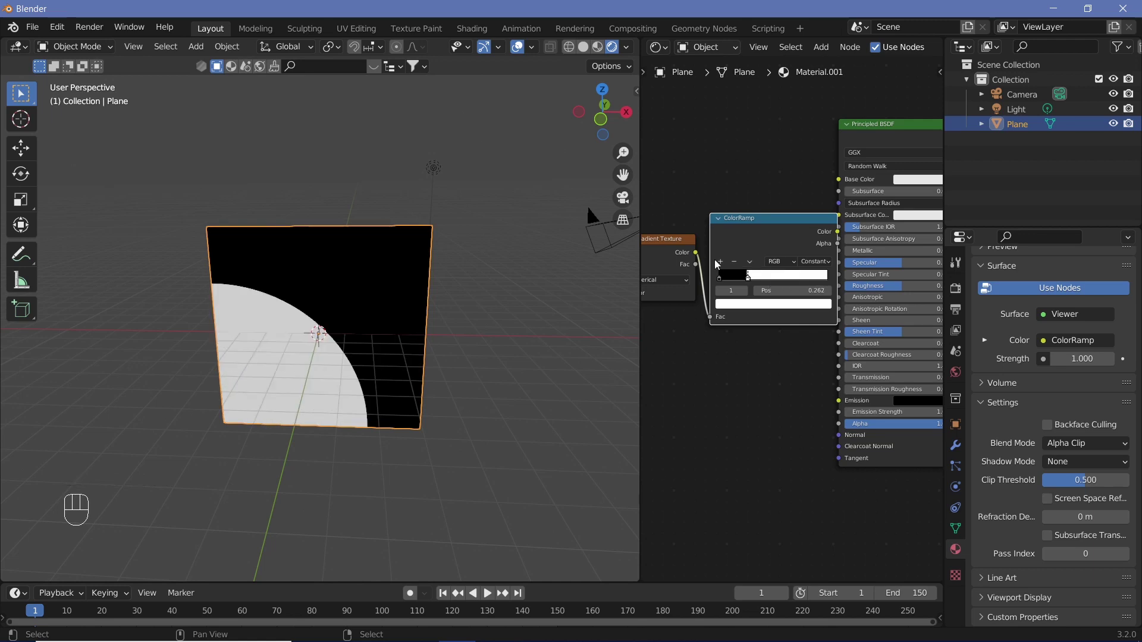
click(722, 266)
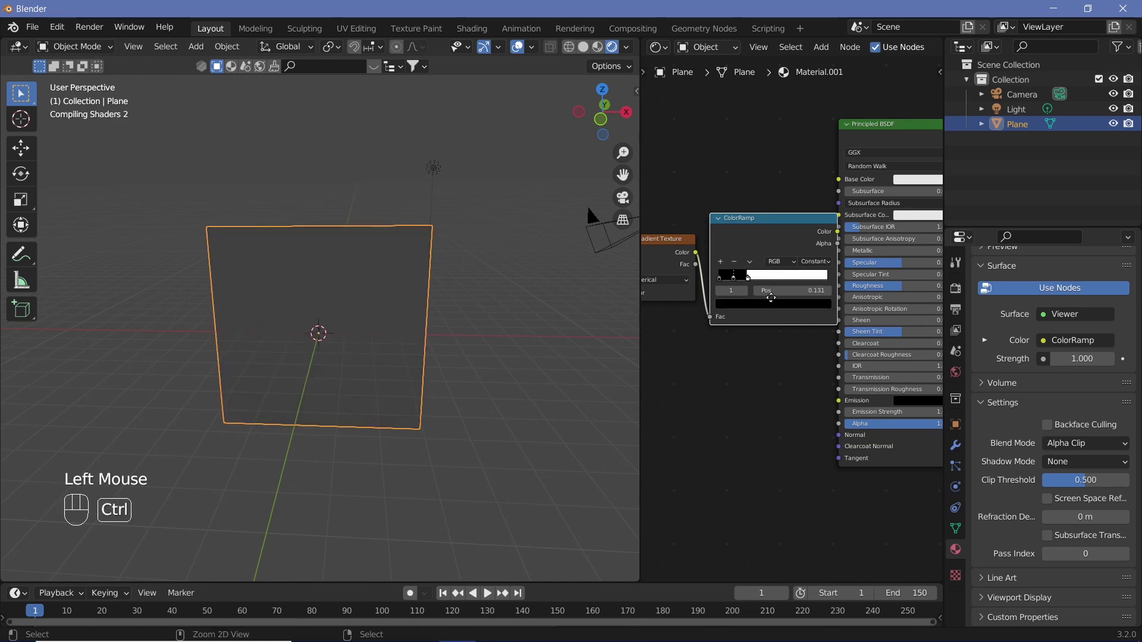
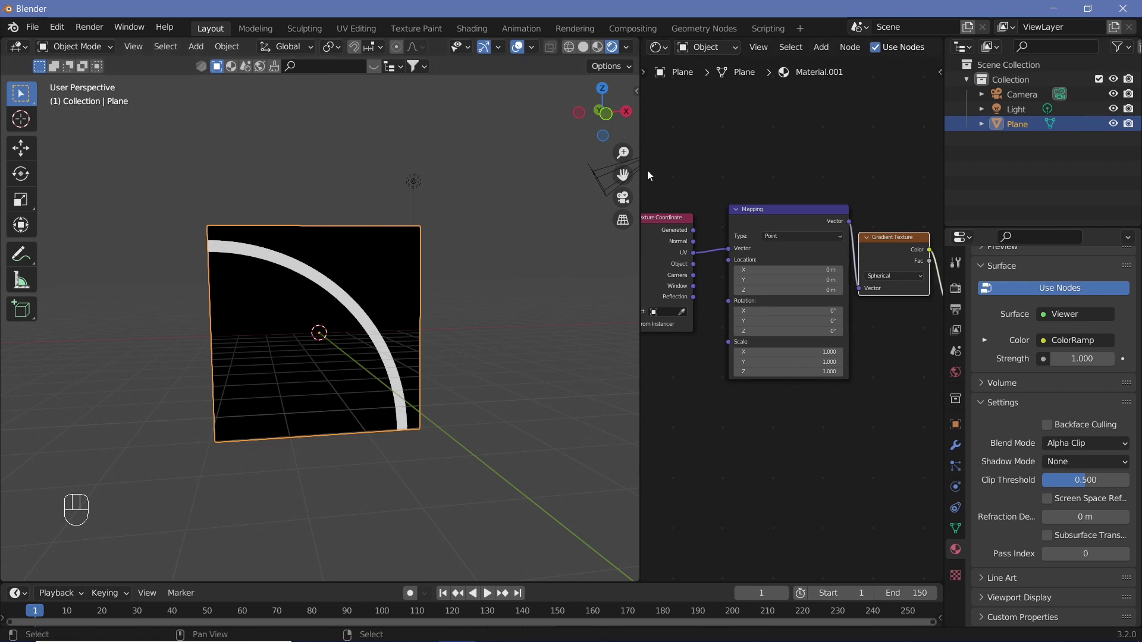
Insert Separate XYZ and Combine XYZ after the Mapping node, relinking X and Y
drag(697, 201, 773, 221)
drag(749, 216, 781, 289)
middle_click(869, 335)
key(shift+a)
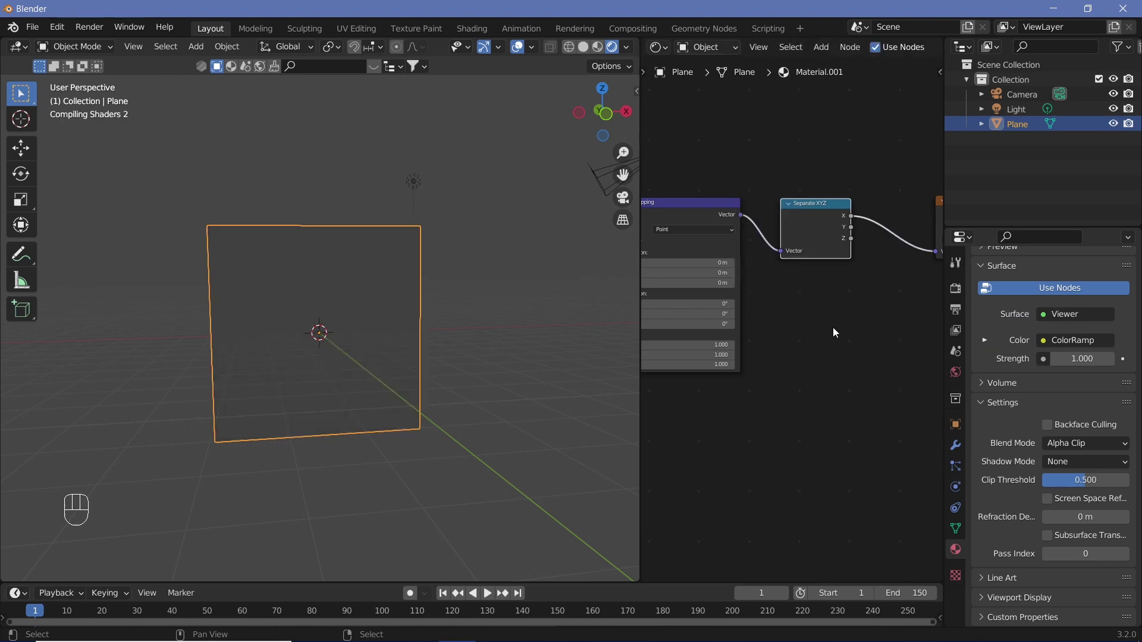
key(shift+a)
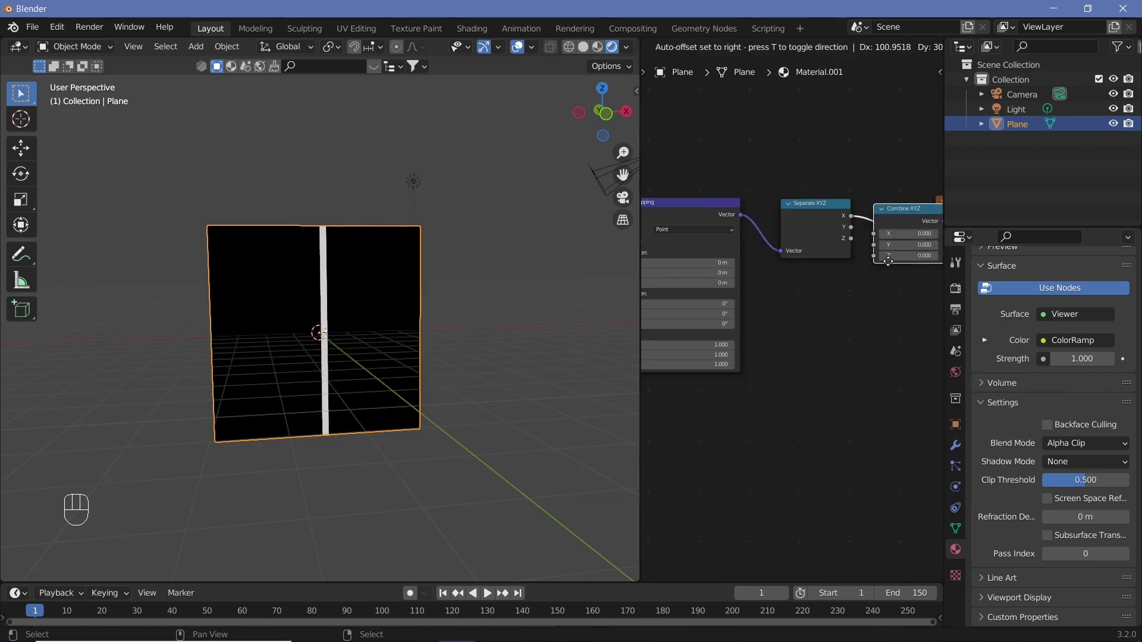
middle_click(859, 338)
click(824, 238)
click(823, 251)
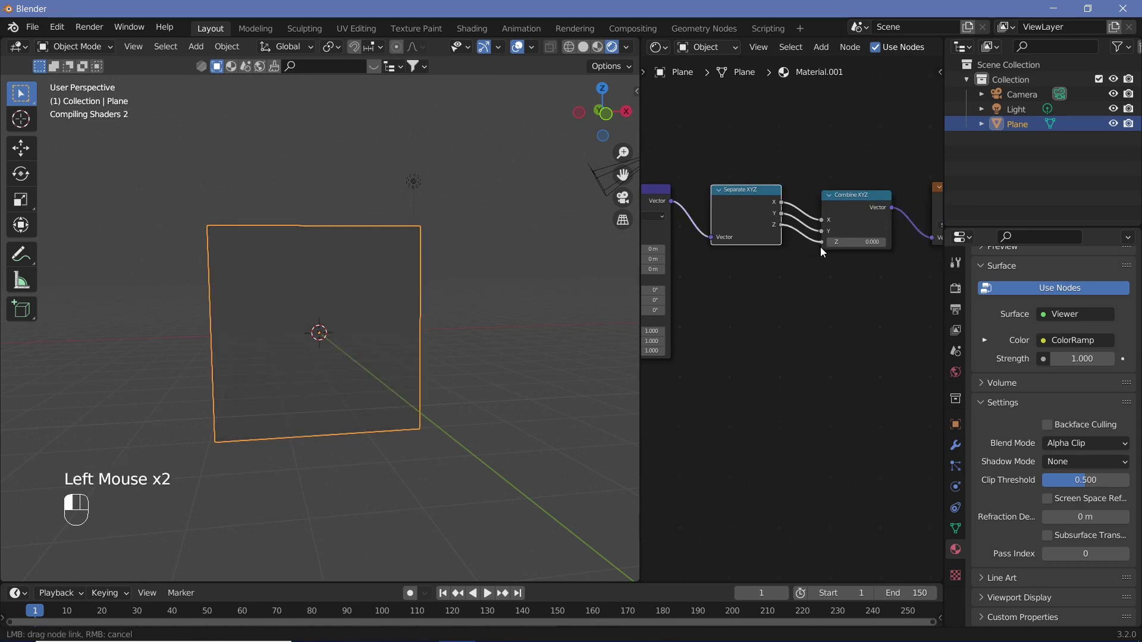
Route X and Y through two Math Modulo nodes set to 1 to tile the ring
key(shift+a)
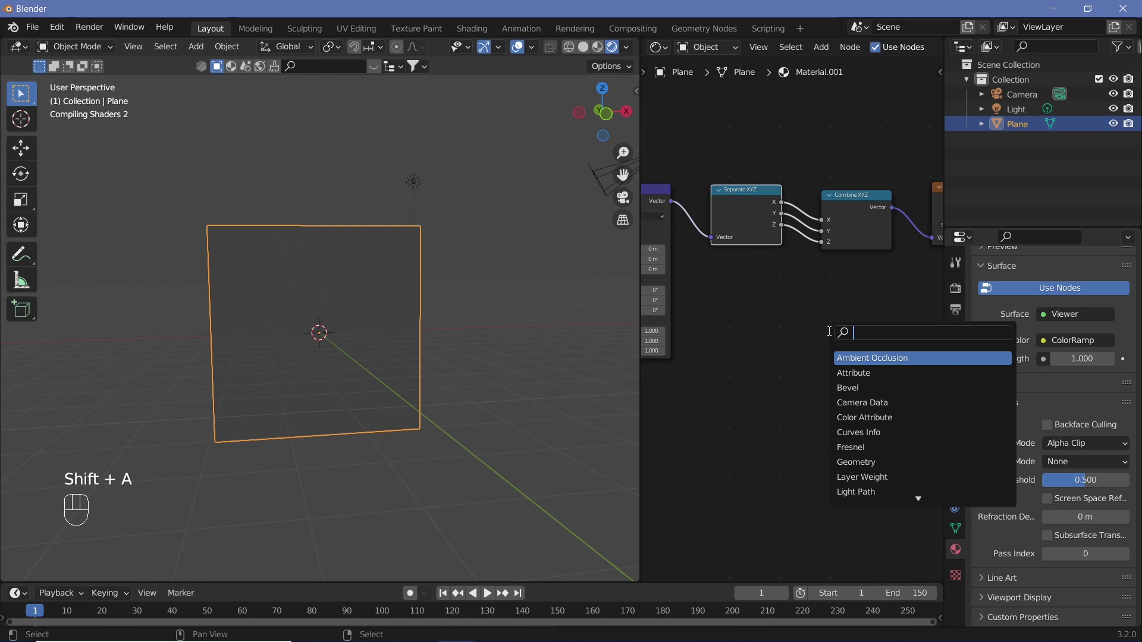
drag(794, 333, 667, 423)
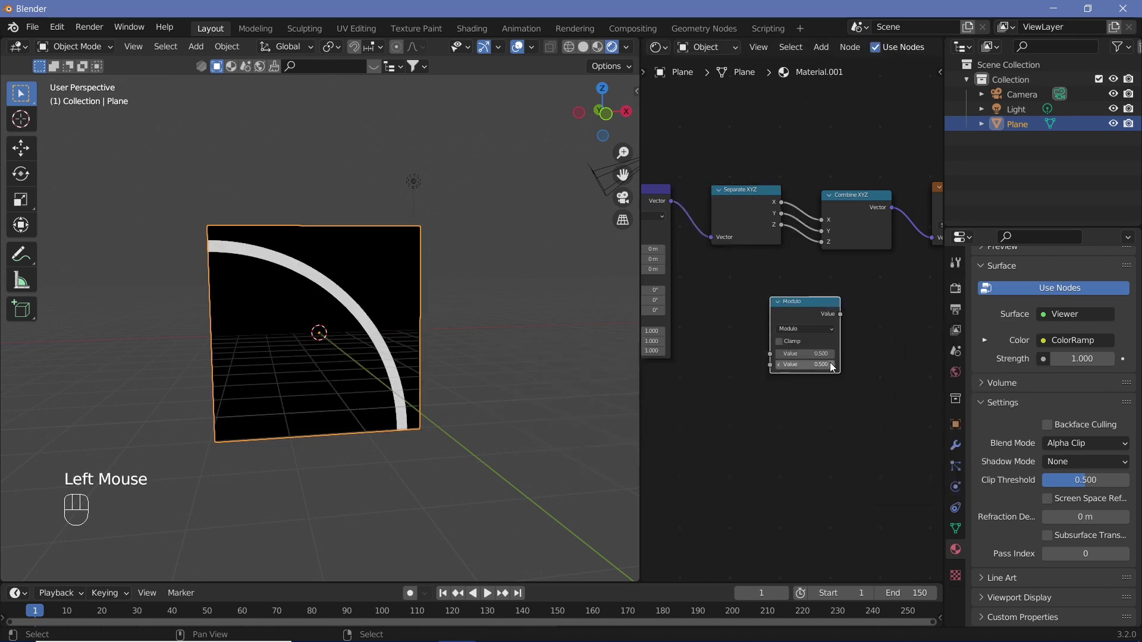
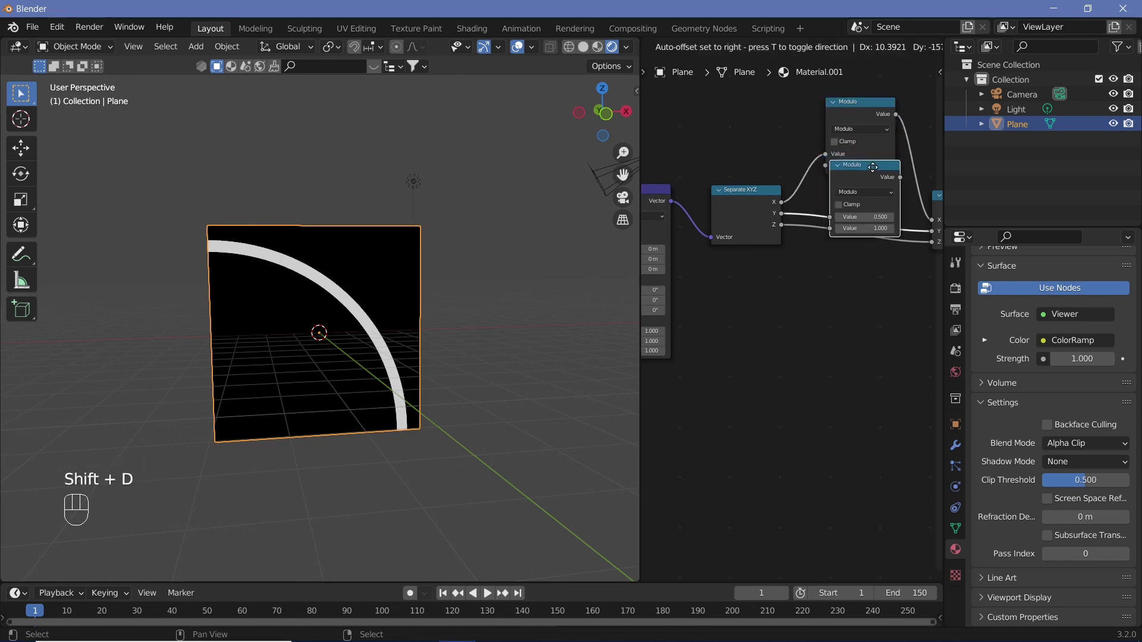
click(843, 353)
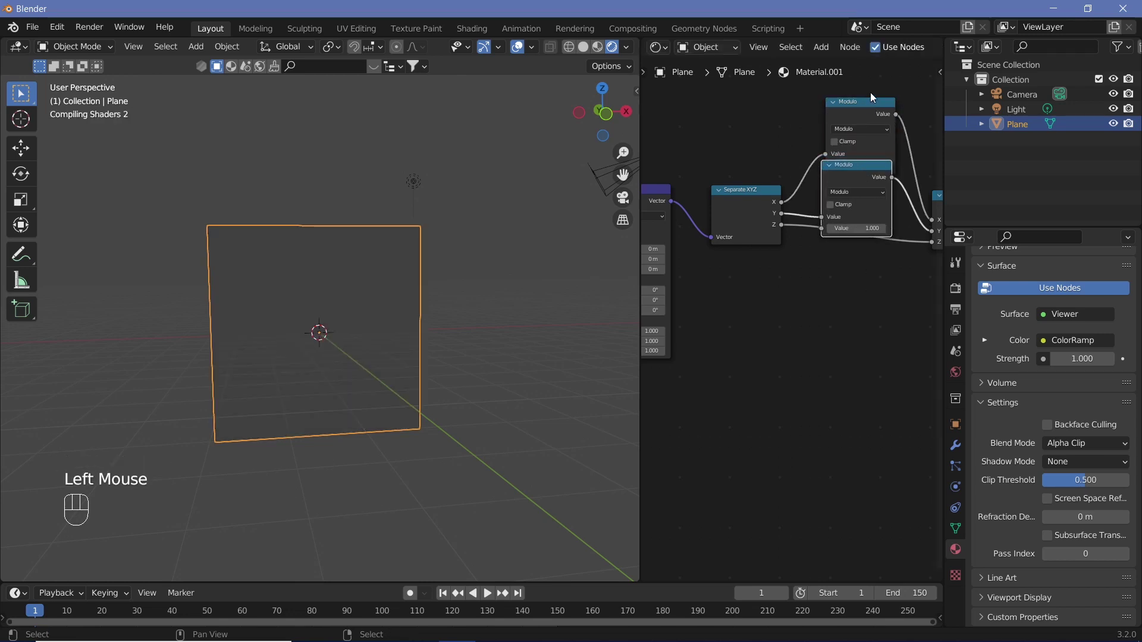
drag(863, 117, 863, 226)
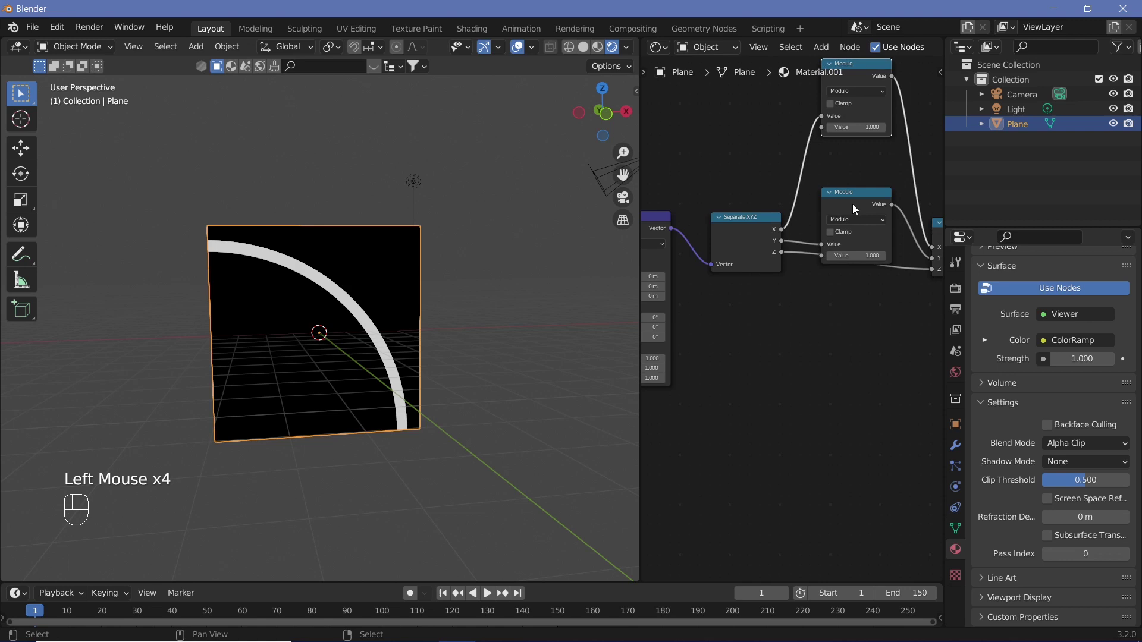
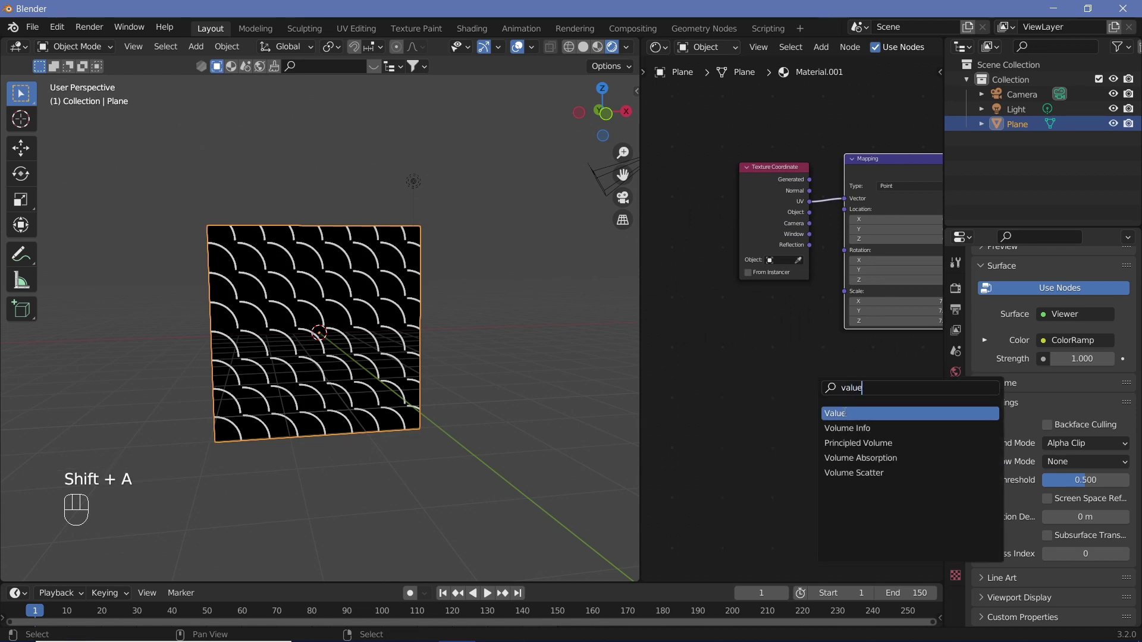
Drive the Mapping scale from a Value node of 4.3 through a Round math node
drag(692, 385, 737, 423)
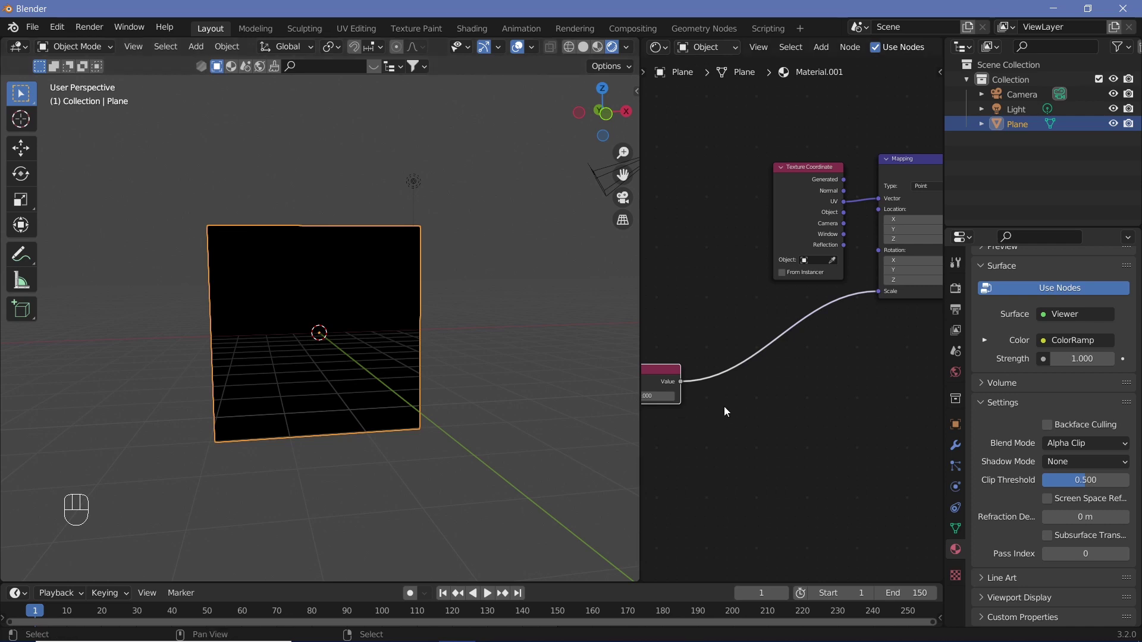
middle_click(734, 401)
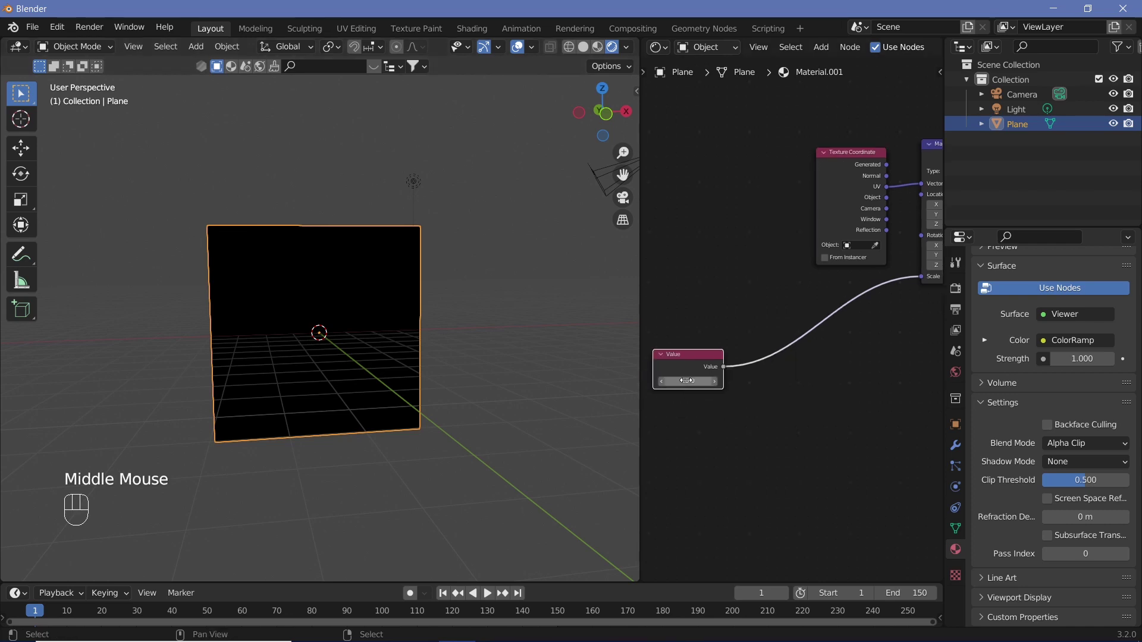
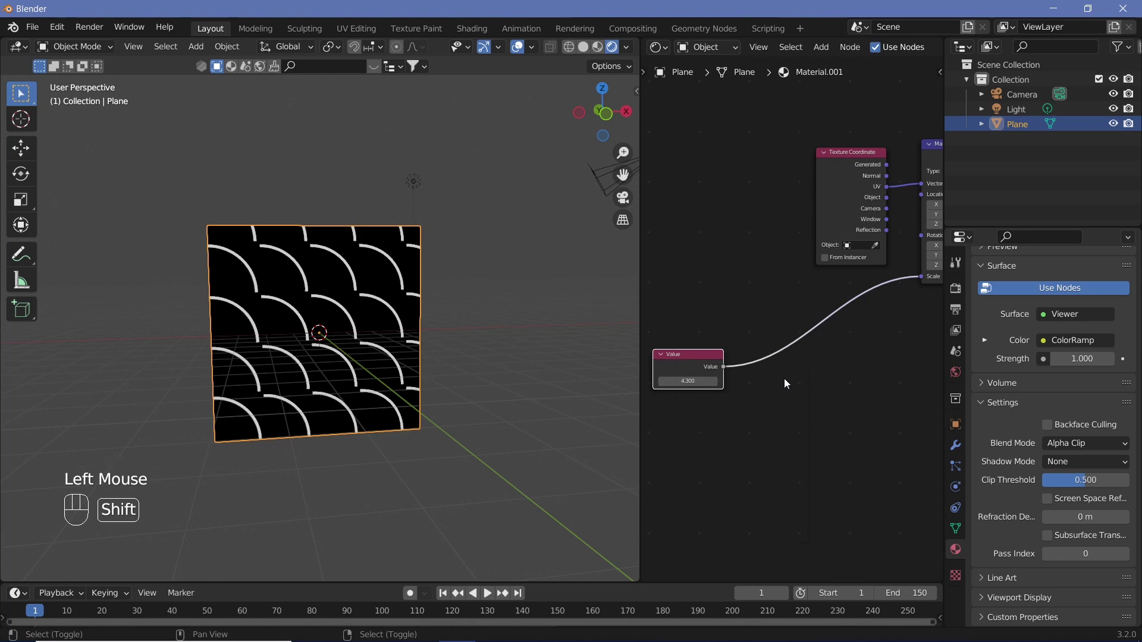
key(shift+a)
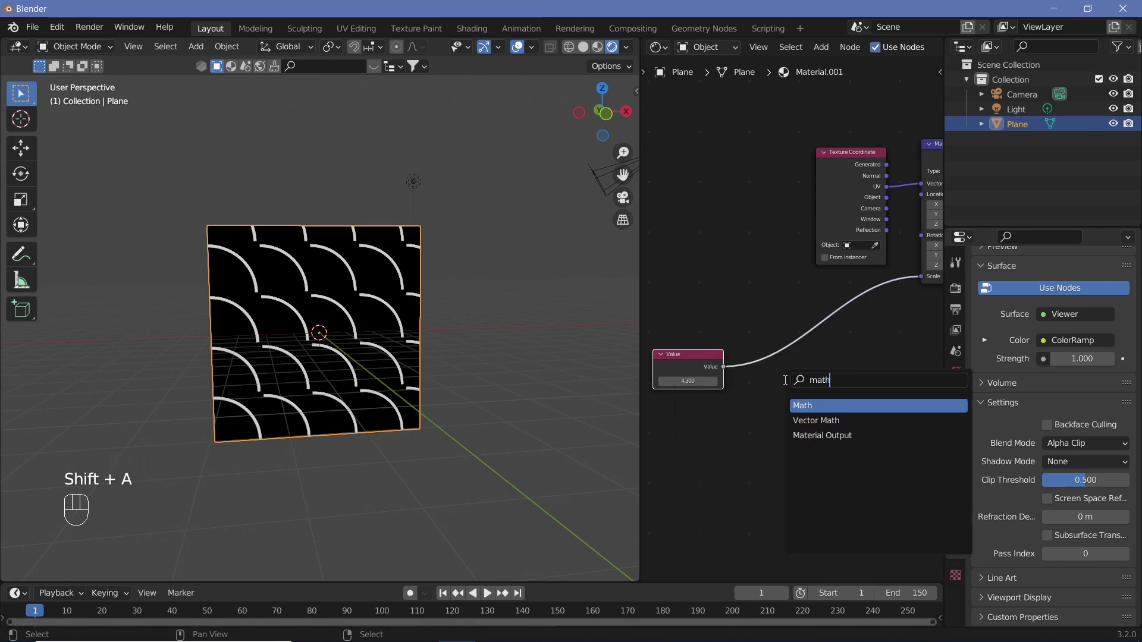
drag(802, 413, 847, 398)
drag(825, 394, 755, 571)
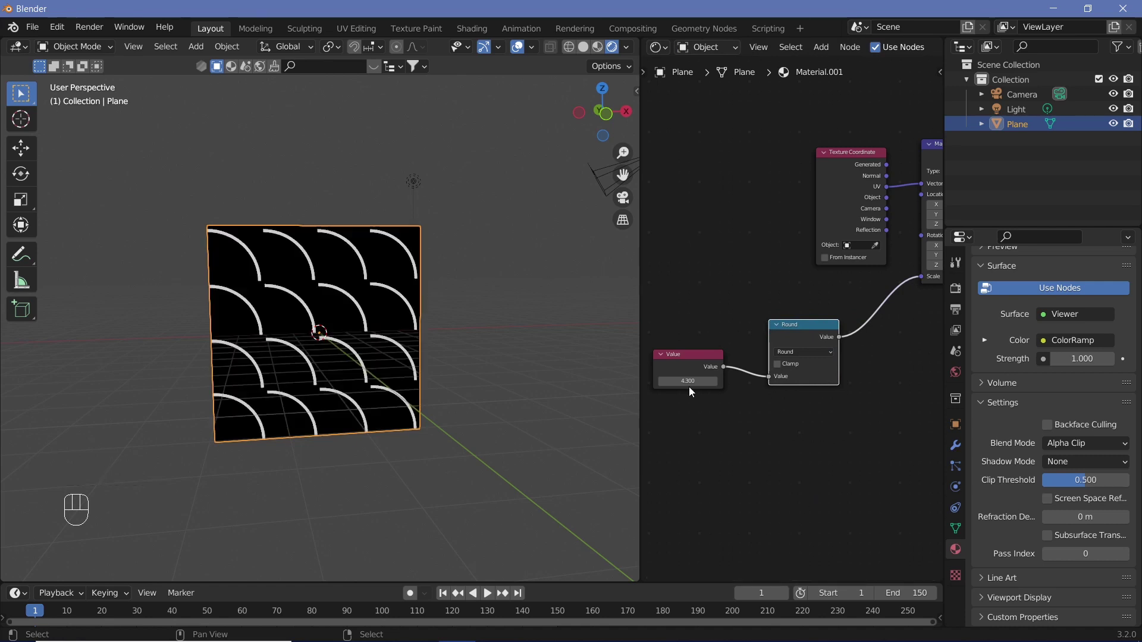
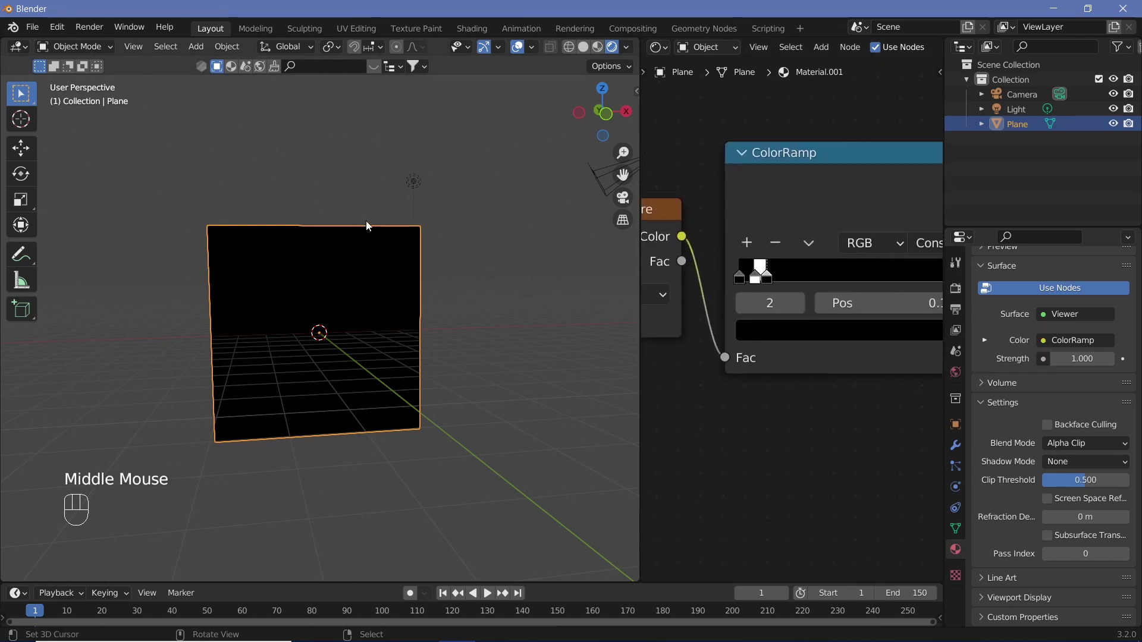
Raise the Value node to 10.8 so many more white rings tile the plane
drag(781, 281, 808, 278)
drag(772, 281, 876, 288)
click(900, 281)
click(894, 285)
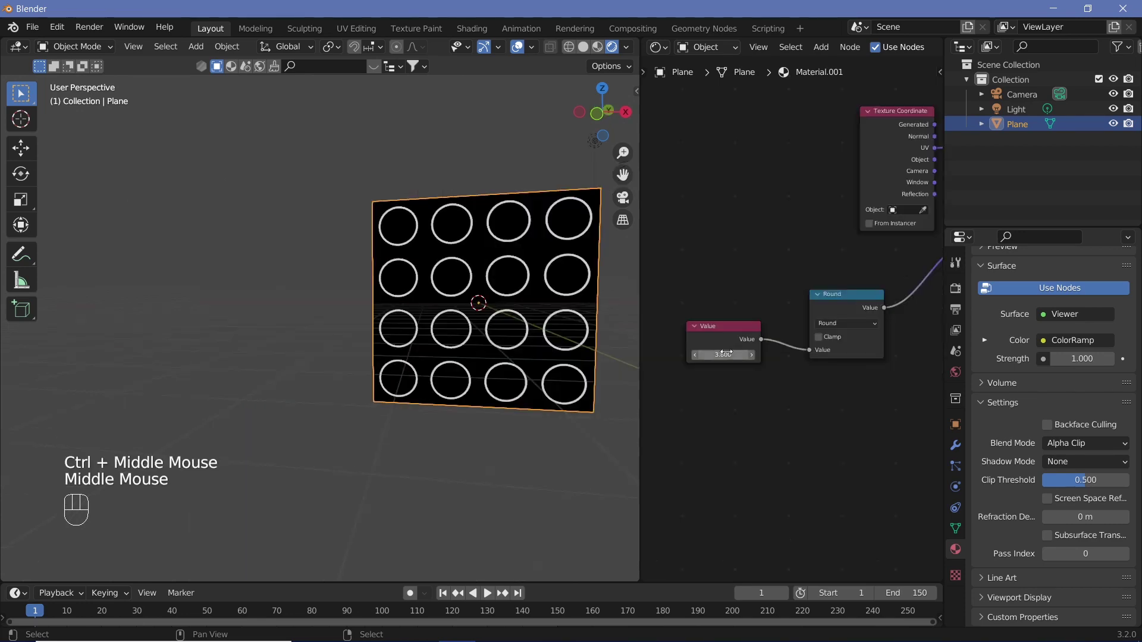
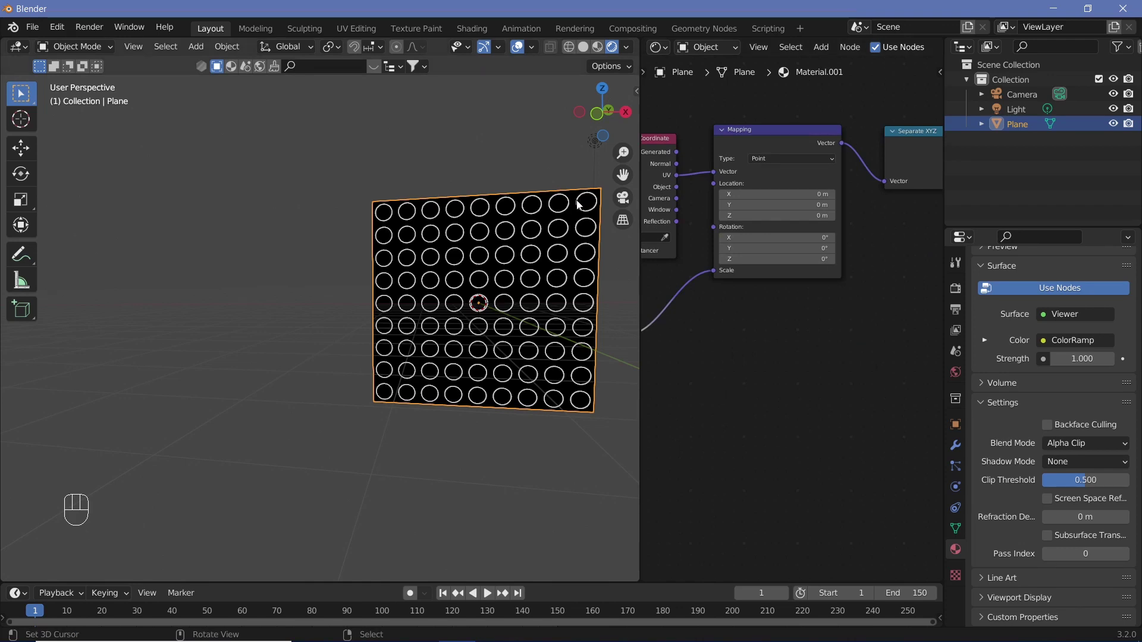
drag(546, 301, 548, 309)
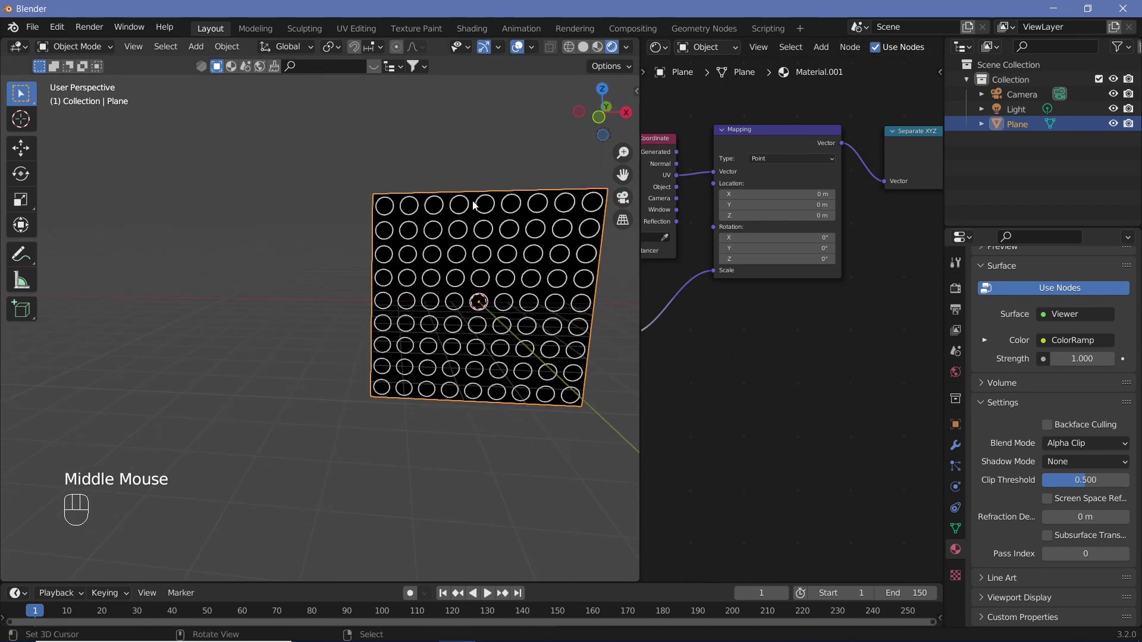
Add Voronoi and Noise textures, with the rounded Value driving the Voronoi scale
drag(772, 332, 525, 249)
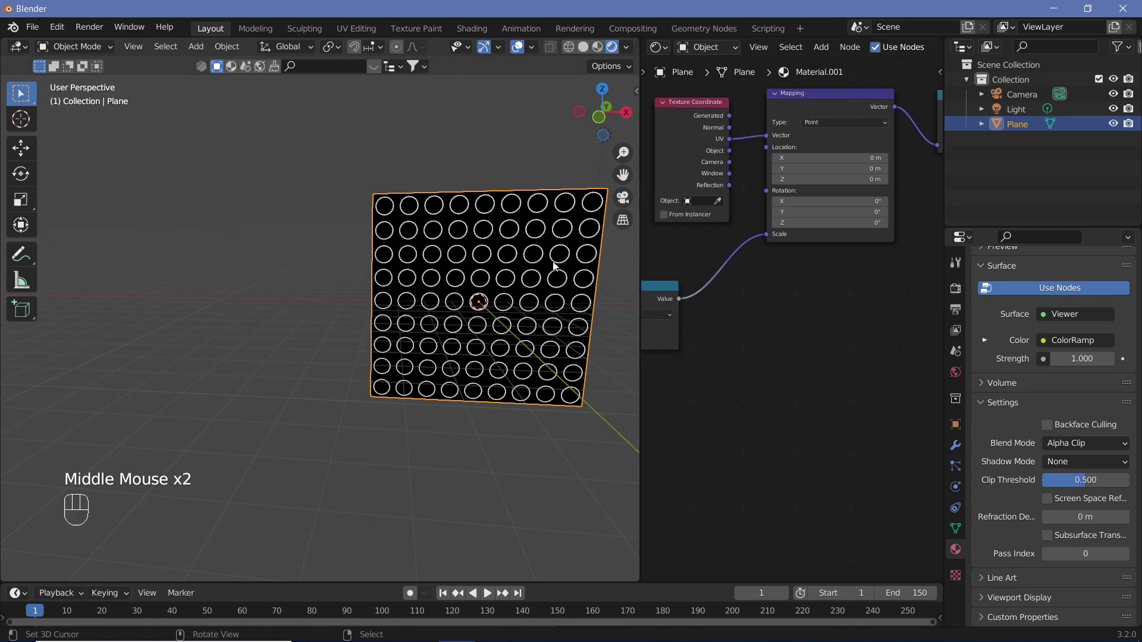
middle_click(844, 332)
key(shift+a)
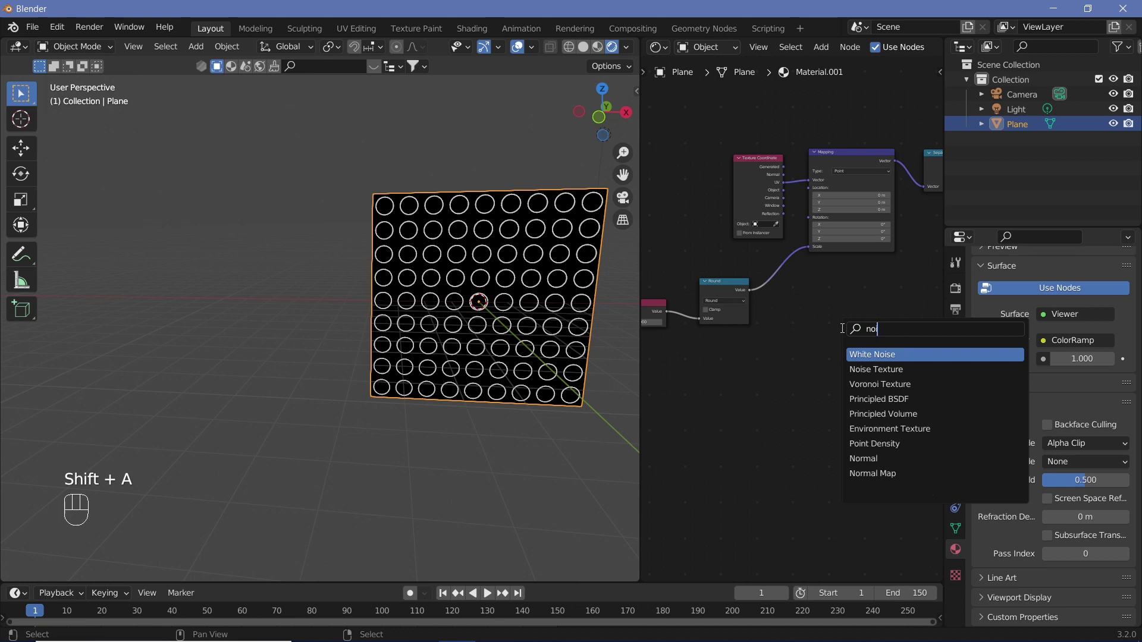
key(shift+a)
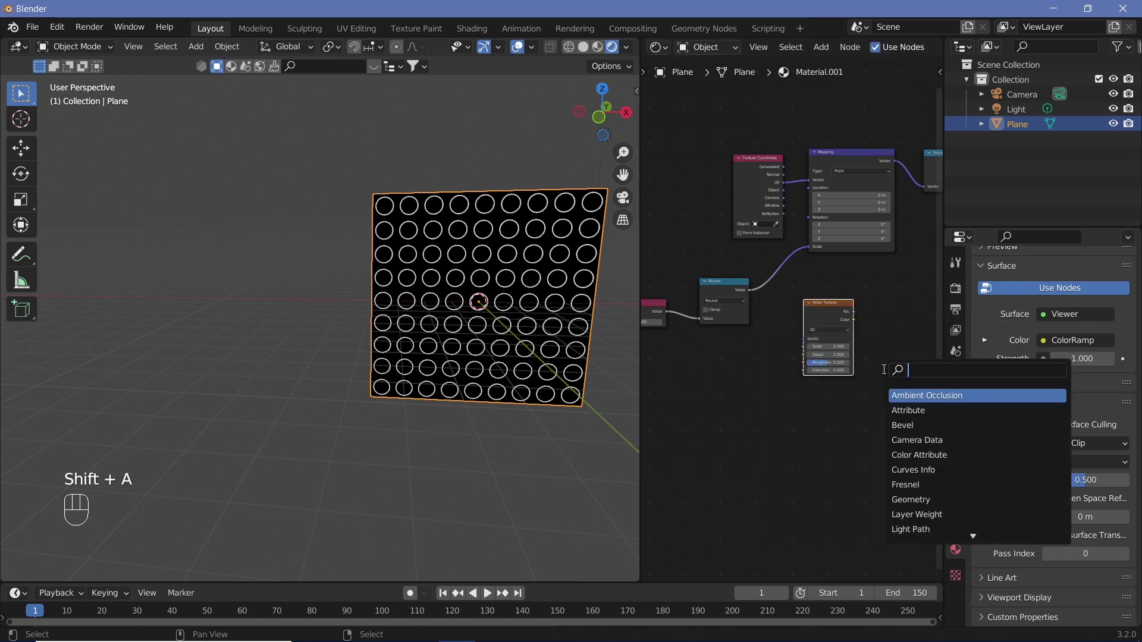
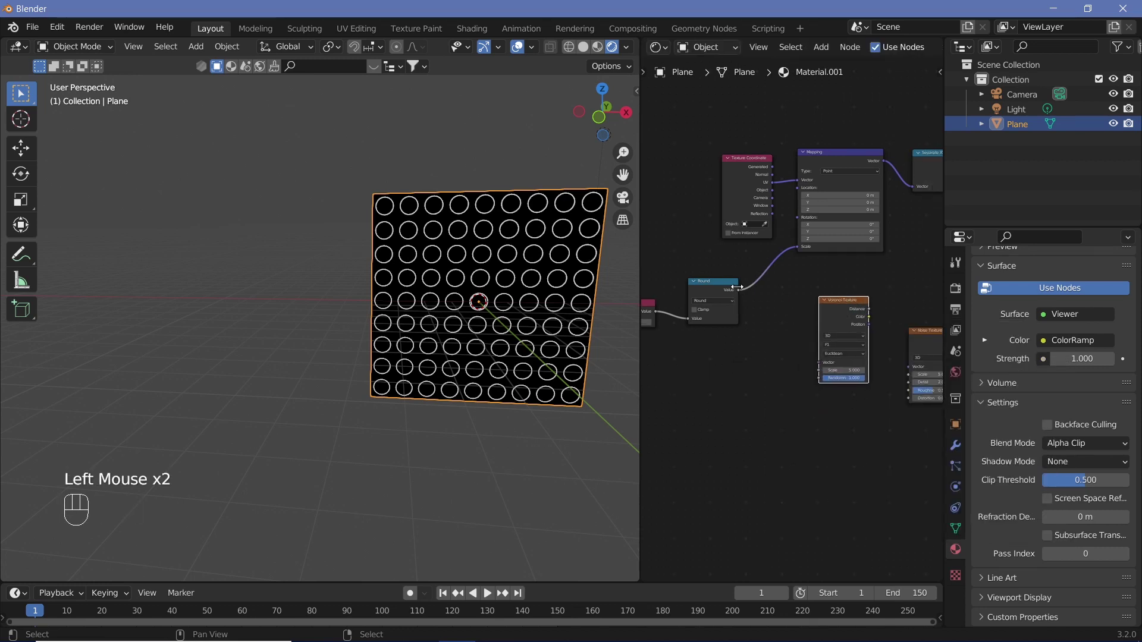
click(740, 292)
drag(818, 361, 774, 457)
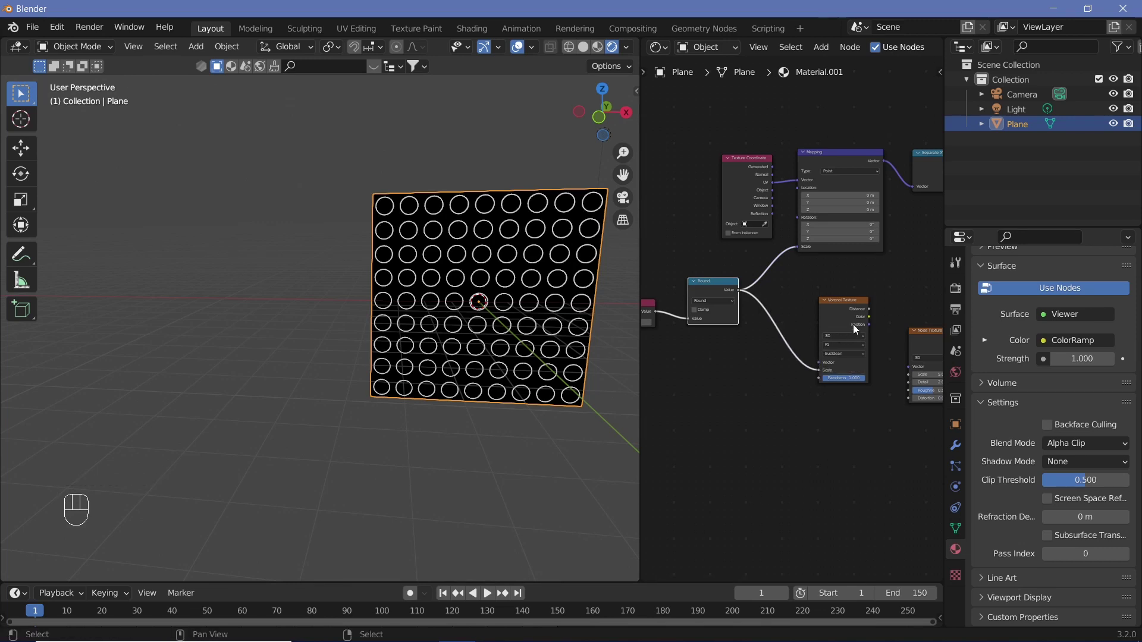
drag(881, 344, 799, 361)
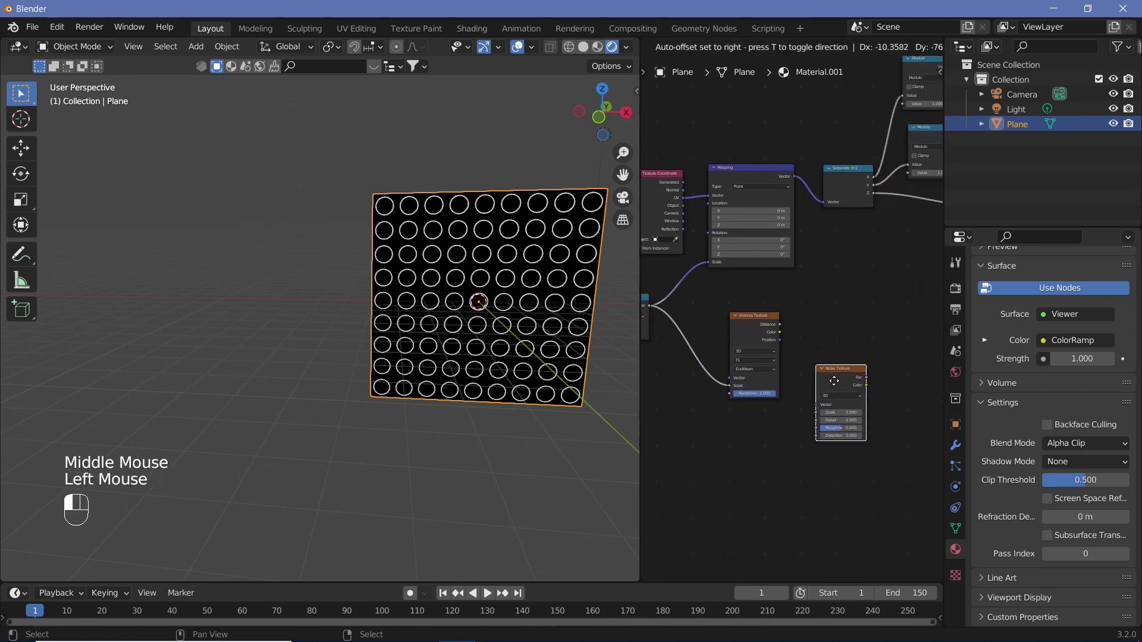
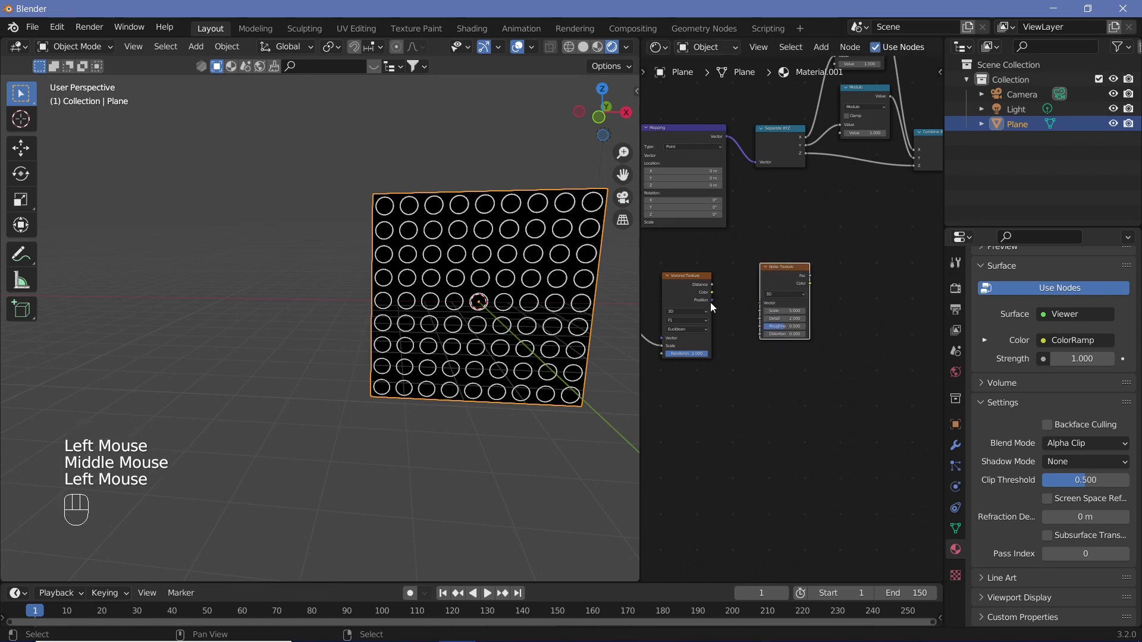
Link Voronoi Position to the Noise vector, set randomness 0, and preview the noise
click(713, 306)
drag(719, 306, 710, 397)
drag(719, 366, 733, 341)
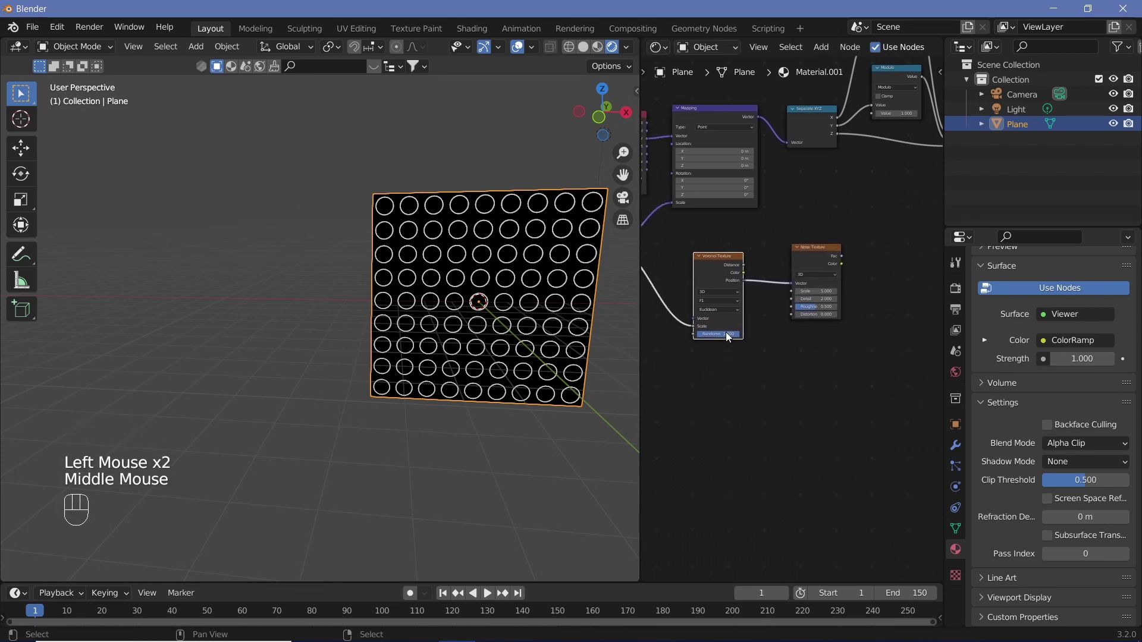
drag(730, 338, 744, 352)
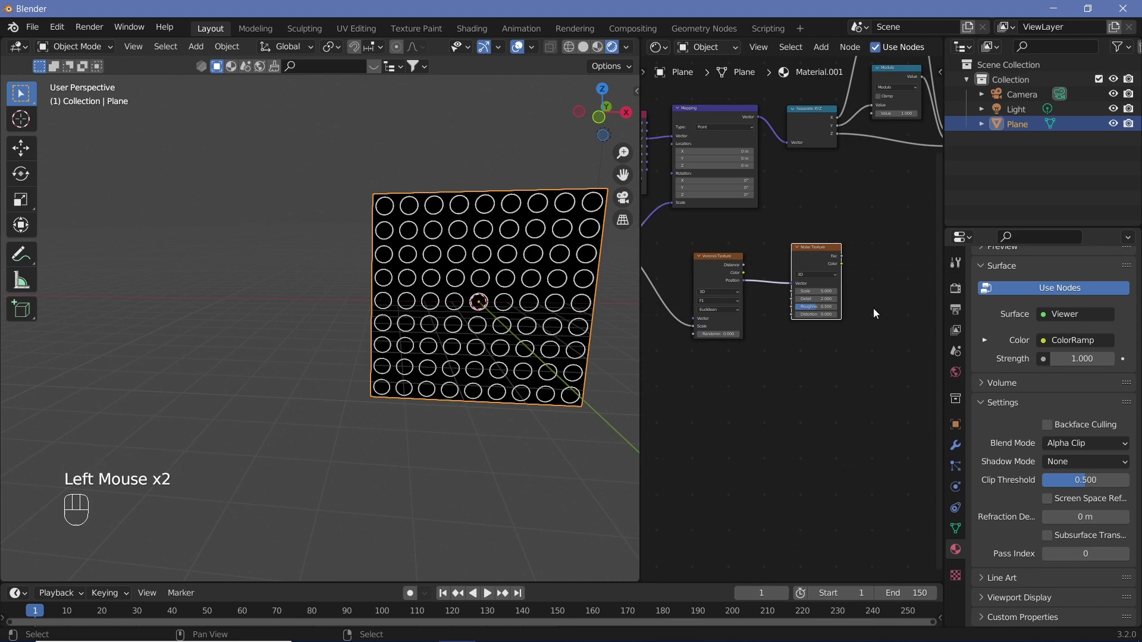
drag(817, 266, 819, 299)
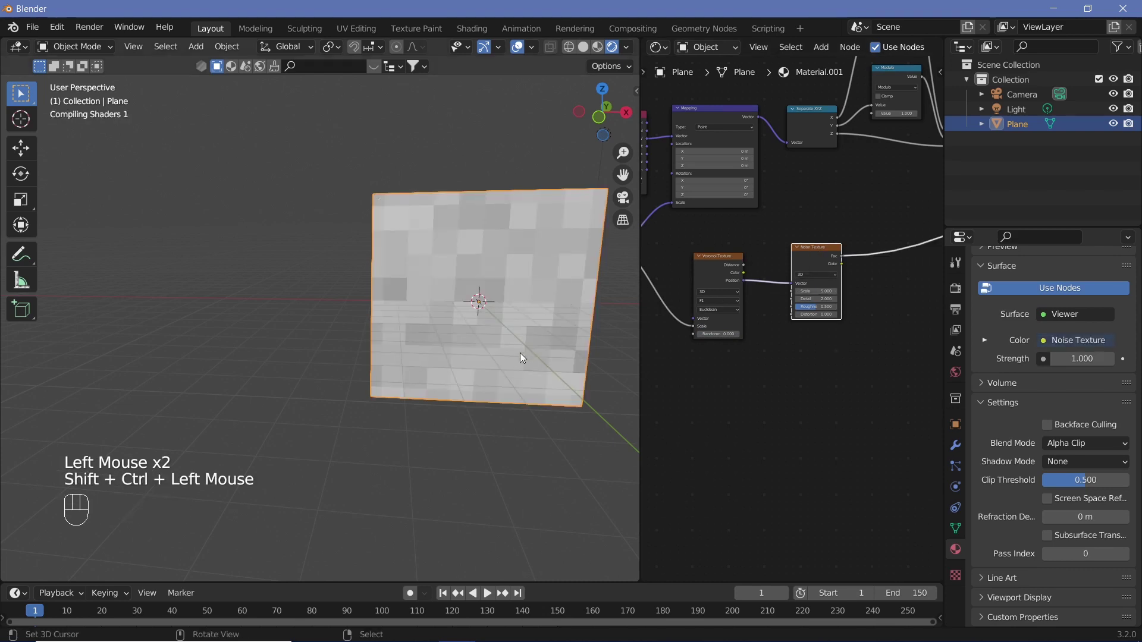
Insert a Constant ColorRamp after the Noise Texture, thresholding tiles into black and white squares
drag(498, 323, 543, 342)
drag(778, 389, 753, 419)
key(shift+a)
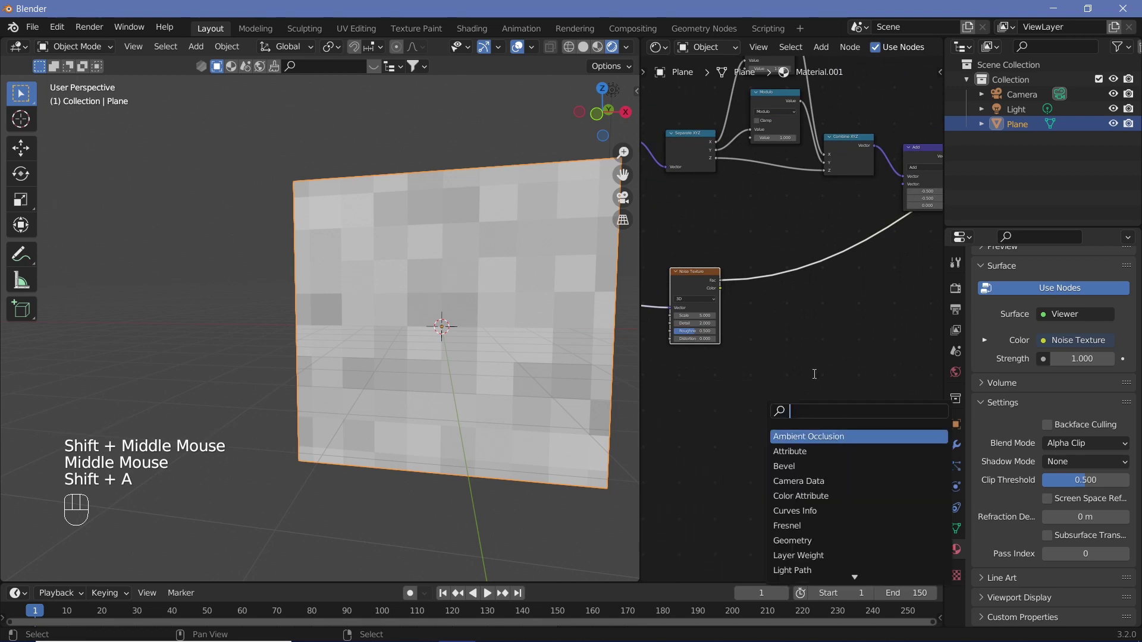
drag(819, 298, 826, 308)
drag(813, 304, 799, 310)
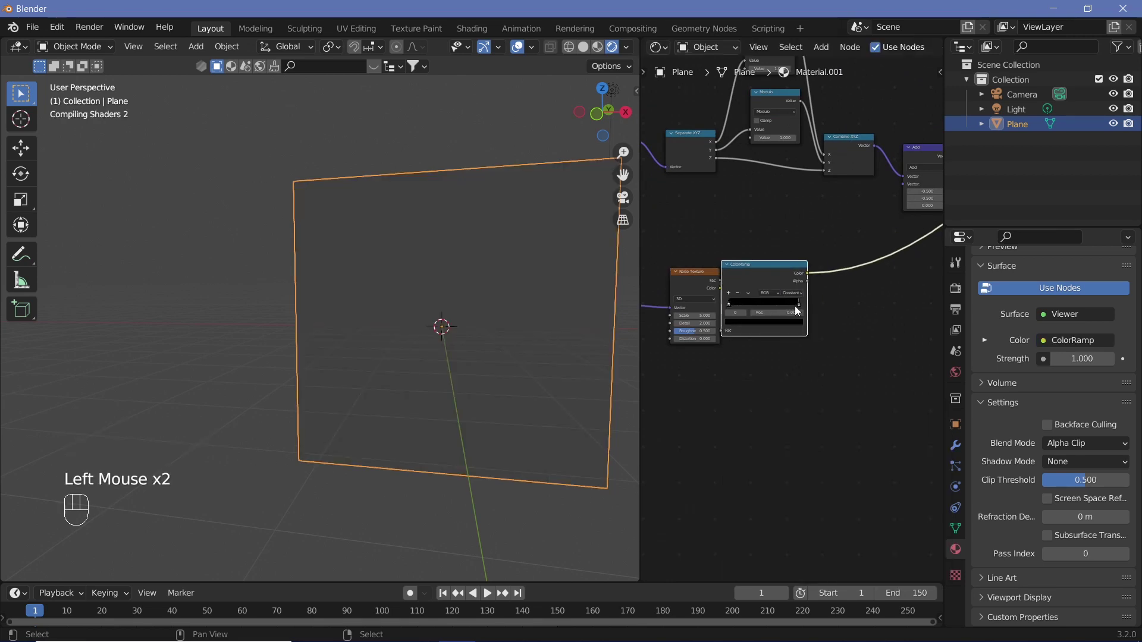
drag(770, 306, 779, 312)
middle_click(797, 387)
click(797, 388)
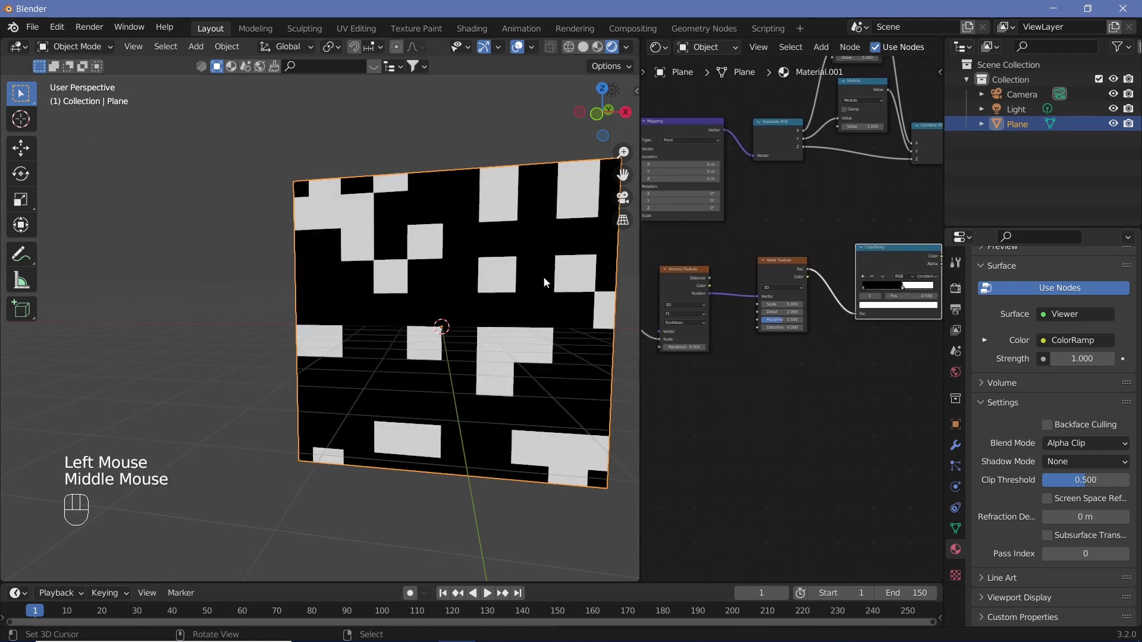
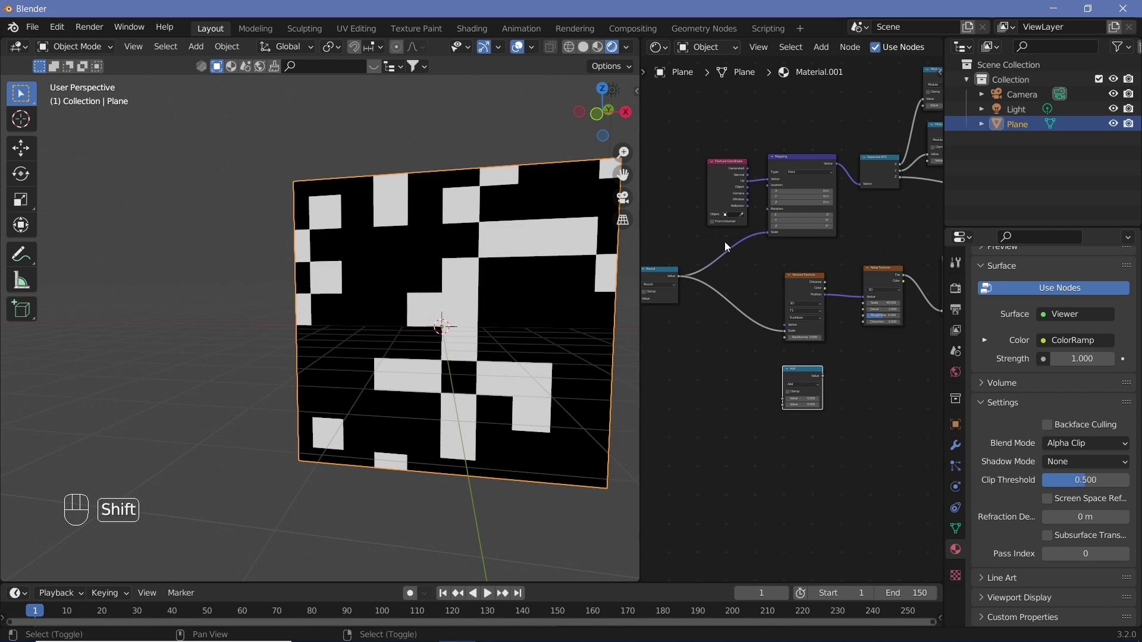
Feed the rounded scale through a Multiply node (about 22) into the Noise Texture scale
right_click(727, 247)
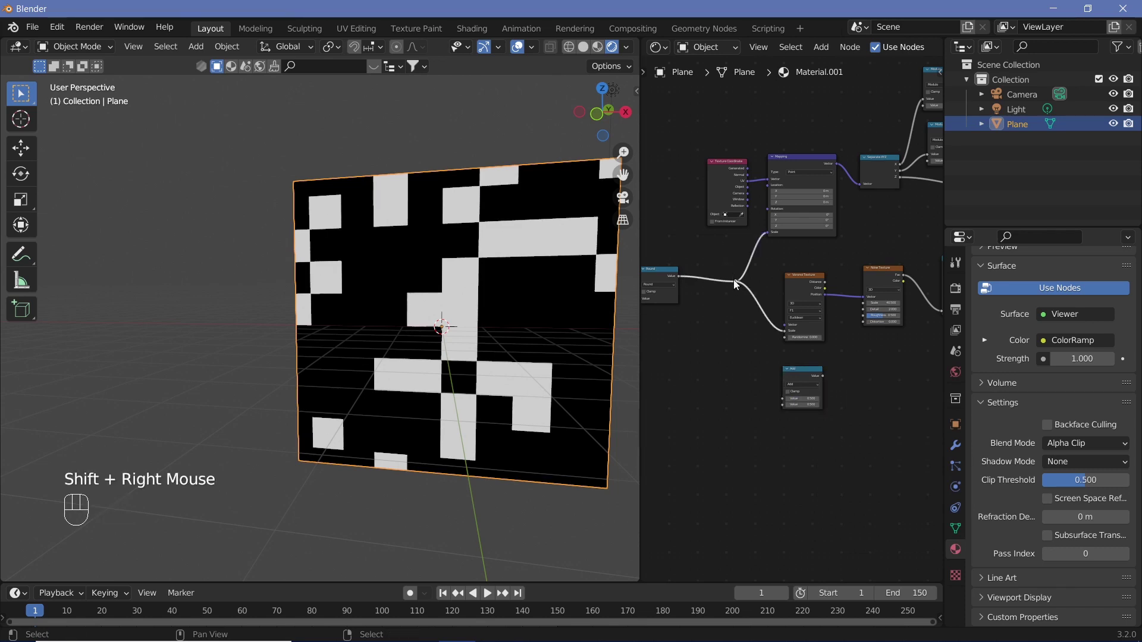
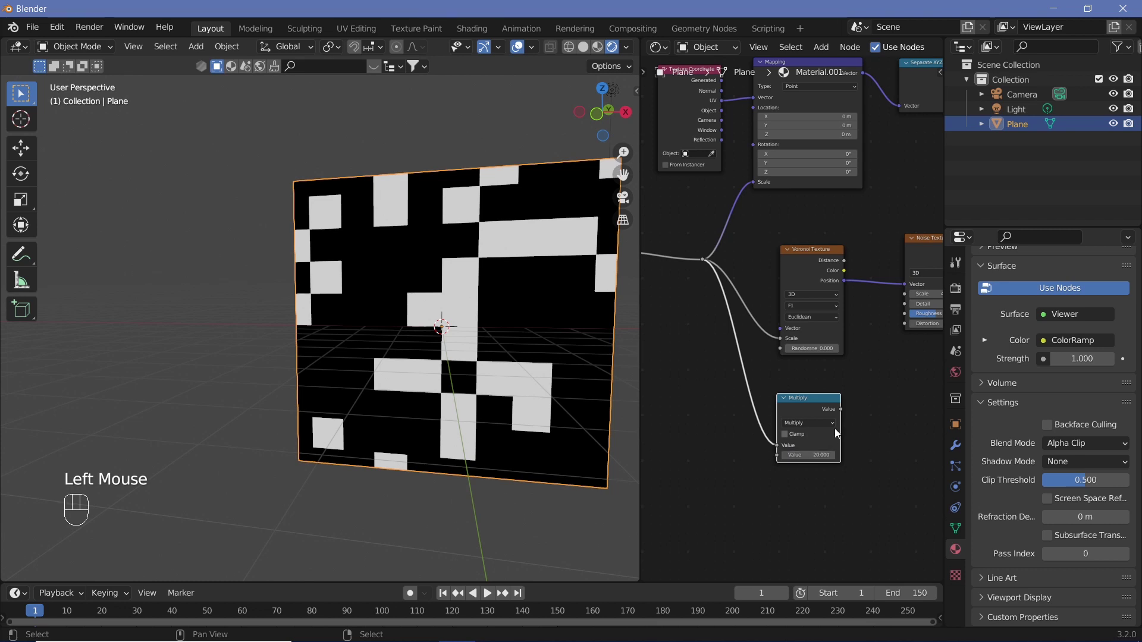
drag(845, 414, 913, 336)
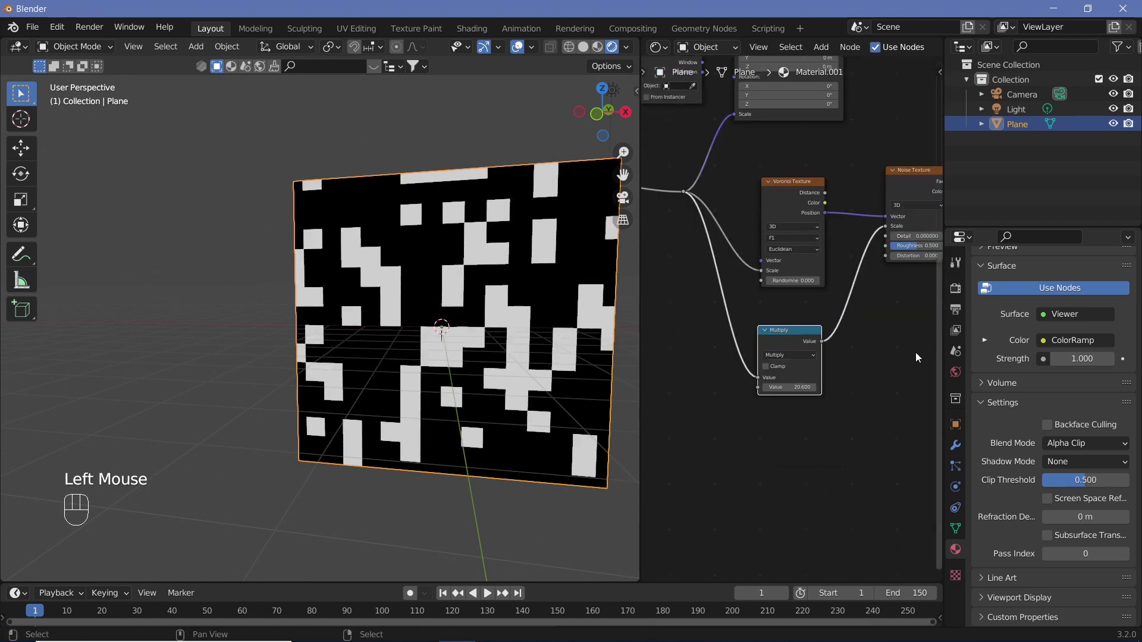
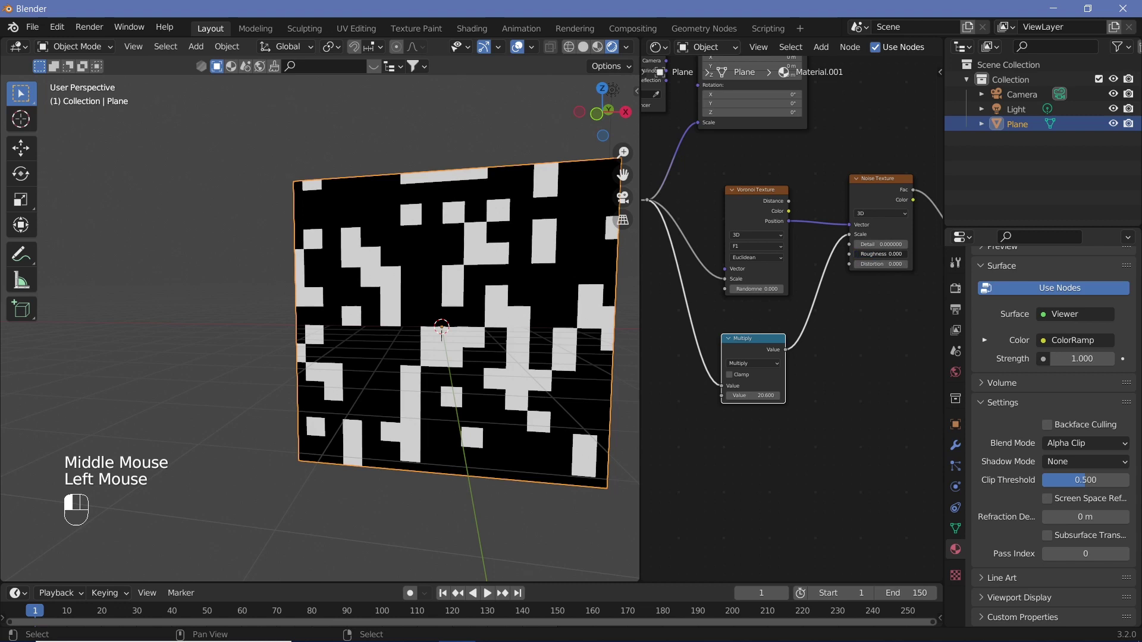
key(2)
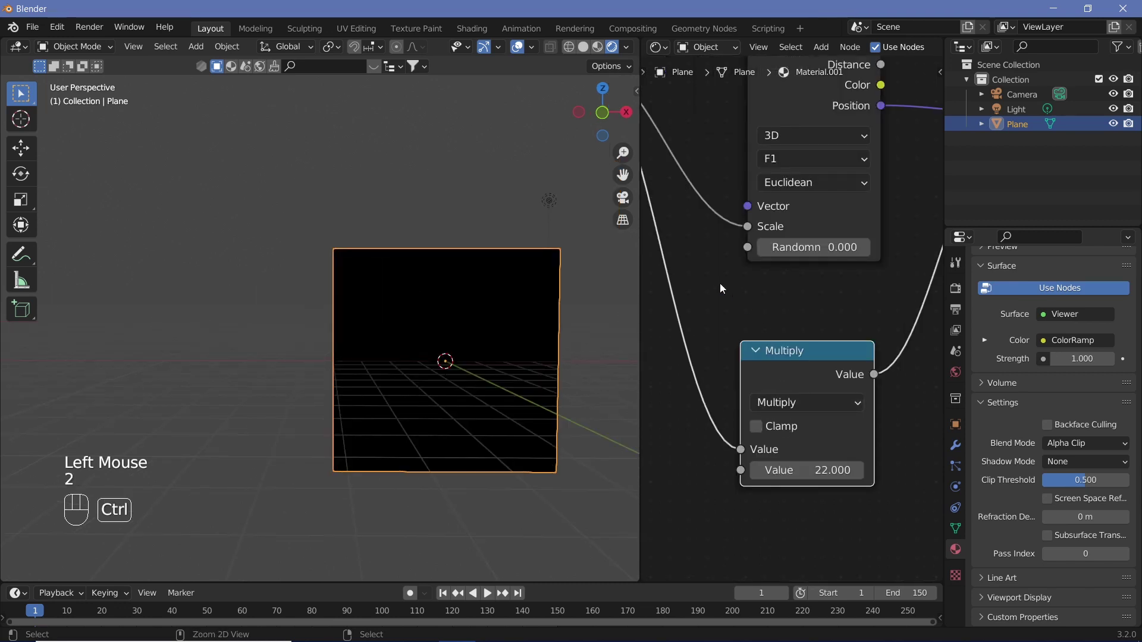
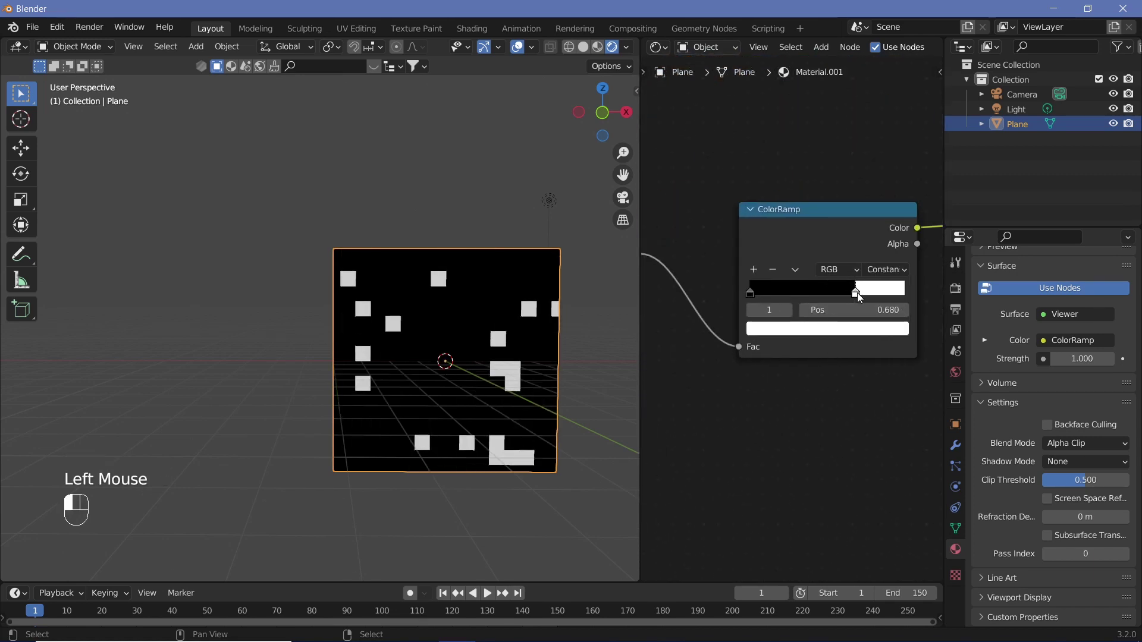
Raise the ColorRamp white stop to about 0.636 so only scattered tiles stay white
click(852, 295)
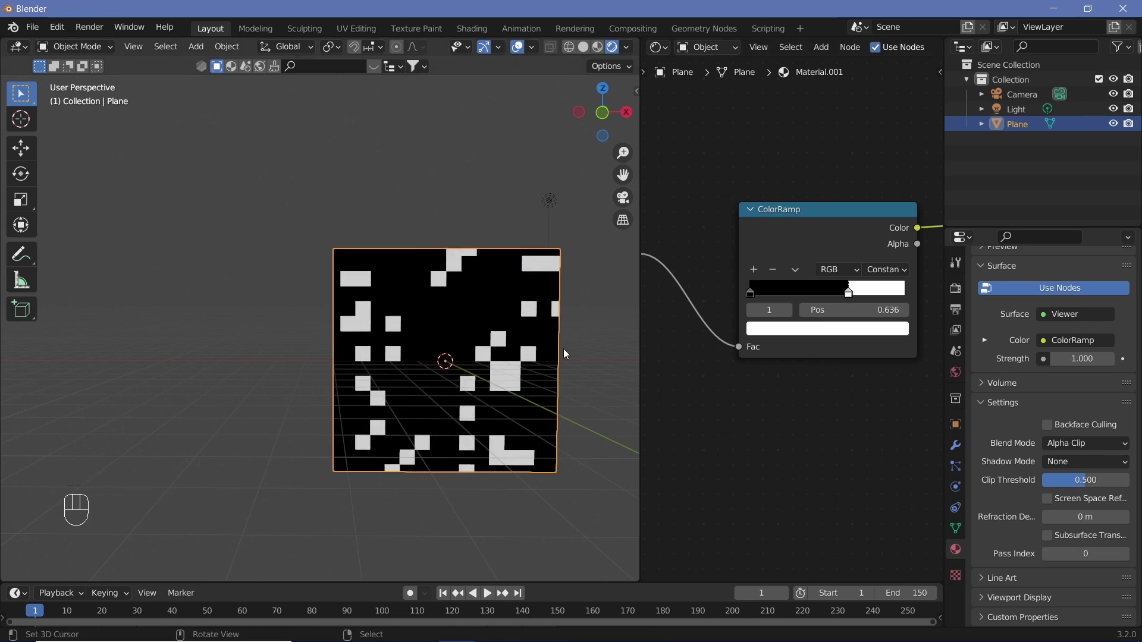
drag(506, 360, 490, 364)
drag(523, 370, 416, 307)
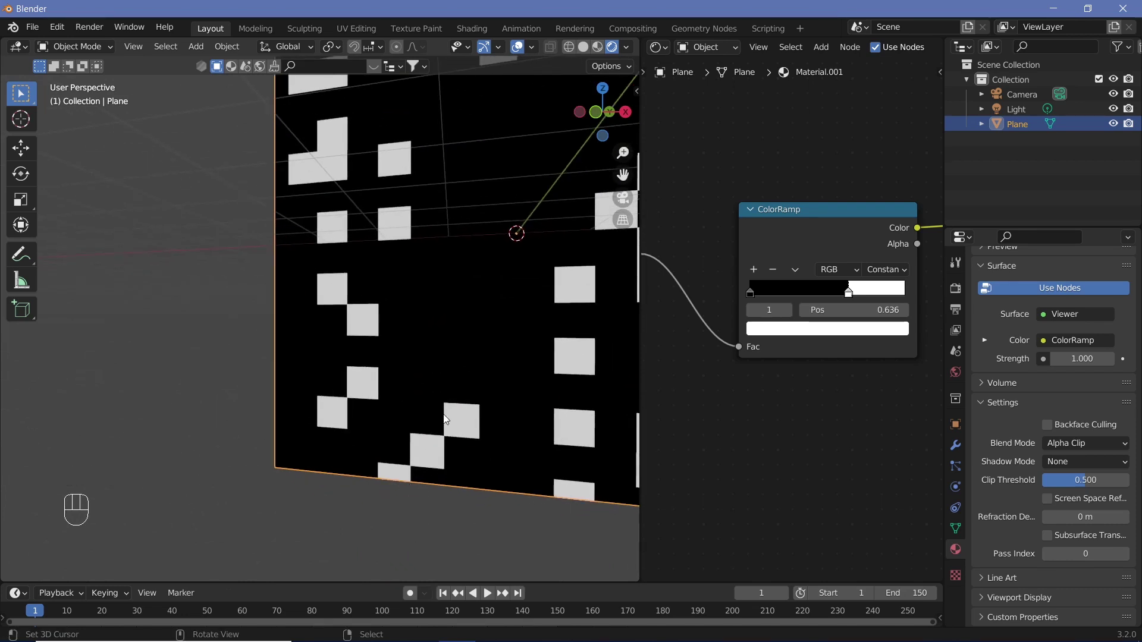
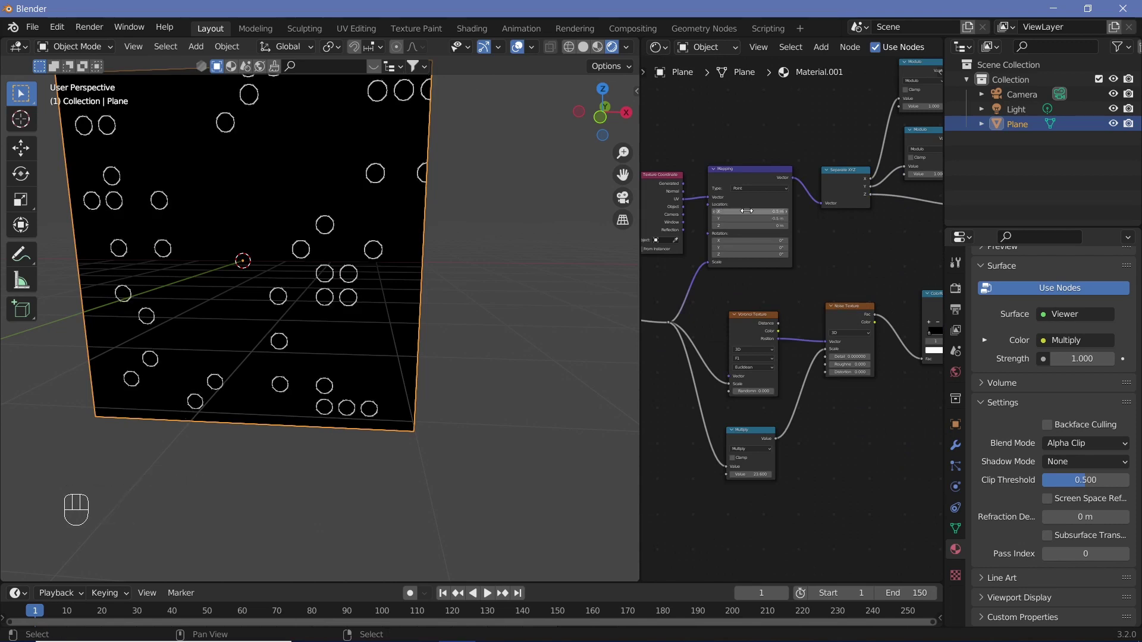
middle_click(421, 295)
drag(474, 238, 489, 212)
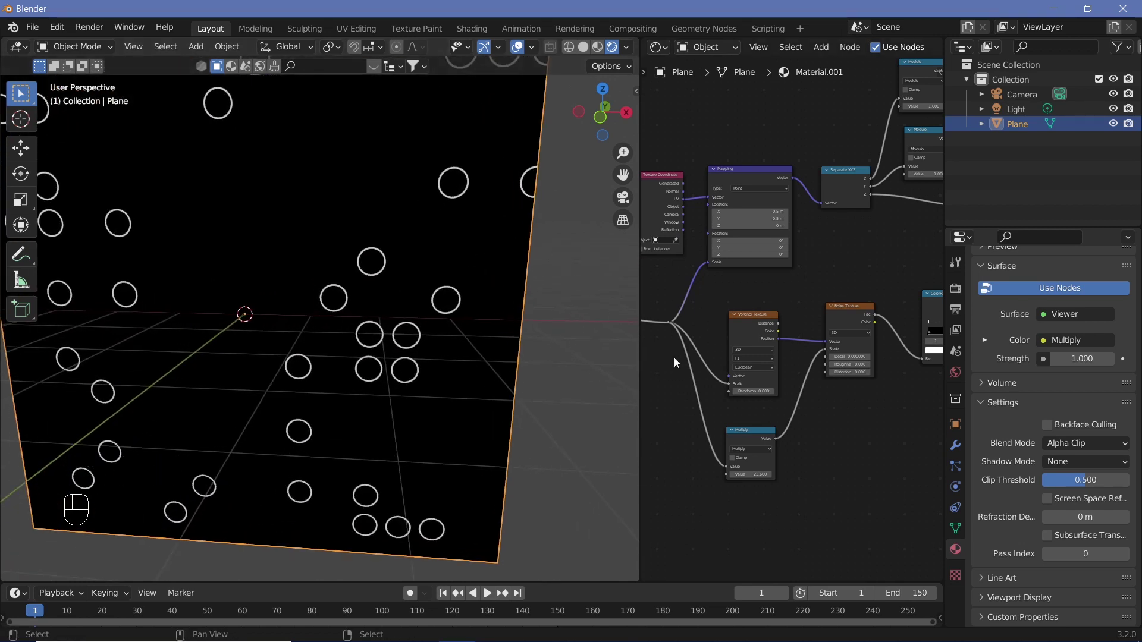
drag(810, 299, 726, 392)
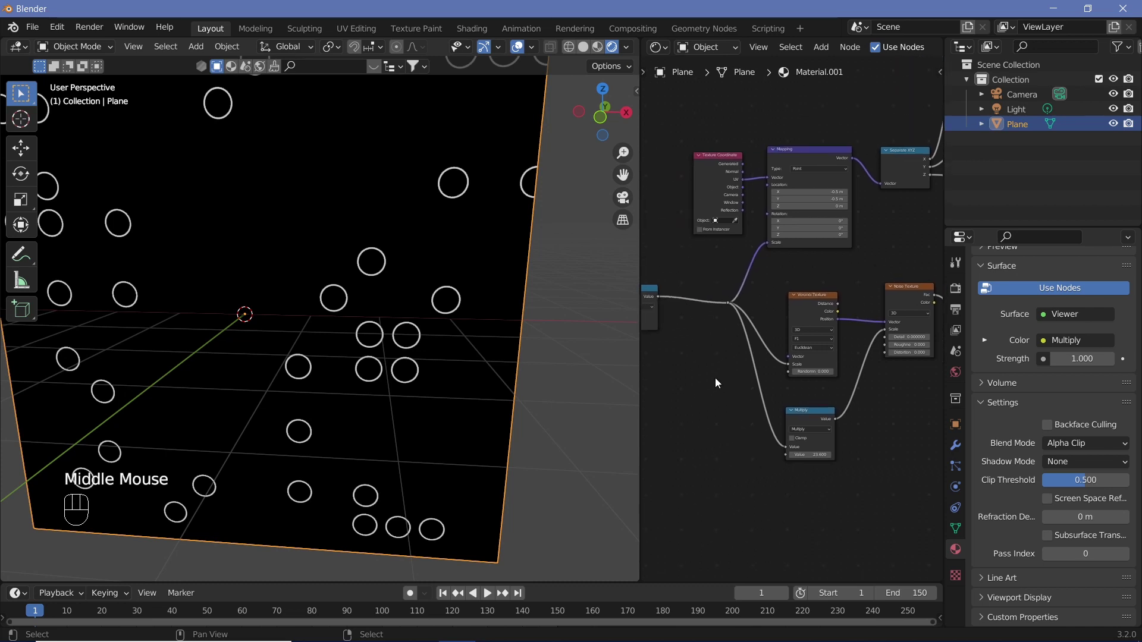
drag(813, 300, 813, 281)
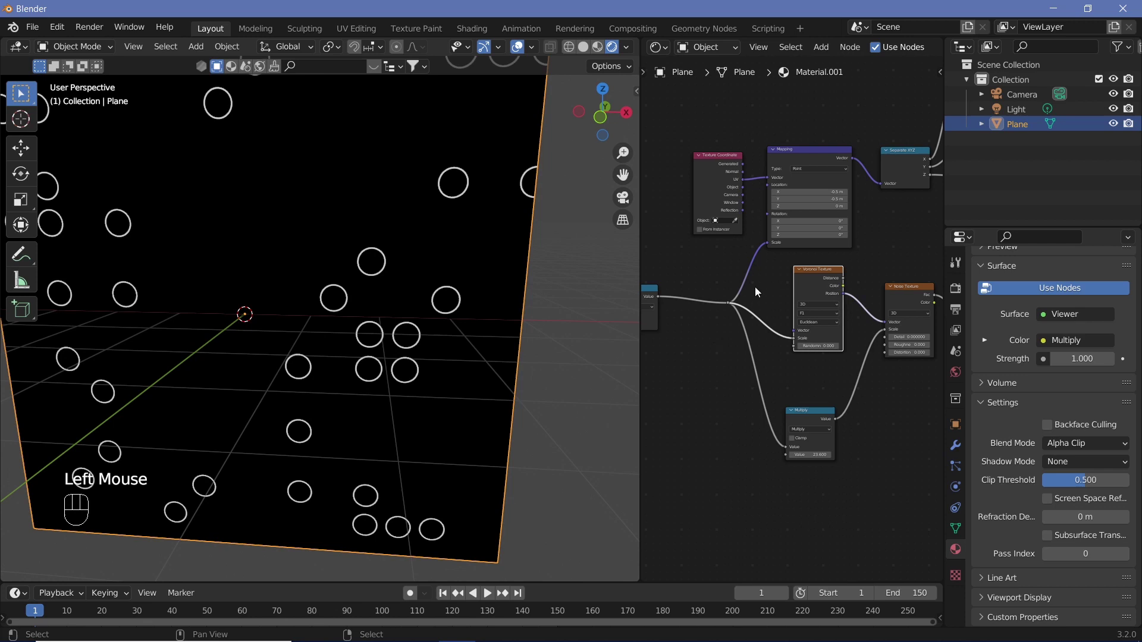
Drop a Math Add node onto the Value link in the ring shader
key(shift+a)
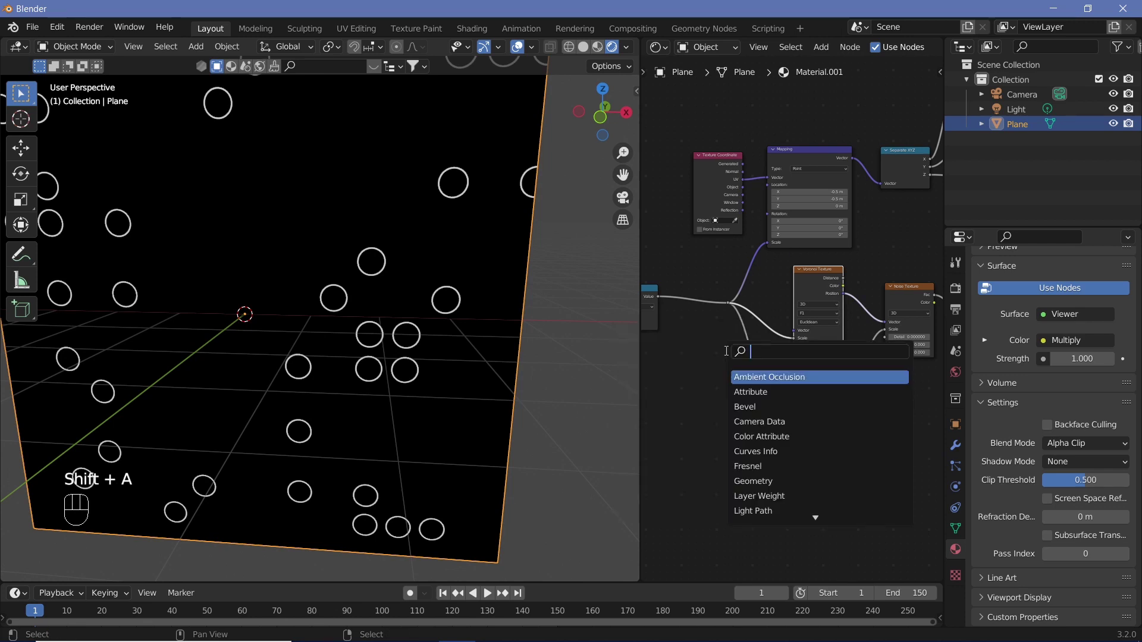
drag(701, 366, 719, 338)
drag(701, 346, 700, 553)
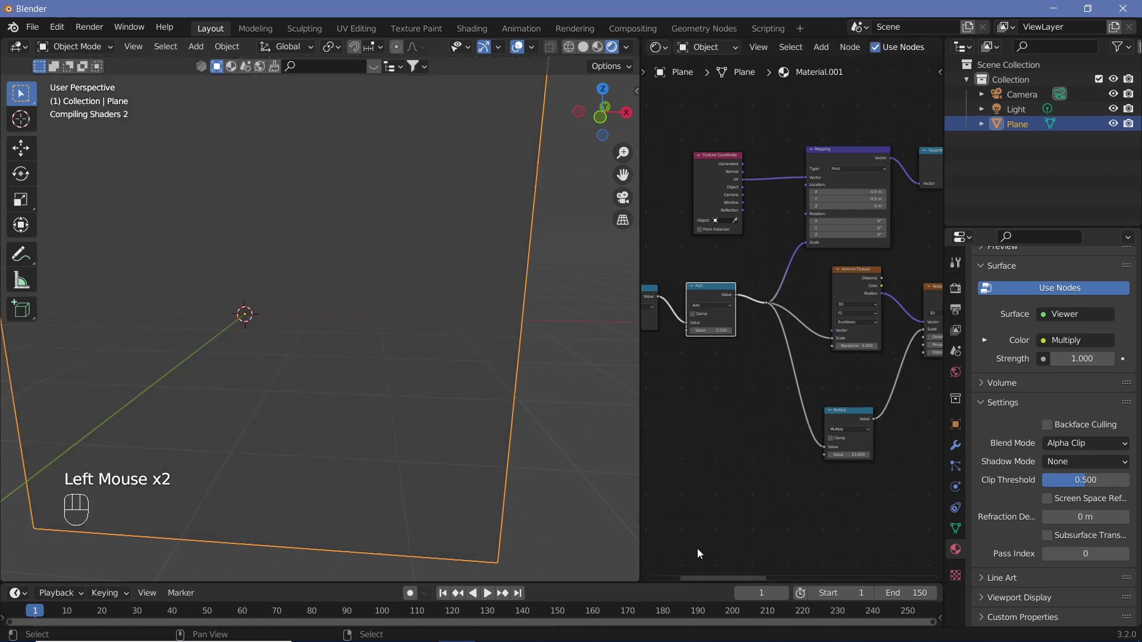
middle_click(397, 353)
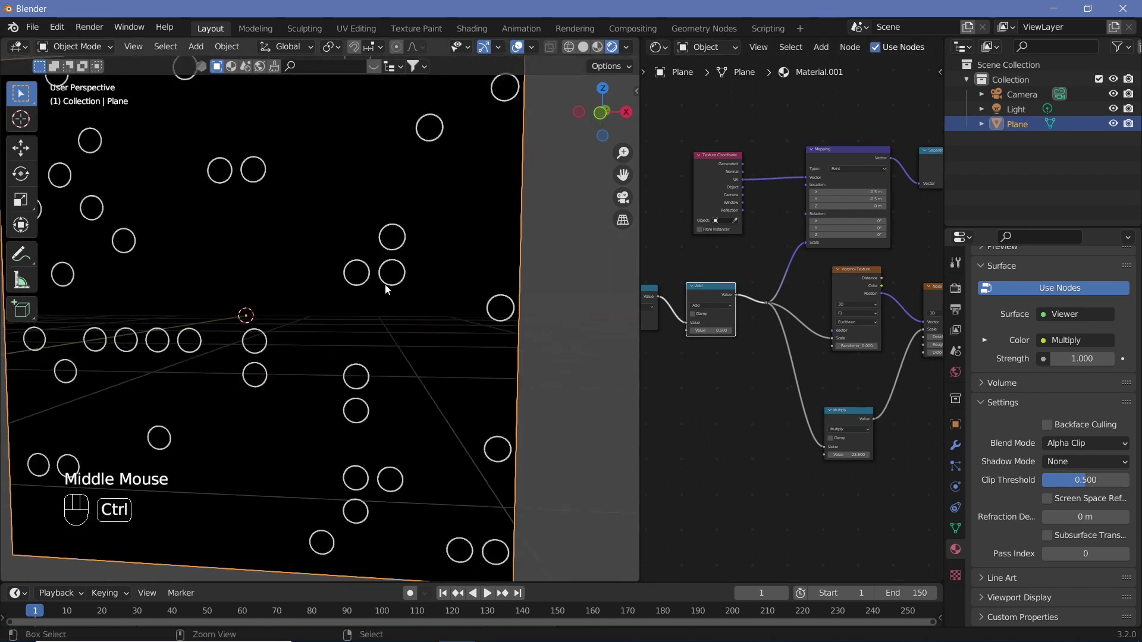
drag(399, 302, 334, 338)
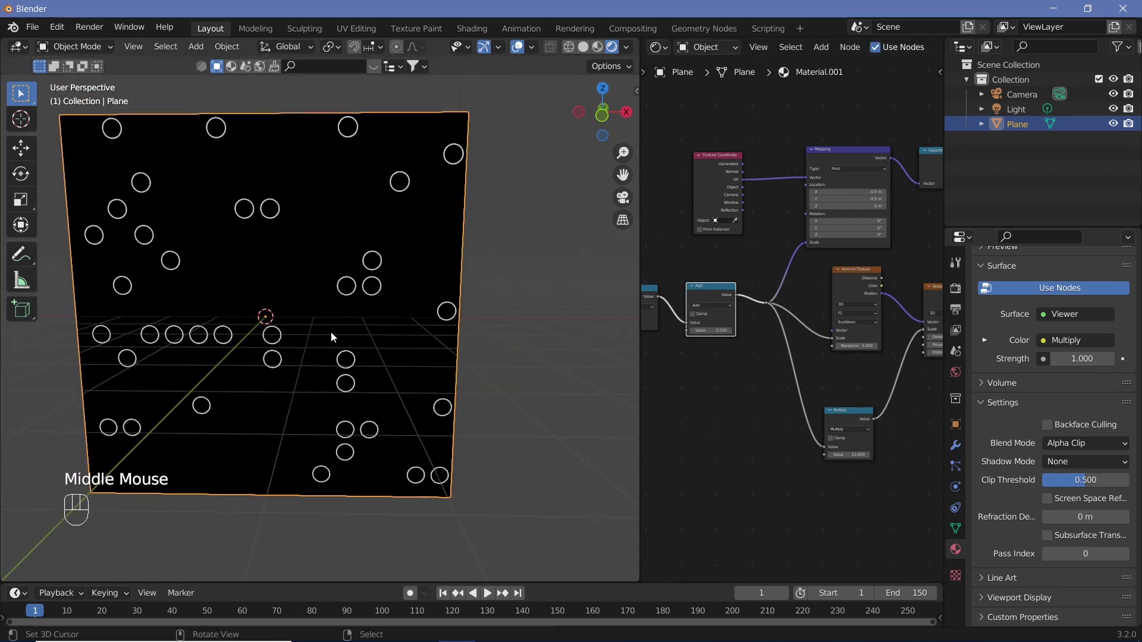
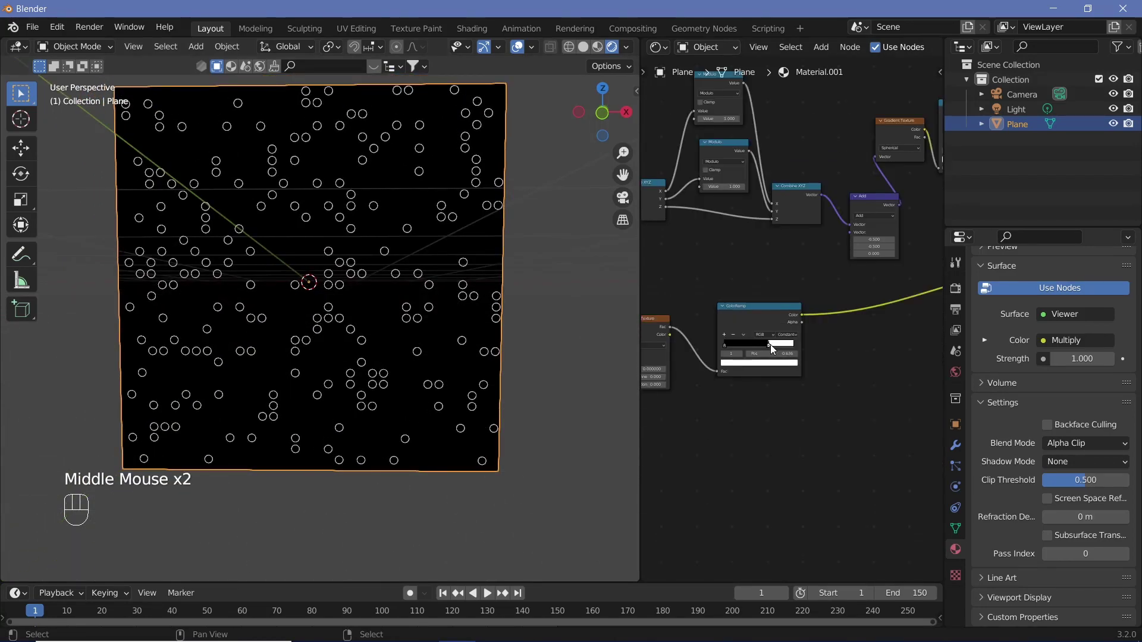
Raise the ramp threshold and lower the scale Value to 2.8 so fewer, larger rings remain
click(772, 349)
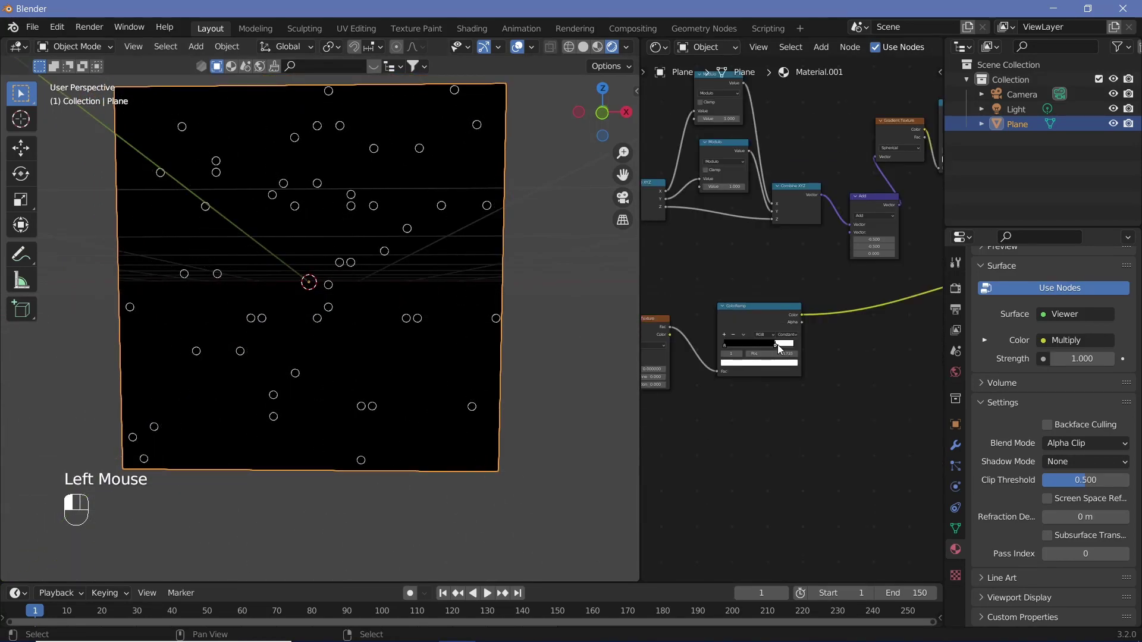
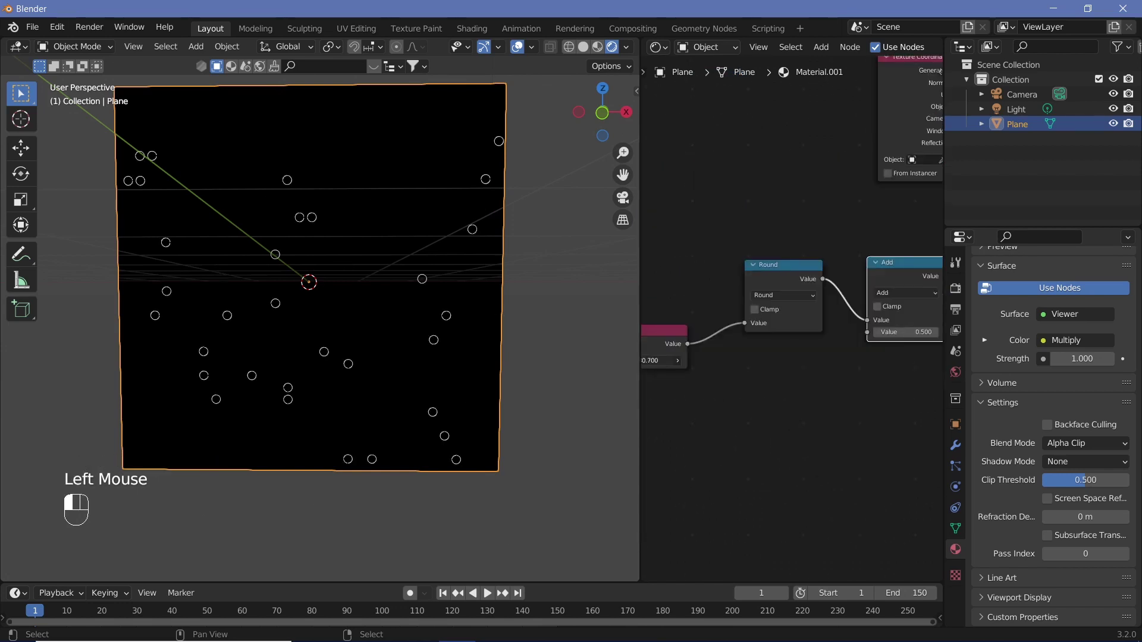
drag(337, 307, 390, 256)
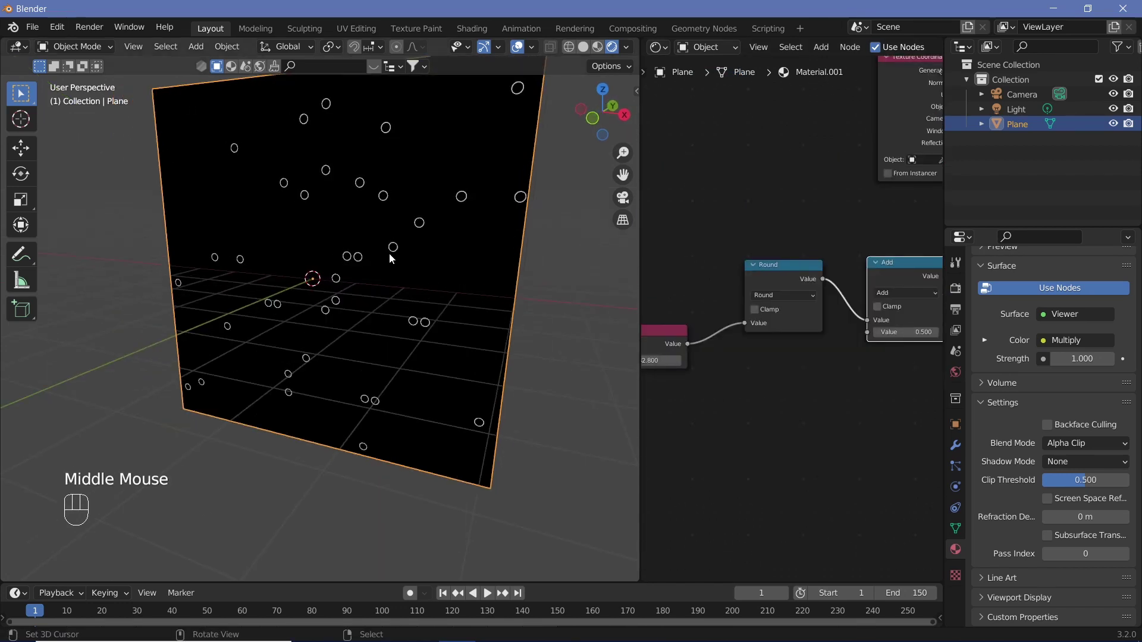
drag(401, 251, 398, 213)
drag(414, 234, 439, 216)
drag(444, 244, 443, 250)
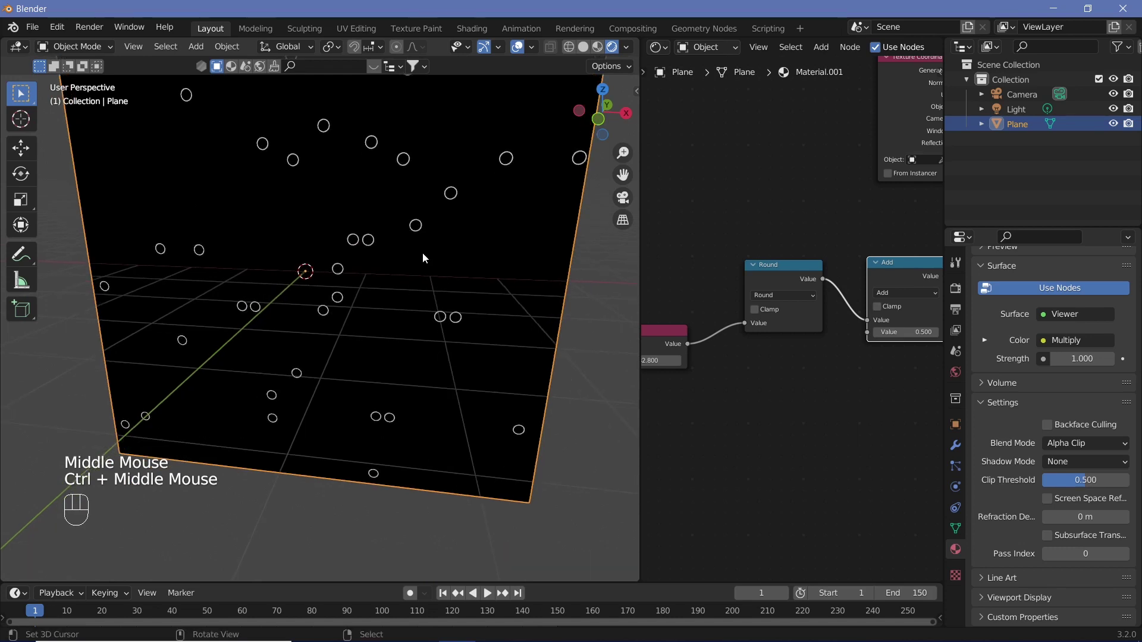
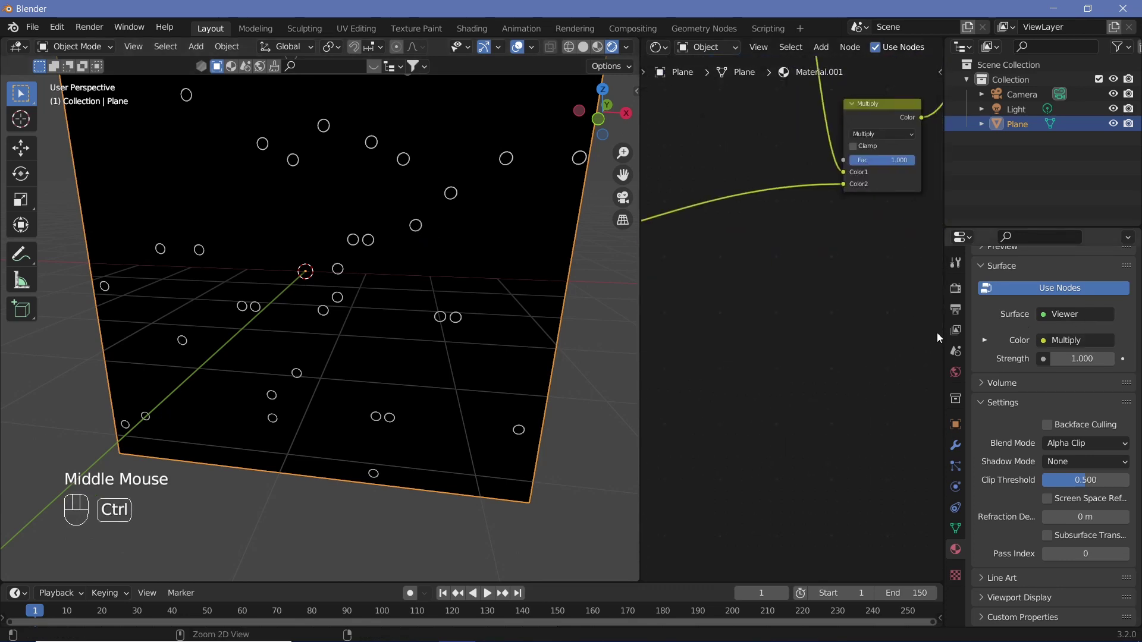
Duplicate the spherical Gradient Texture and ColorRamp as a second pattern
drag(887, 312, 821, 382)
middle_click(832, 375)
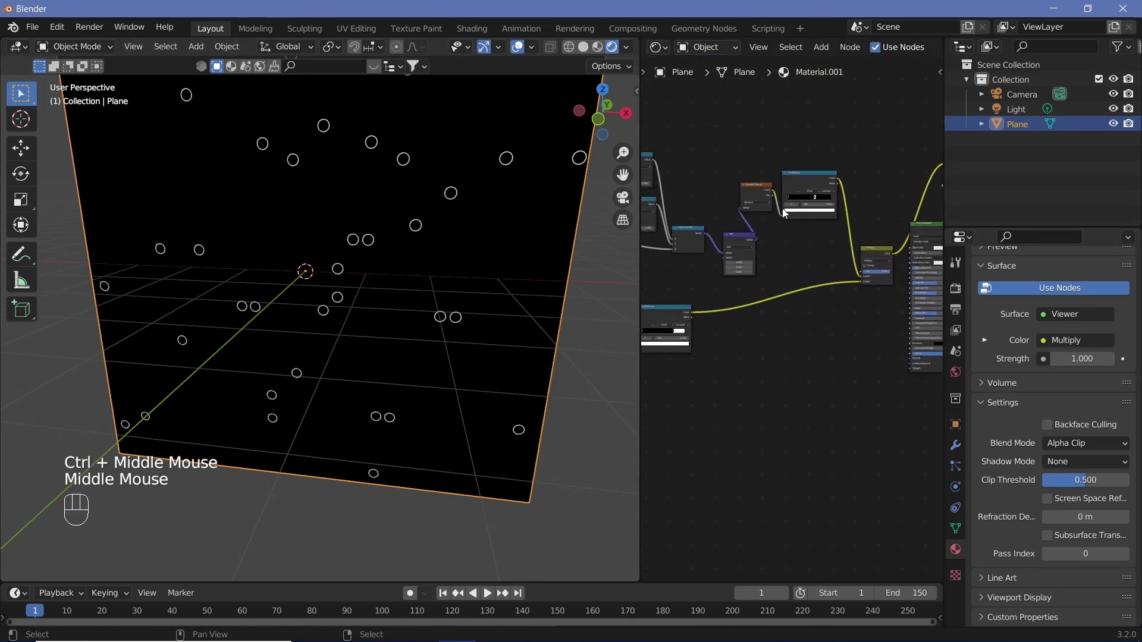
drag(699, 224, 749, 252)
click(755, 198)
middle_click(794, 196)
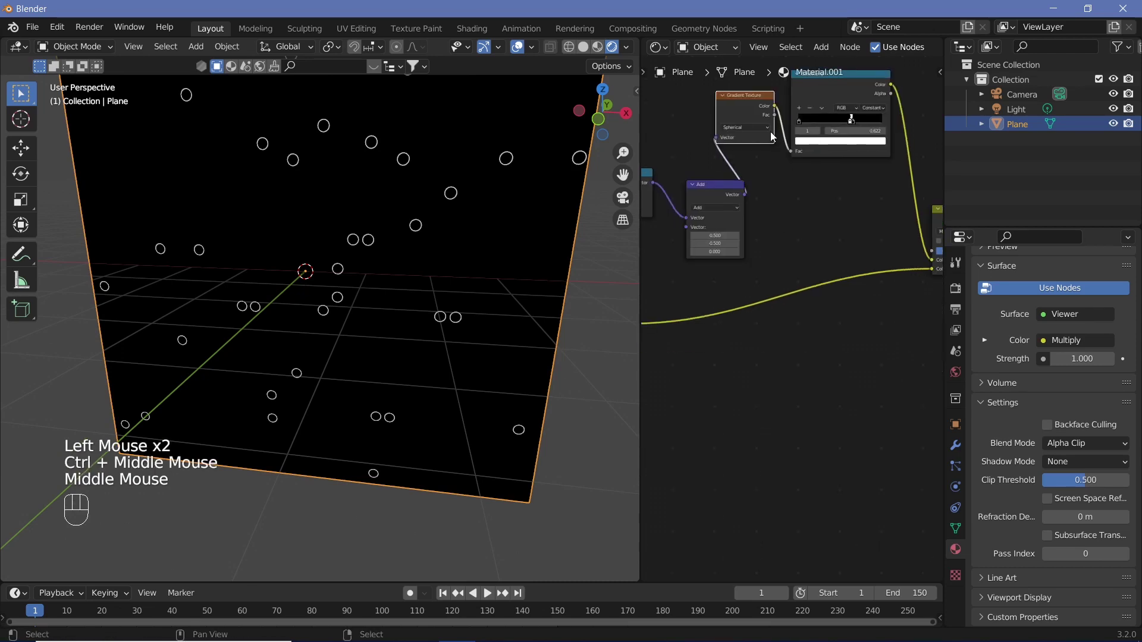
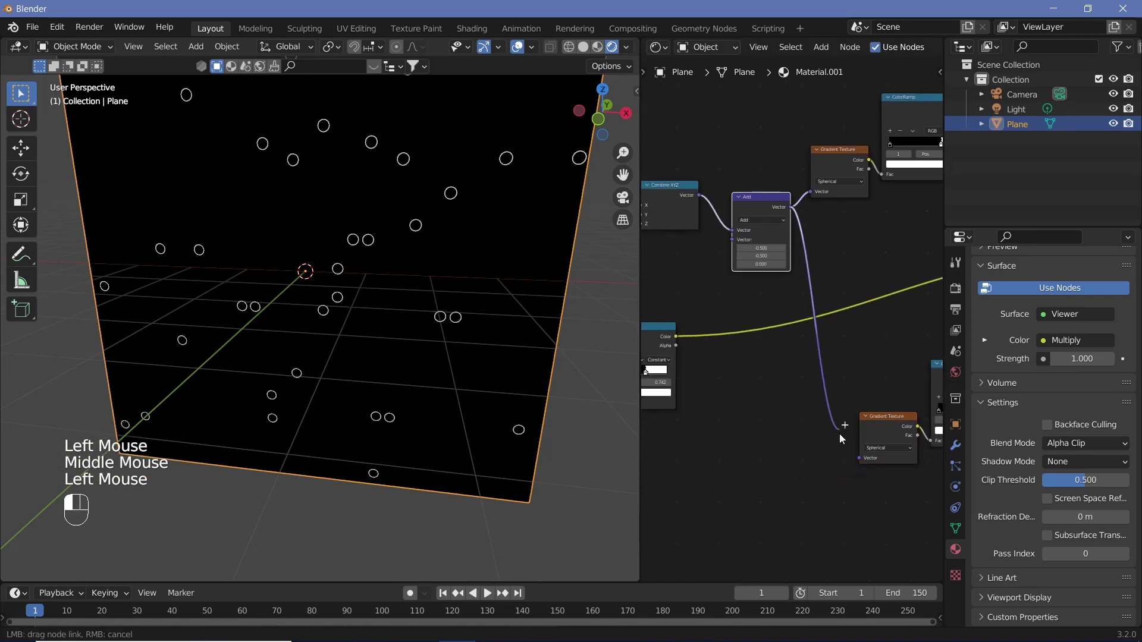
Connect the offset vector to the copied gradient and set its ramp stop near 0.83 for small dots
click(851, 451)
drag(856, 511, 815, 509)
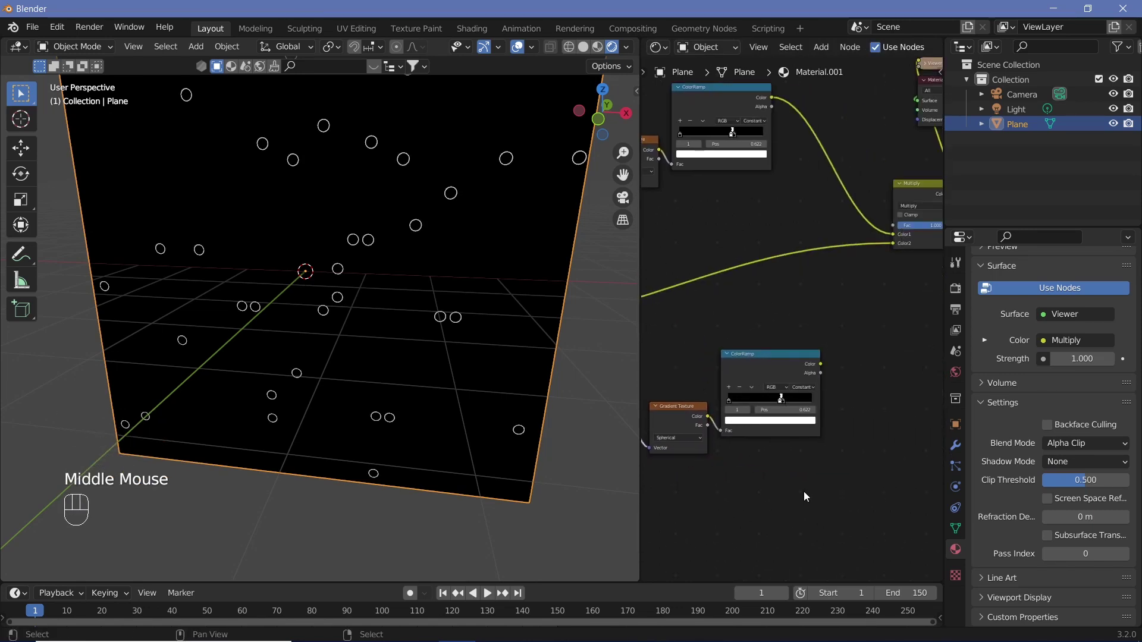
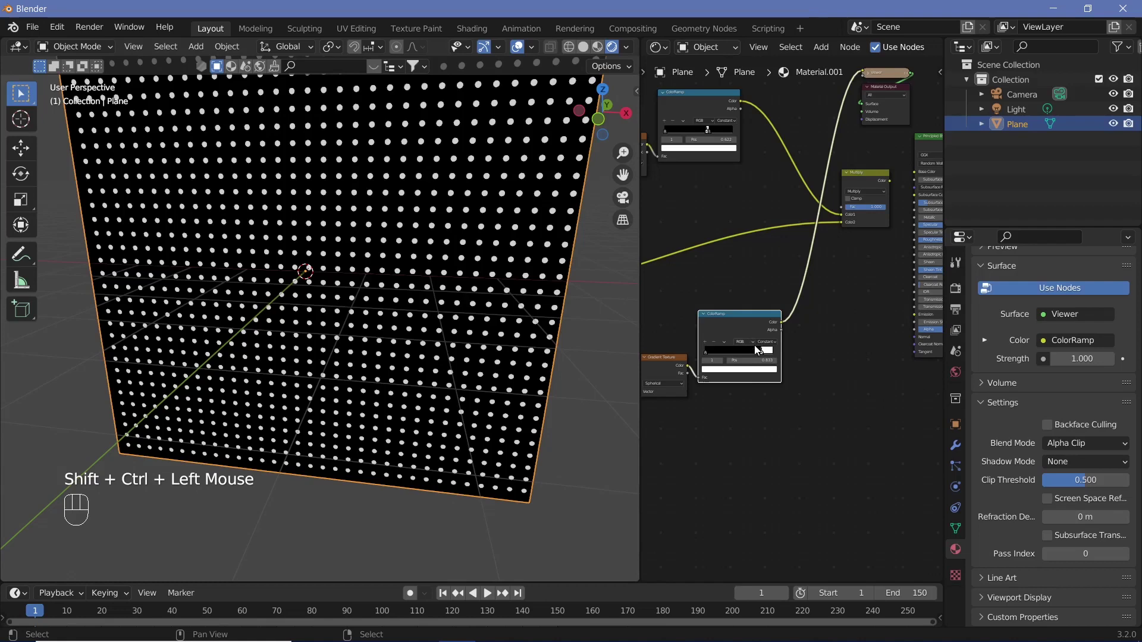
click(771, 359)
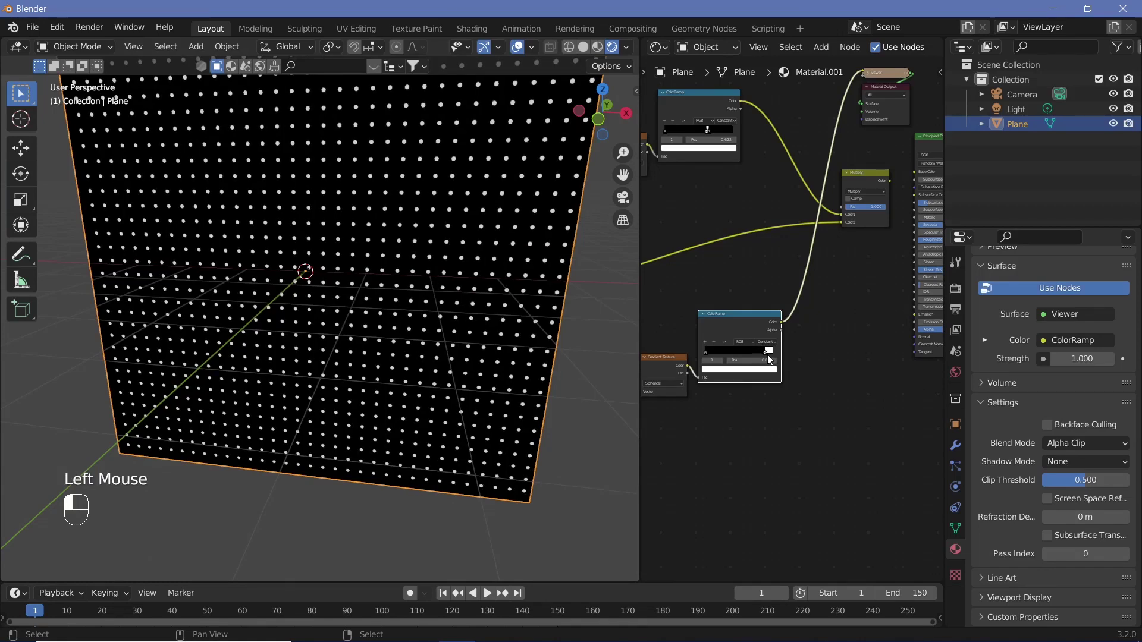
Add a 4D Noise Texture, scale about 40, fed by the Voronoi Position output
drag(728, 458, 570, 410)
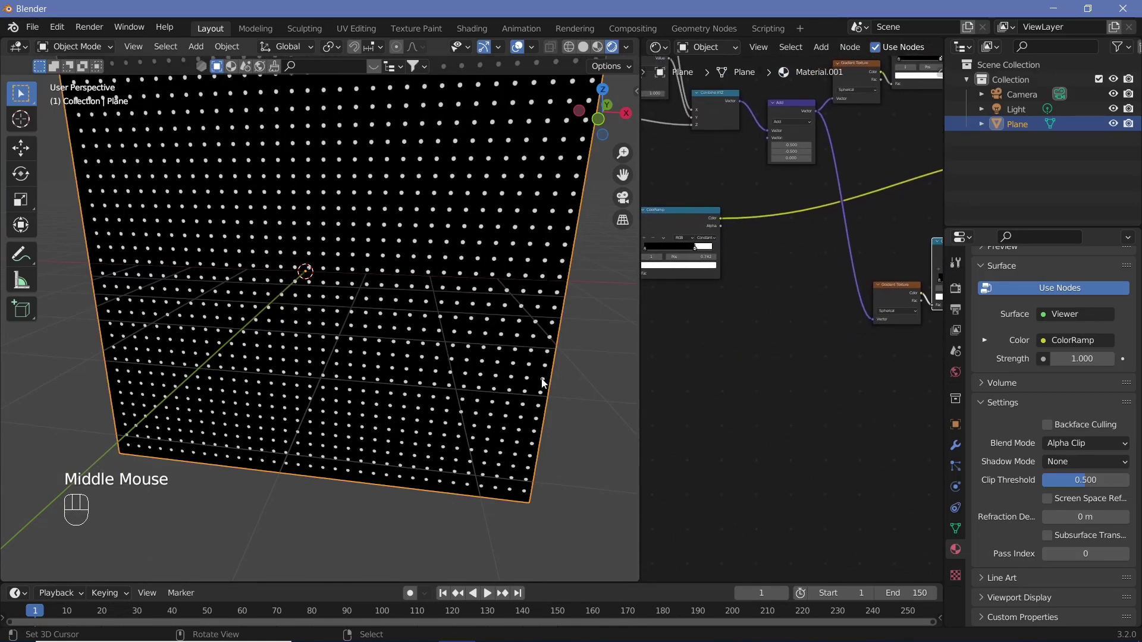
middle_click(430, 317)
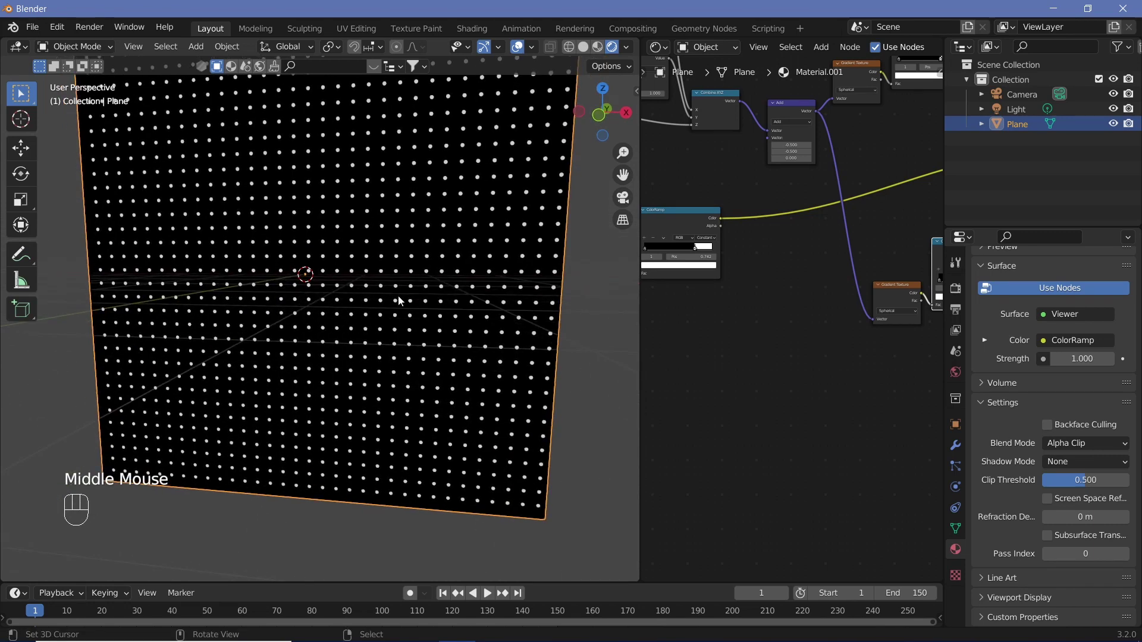
drag(747, 346, 810, 337)
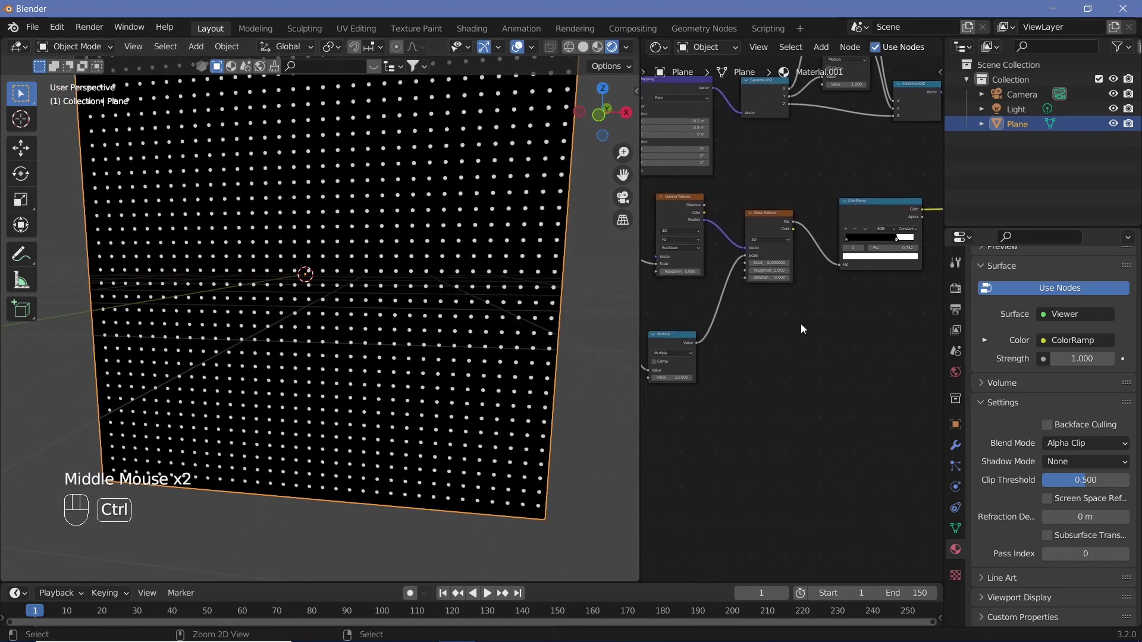
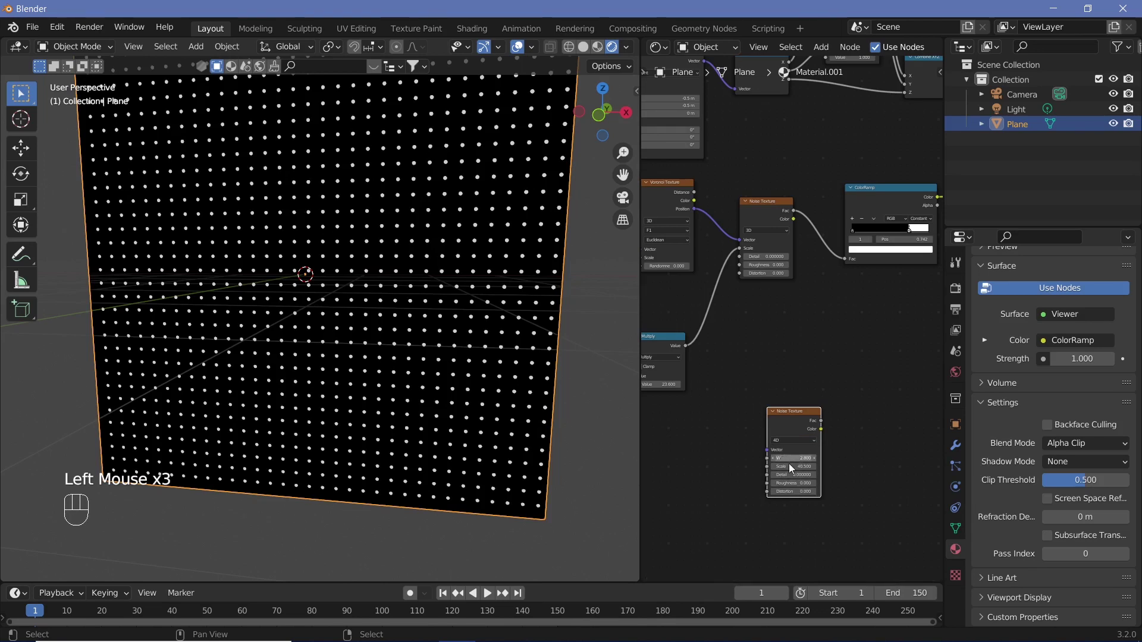
drag(701, 224, 775, 453)
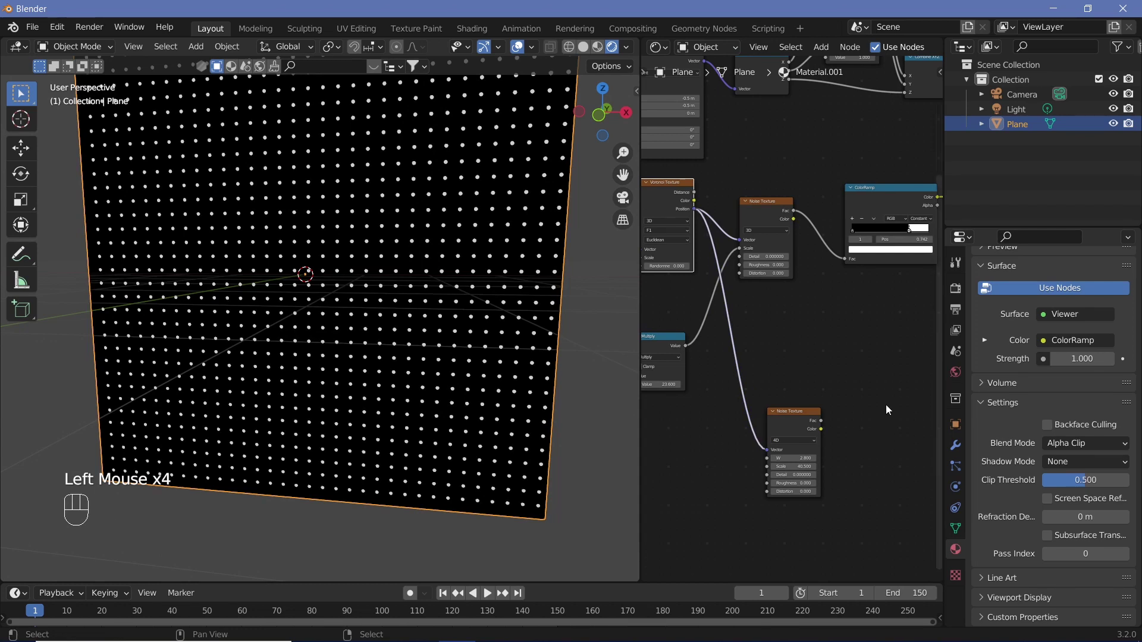
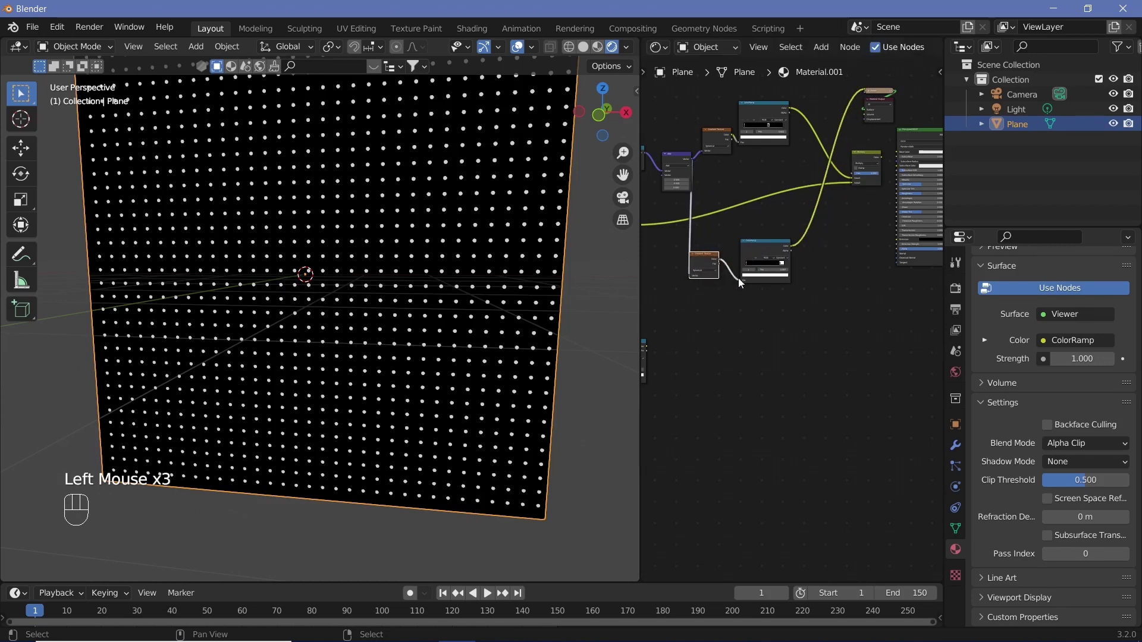
Duplicate a ColorRamp and connect the new noise into it
drag(728, 282, 714, 202)
click(714, 203)
drag(763, 352, 786, 375)
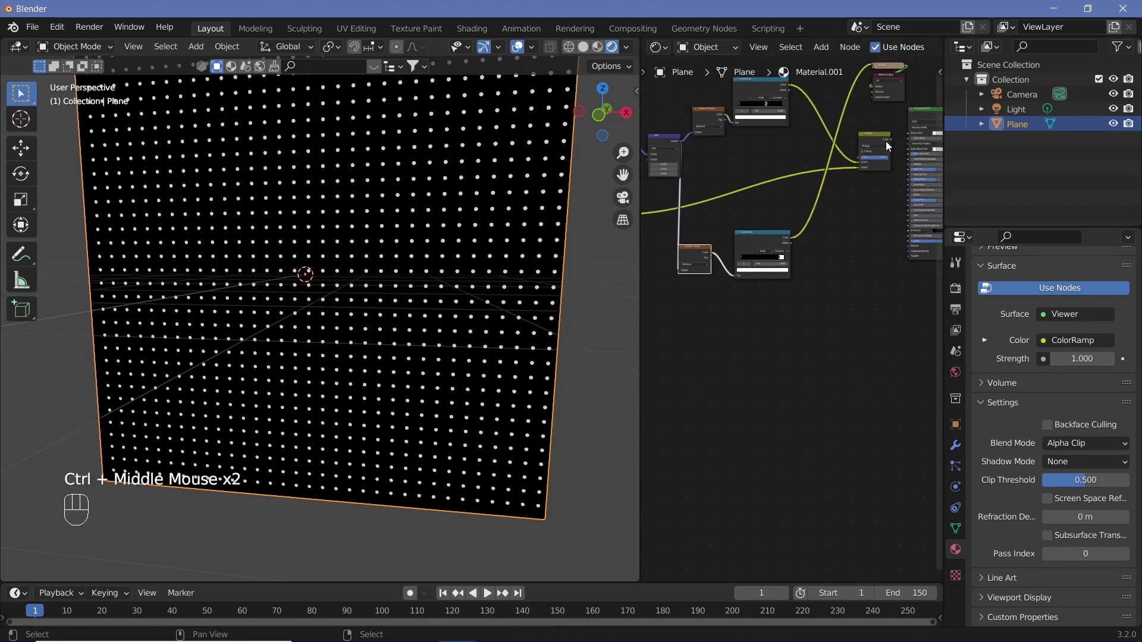
click(873, 139)
key(shift+d)
drag(792, 242, 749, 355)
middle_click(748, 357)
drag(746, 331, 886, 249)
Multiply the noise ramp with the dot grid and tune it so only scattered dots remain
drag(885, 249, 884, 284)
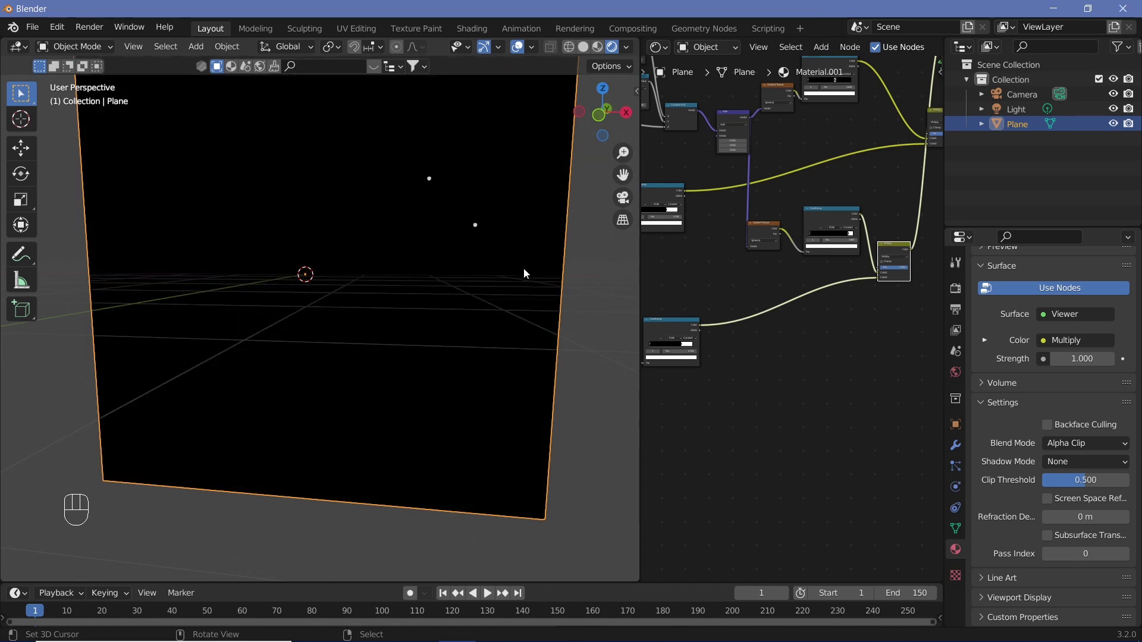
middle_click(415, 309)
middle_click(776, 436)
click(772, 321)
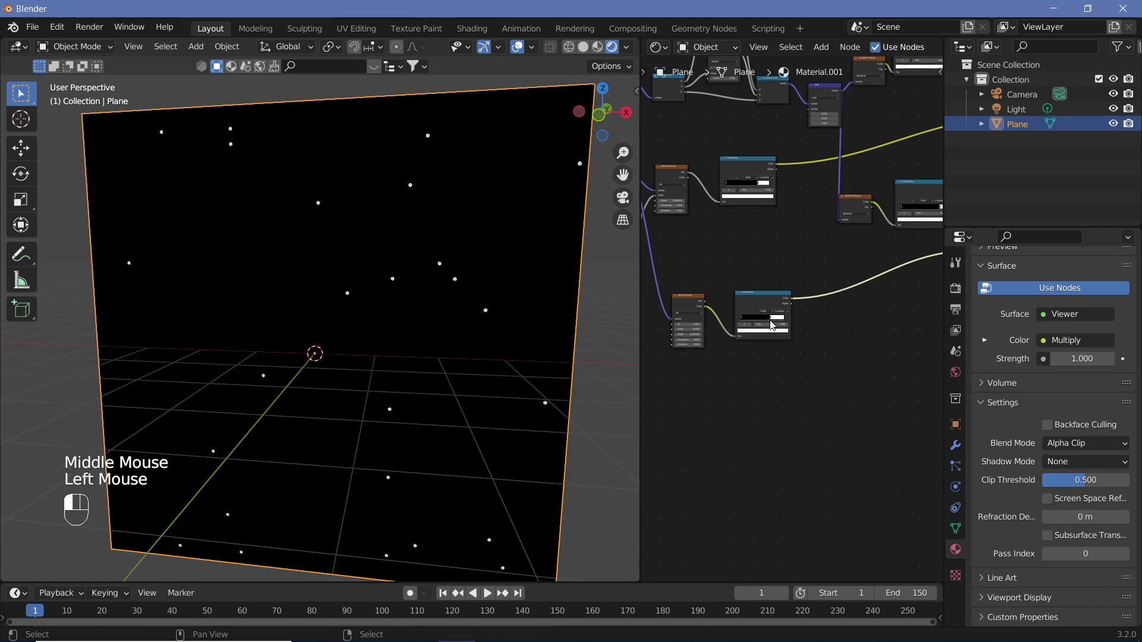
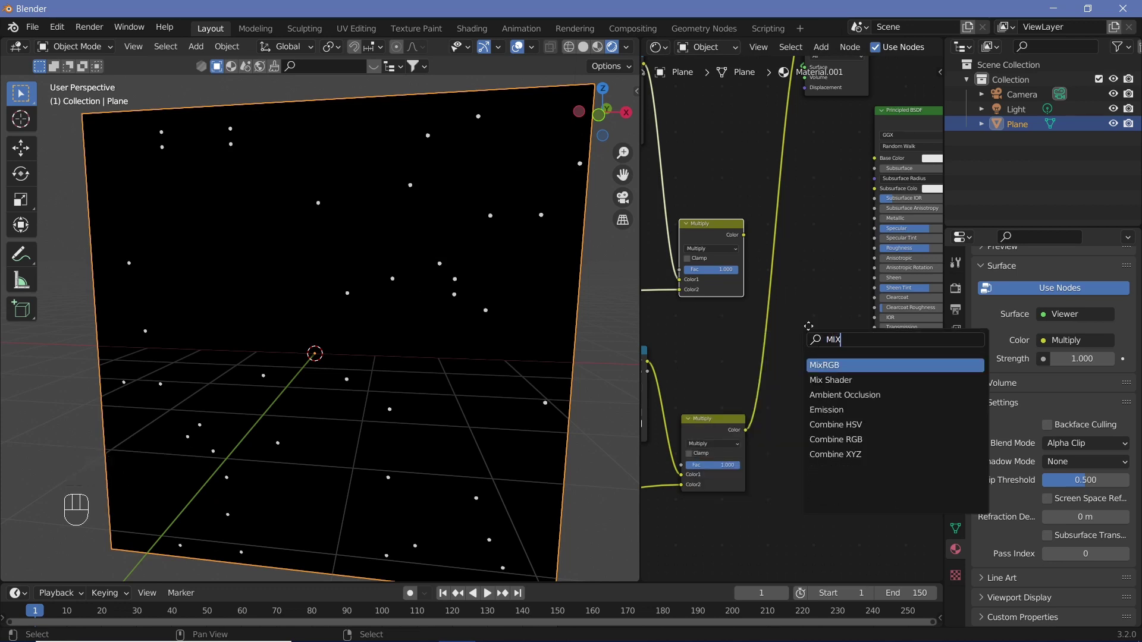
Combine the ring and dot patterns with a MixRGB node set to Add
click(831, 302)
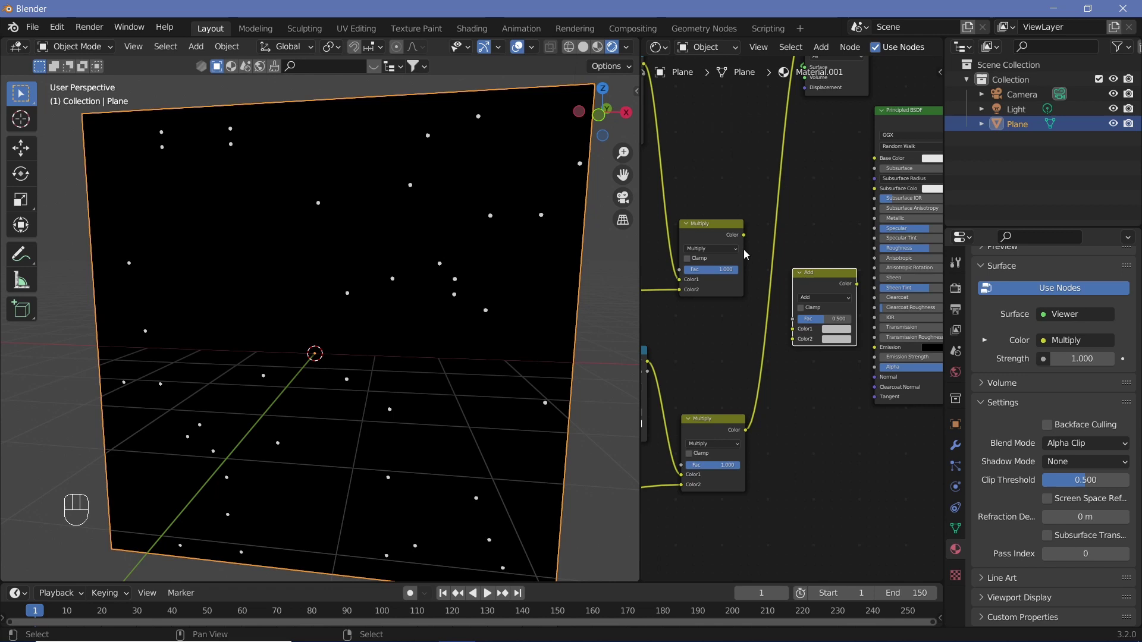
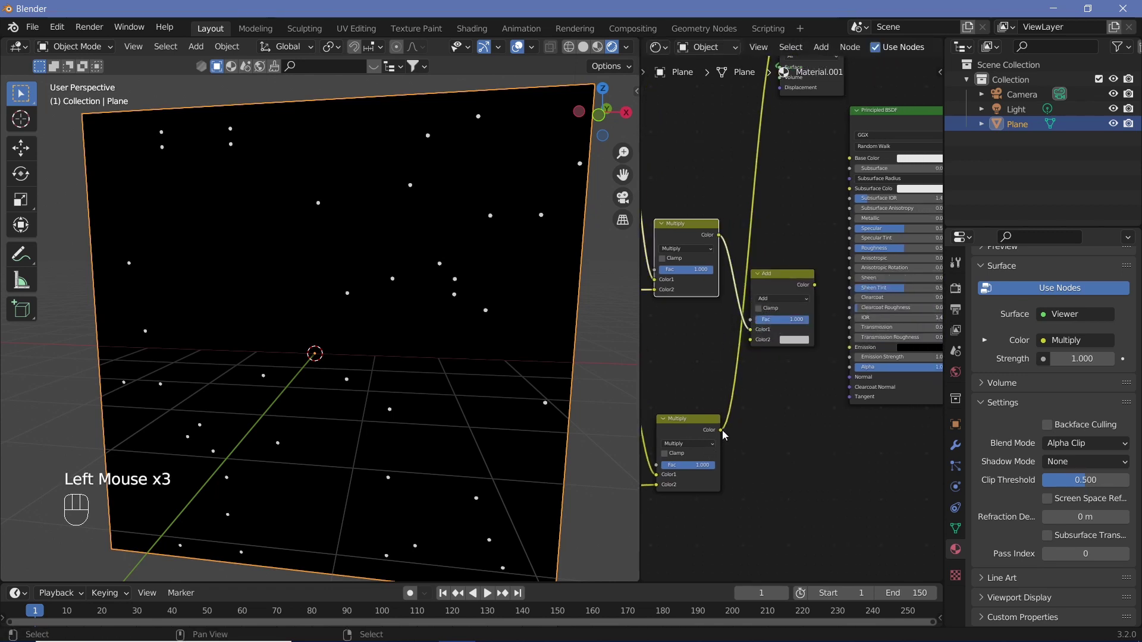
drag(729, 416, 761, 343)
drag(817, 290, 852, 363)
right_click(838, 312)
drag(838, 312, 829, 390)
Feed the combined pattern into the Principled BSDF emission strength and alpha
middle_click(761, 338)
click(761, 338)
click(719, 355)
key(shift+a)
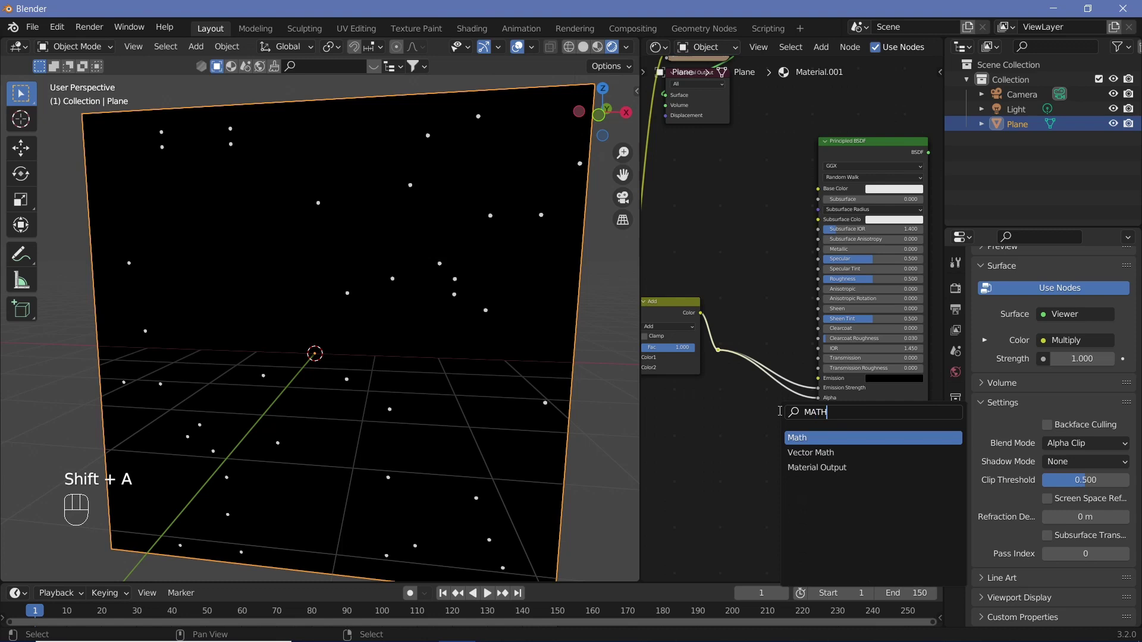
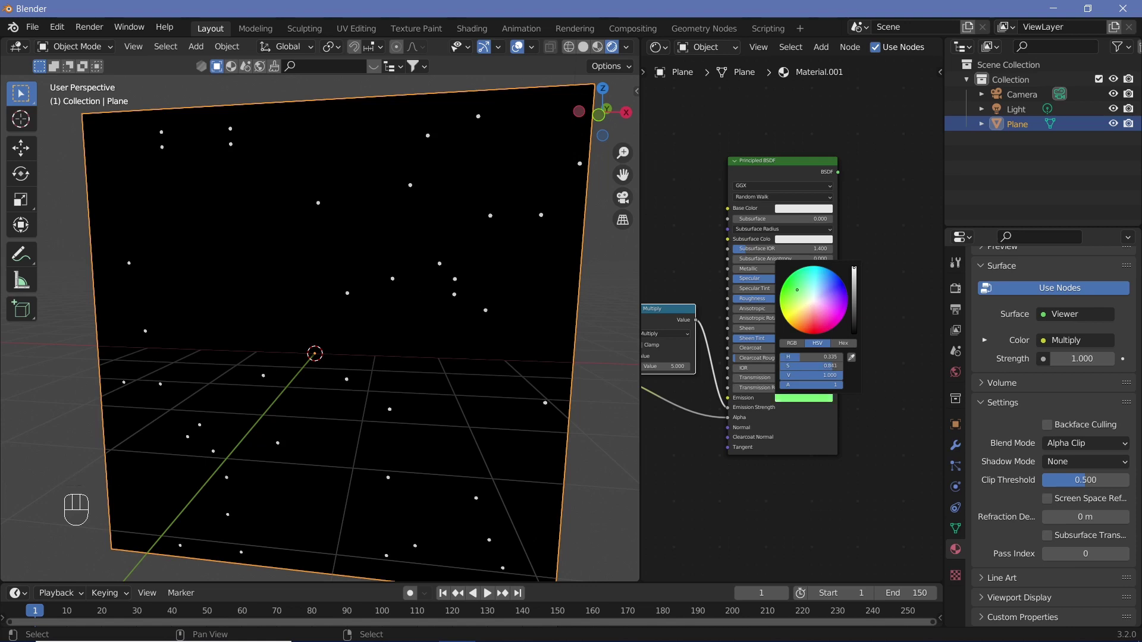
Set the emission colour to green at five-times strength and enable Bloom in Render Properties
click(813, 173)
click(815, 174)
drag(890, 266, 616, 349)
drag(740, 322, 631, 379)
drag(441, 372, 1013, 408)
click(1013, 408)
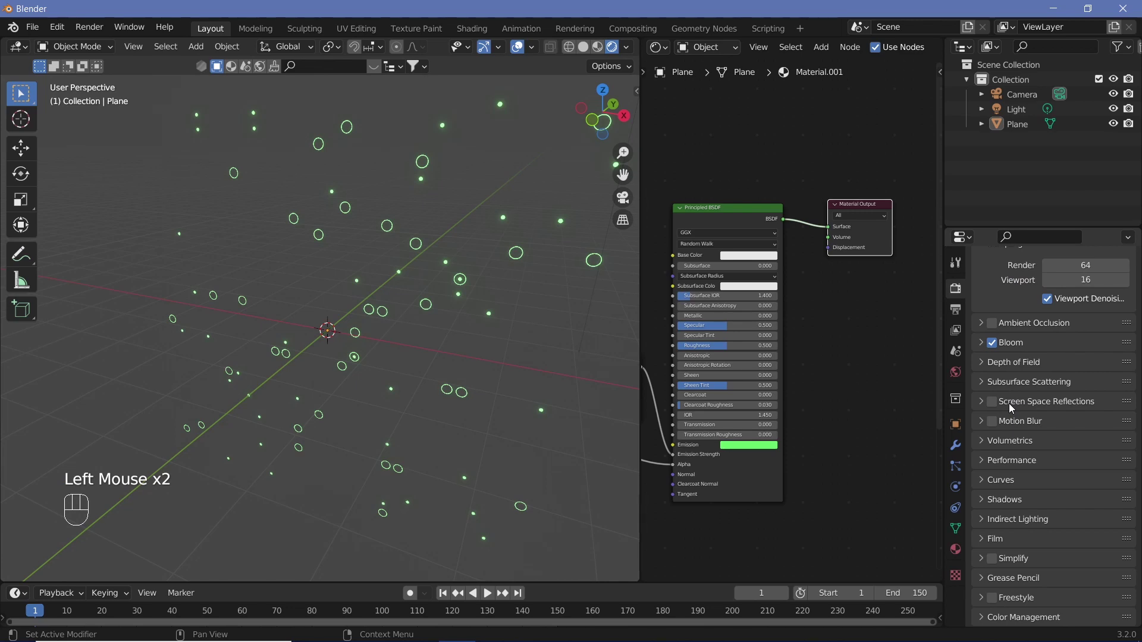
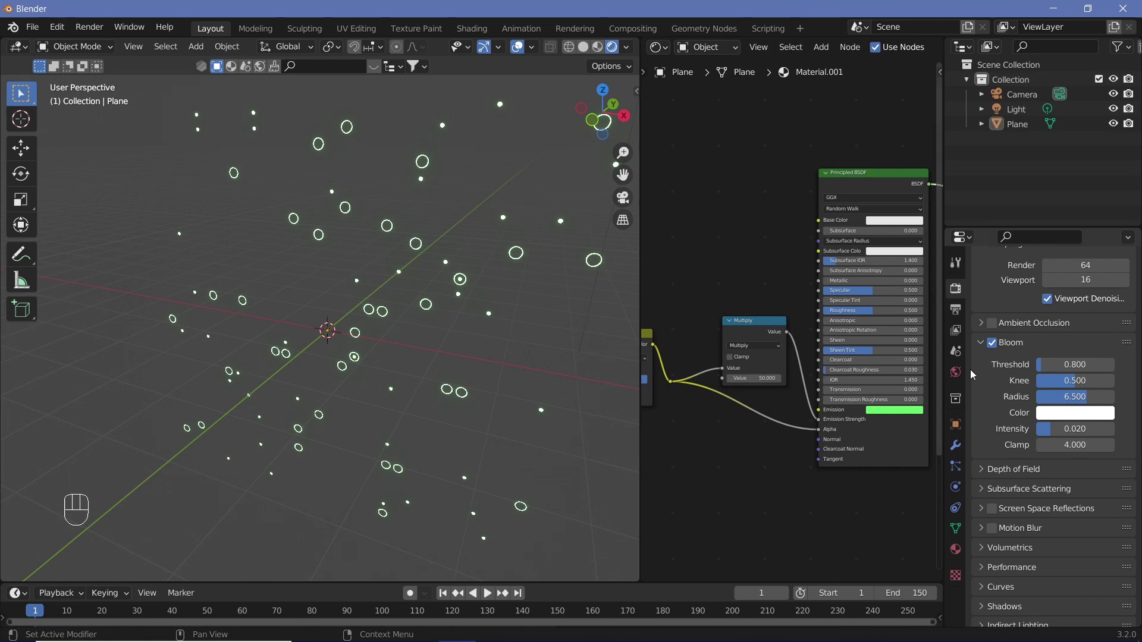
Darken the World background colour to about 0.05, near black
click(962, 374)
click(1075, 386)
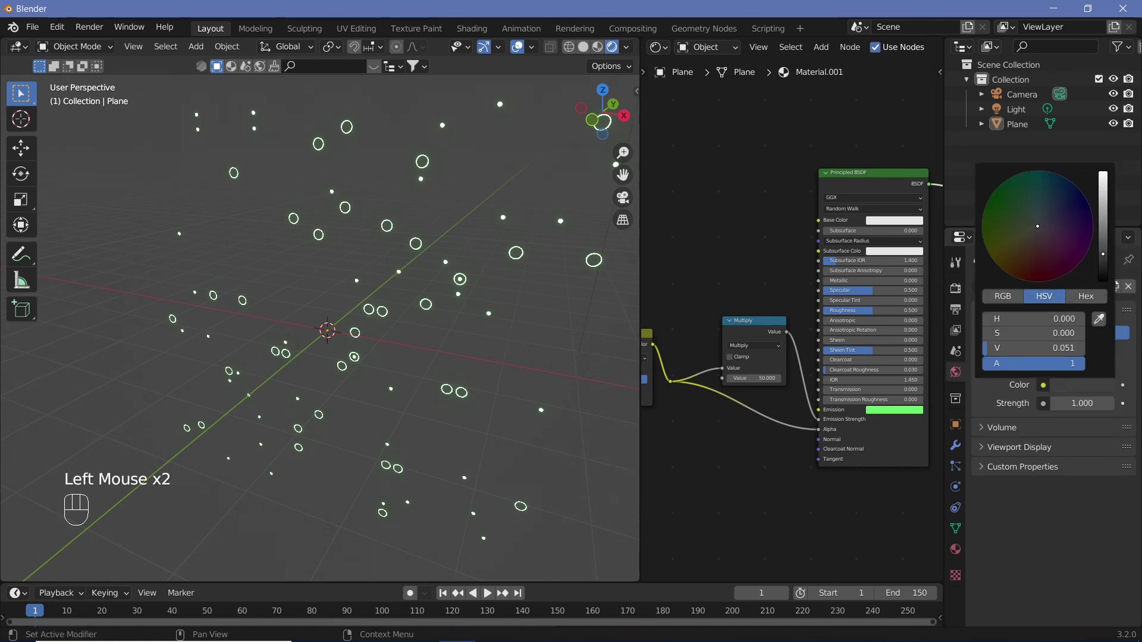
middle_click(429, 272)
drag(395, 288, 376, 270)
Add an Array modifier to the plane
click(958, 455)
drag(1023, 294, 853, 343)
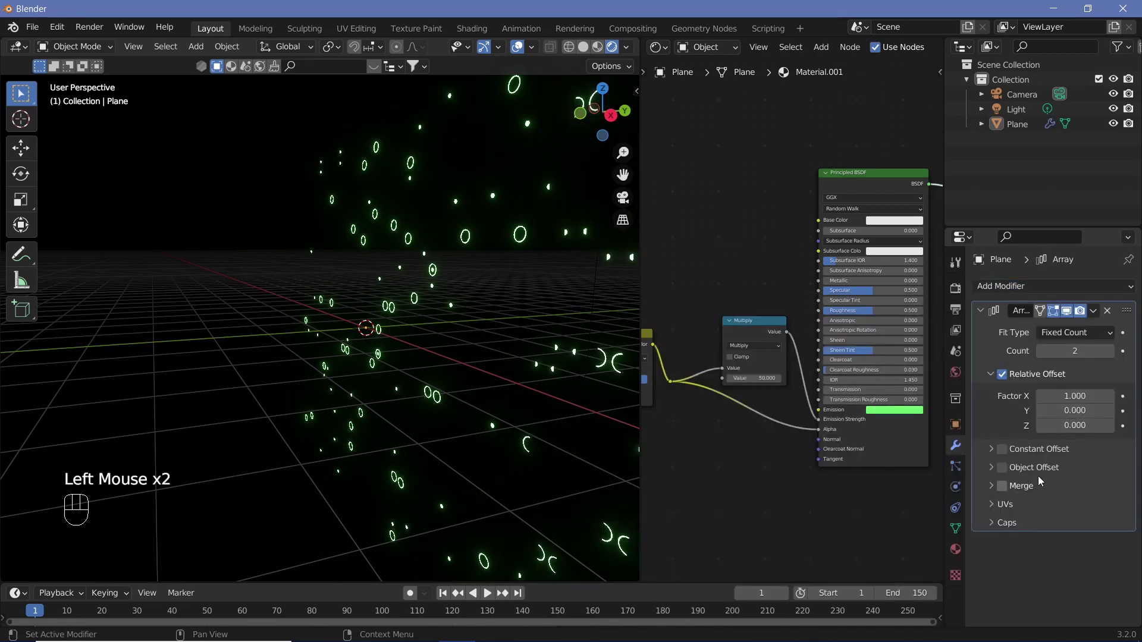
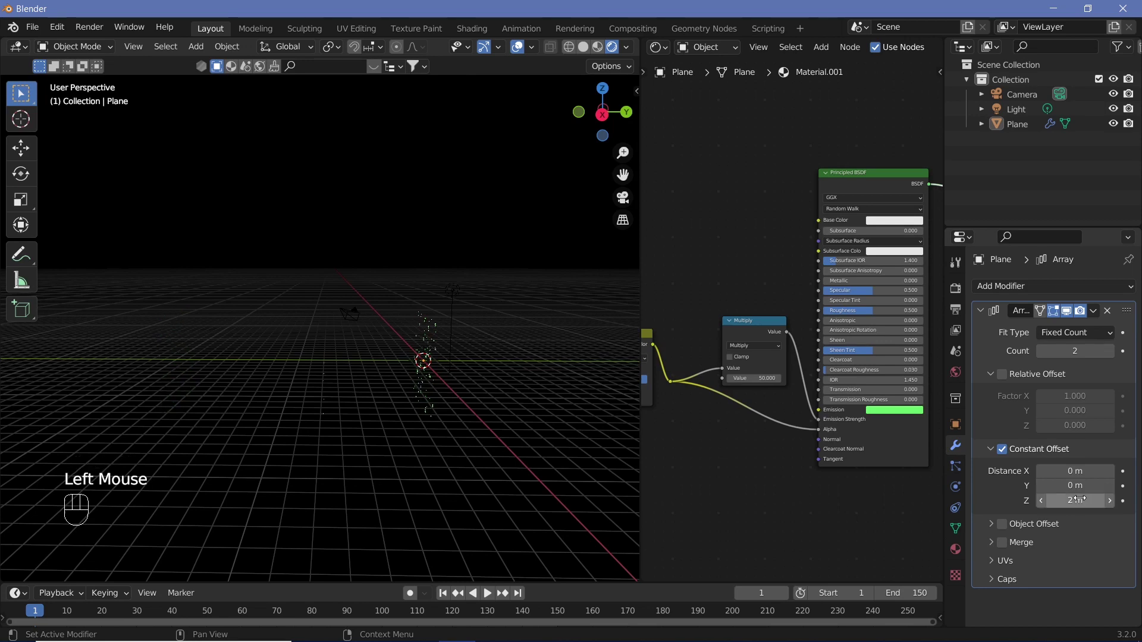
Reset the camera to the origin, rotate it 90° on X, and reselect the ring plane
right_click(344, 321)
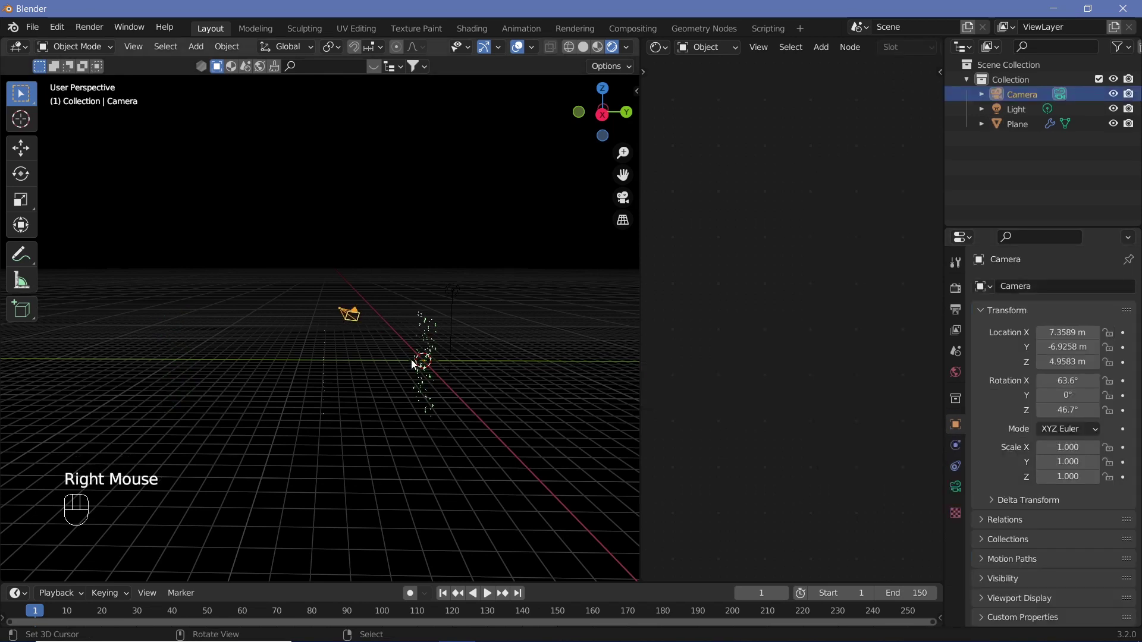
key(alt+g)
key(alt+r)
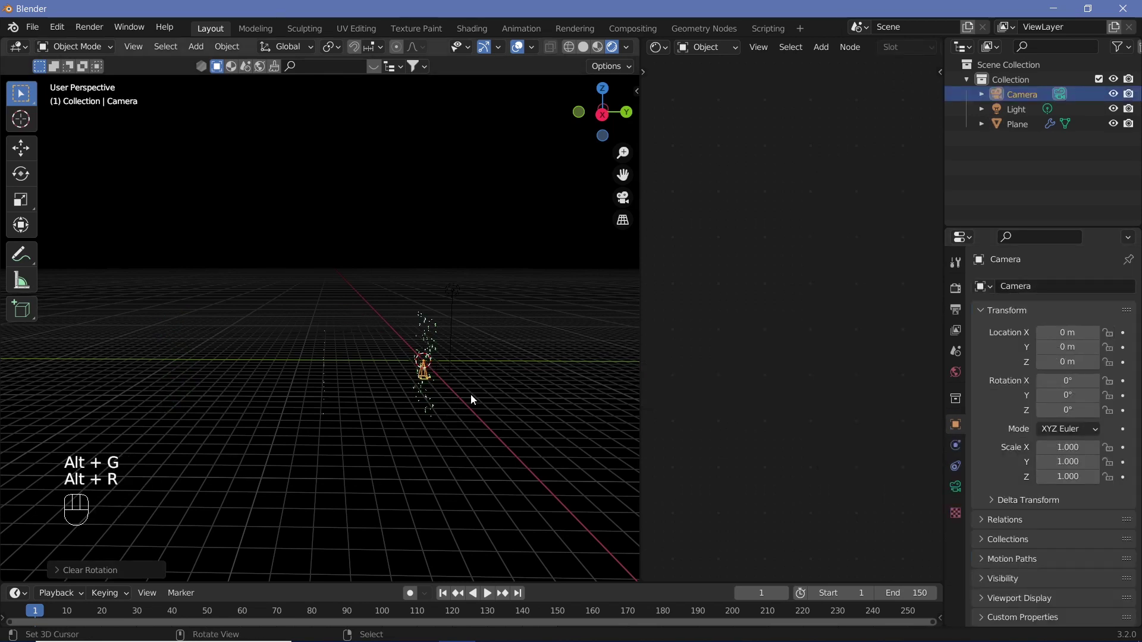
key(r)
key(x)
key(9)
key(0)
key(Return)
right_click(328, 380)
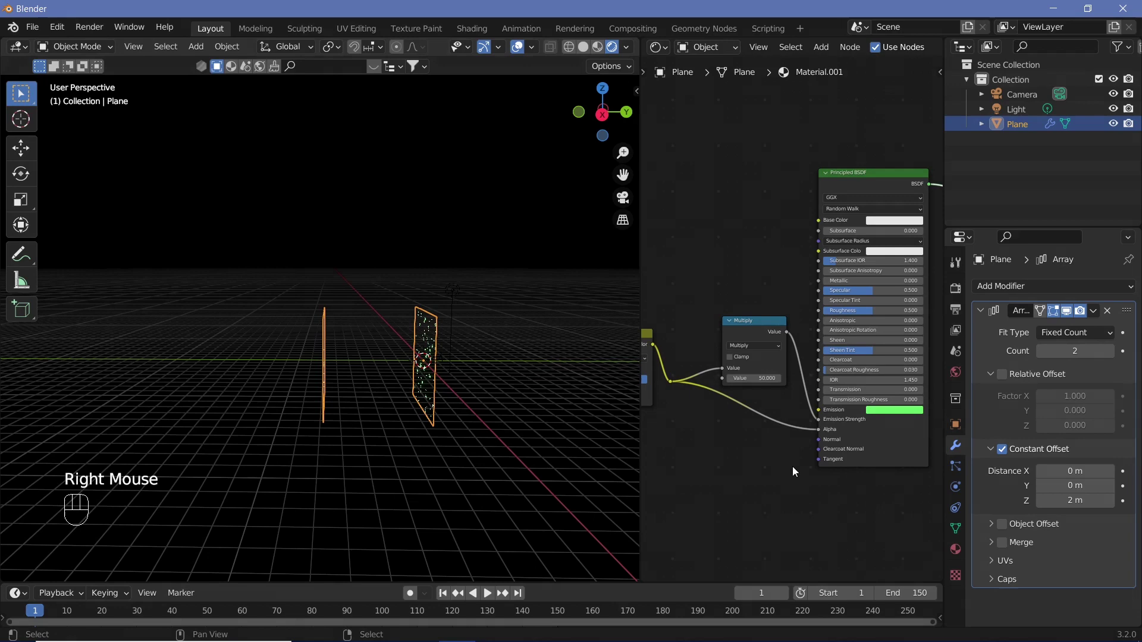
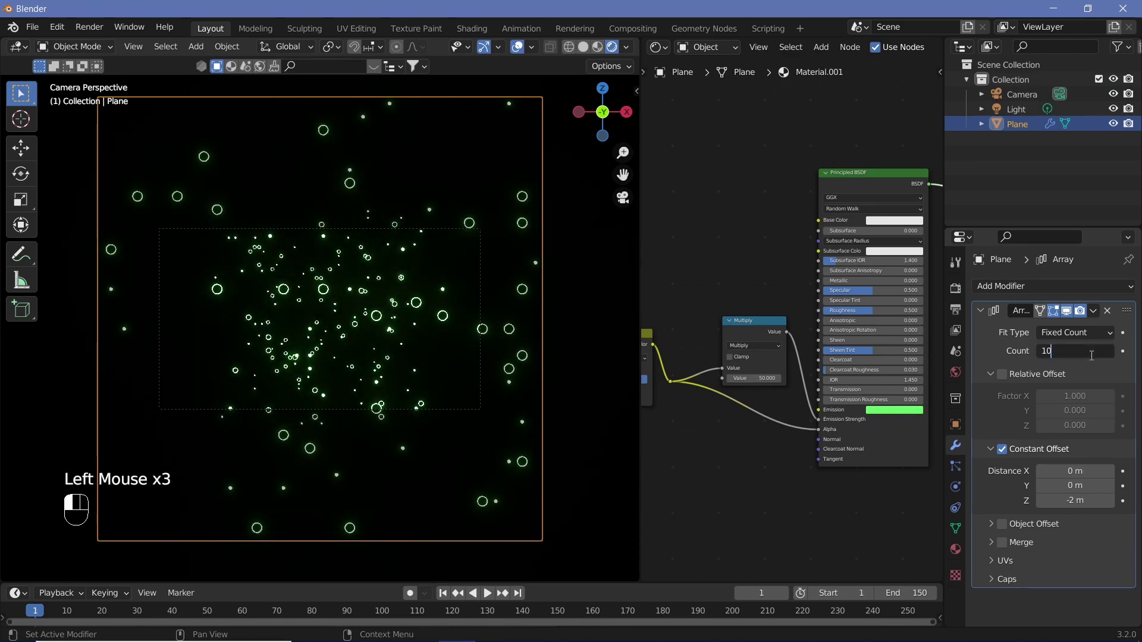
Set the Array count to 10 copies stacked at -2 m along Z
key(KP_0)
middle_click(470, 390)
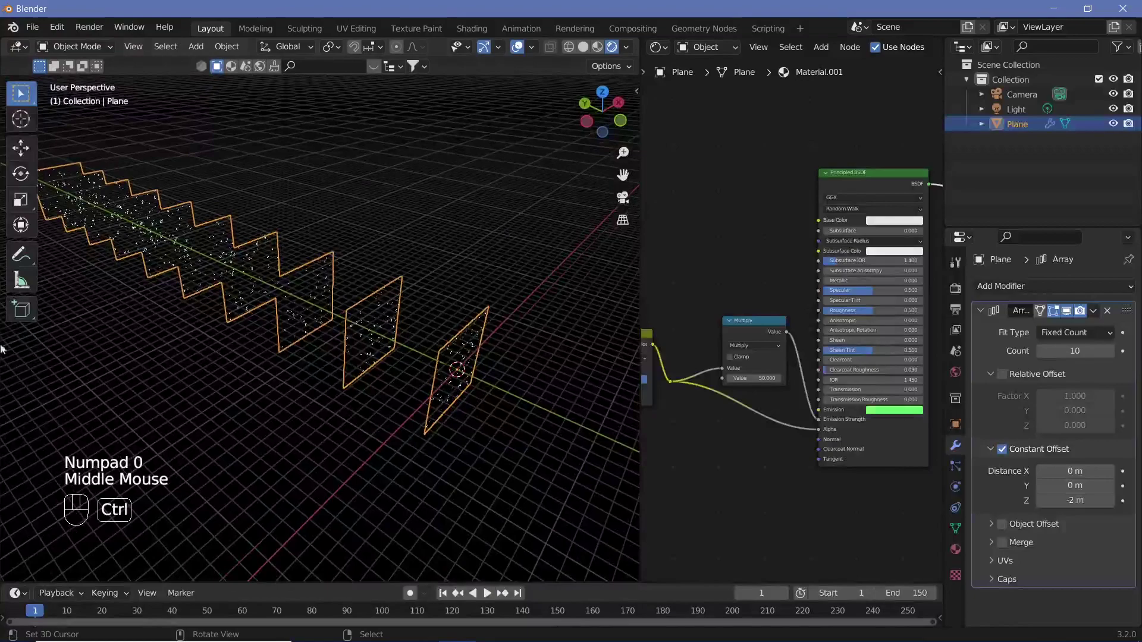
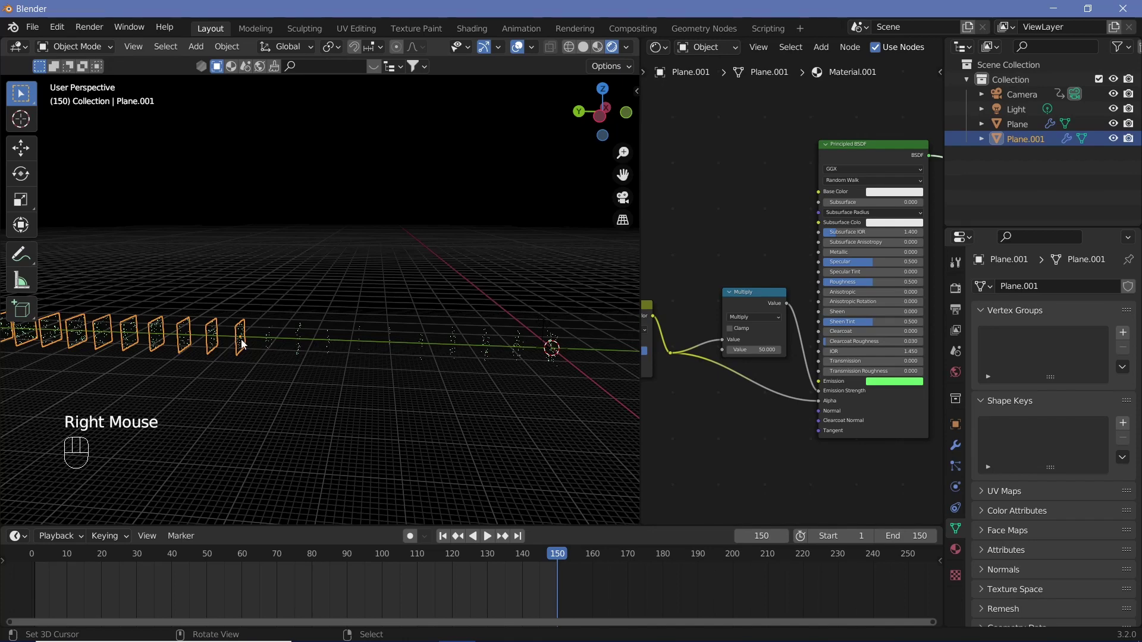
Move the camera along Y at frame 150, keyframe its location there, and jump back to frame 1
drag(251, 352, 228, 348)
key(shift+s)
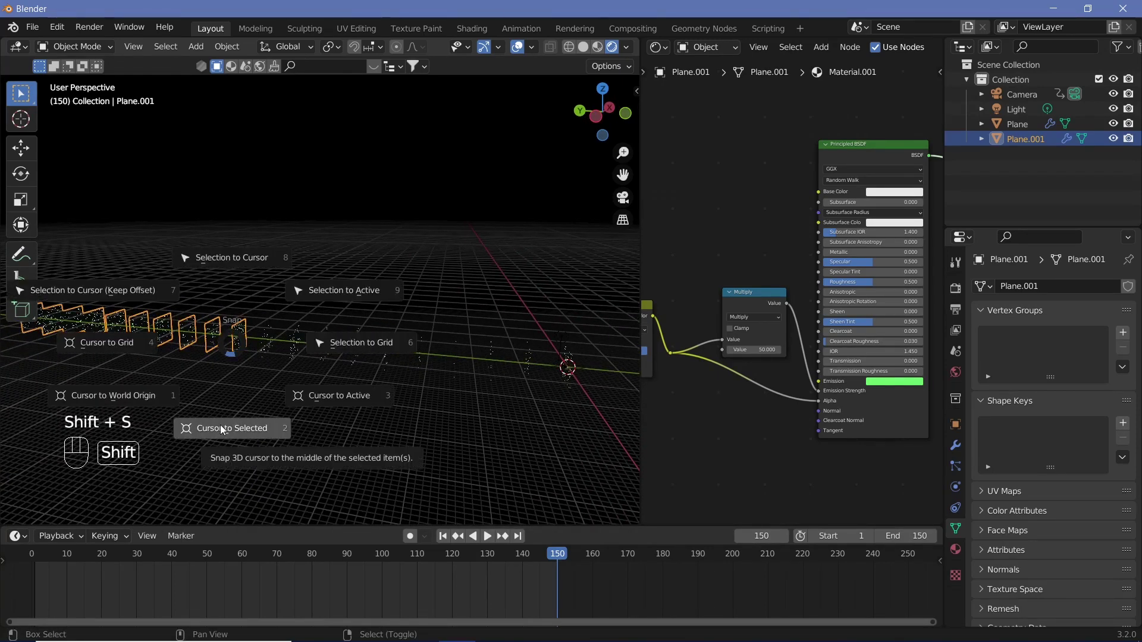
right_click(564, 373)
key(shift+s)
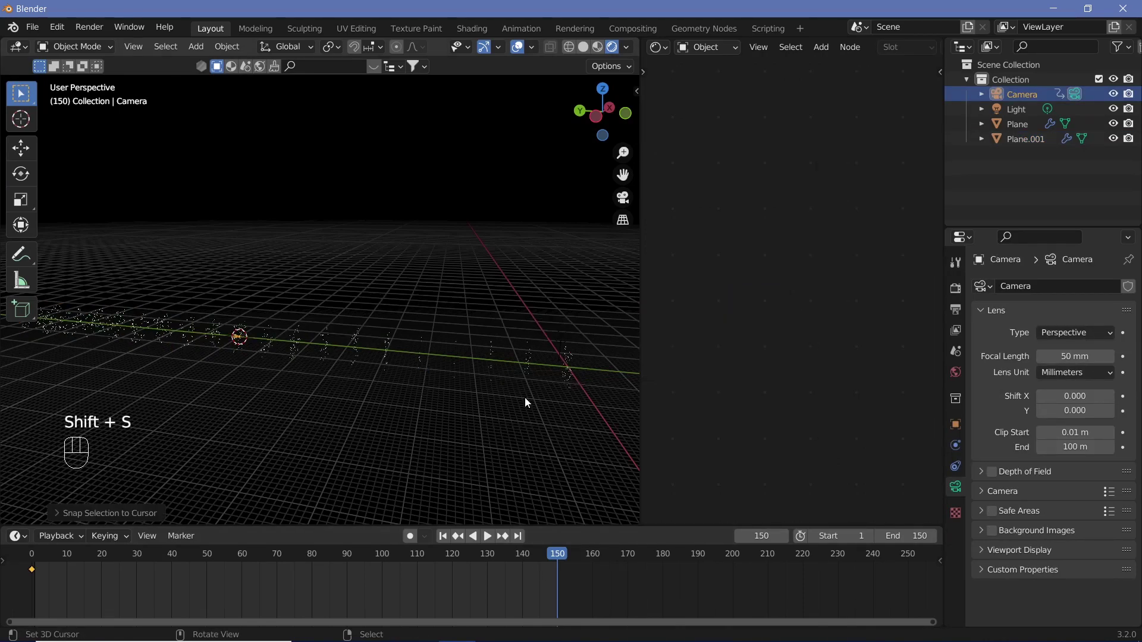
key(i)
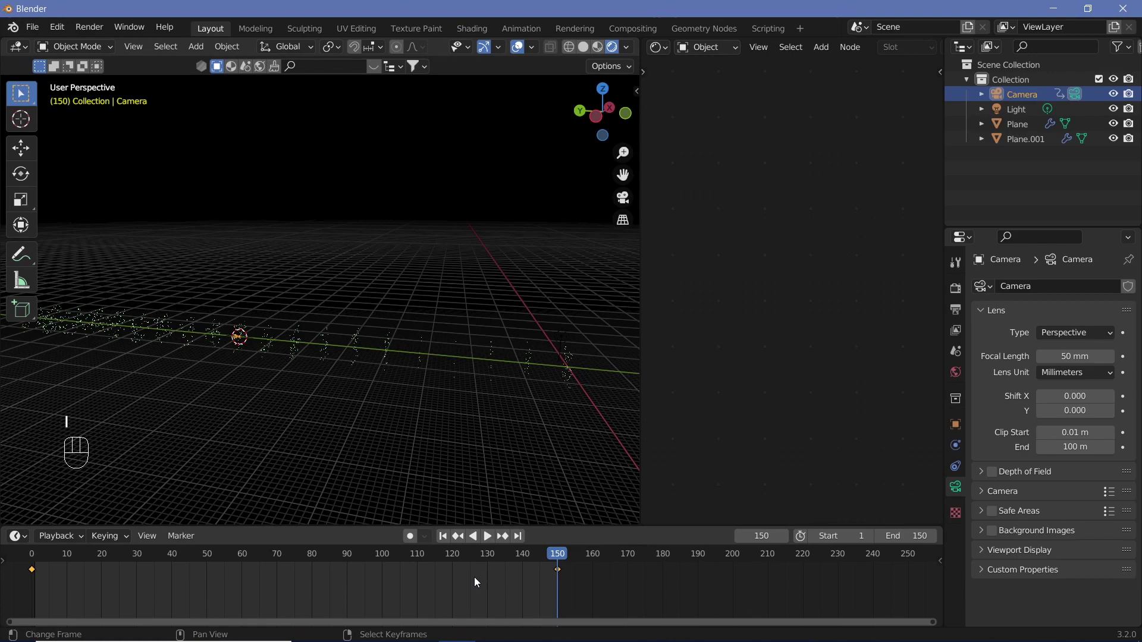
key(t)
Play the camera flight through the glowing ring corridor from the camera view, then stop playback
key(KP_0)
key(shift+space)
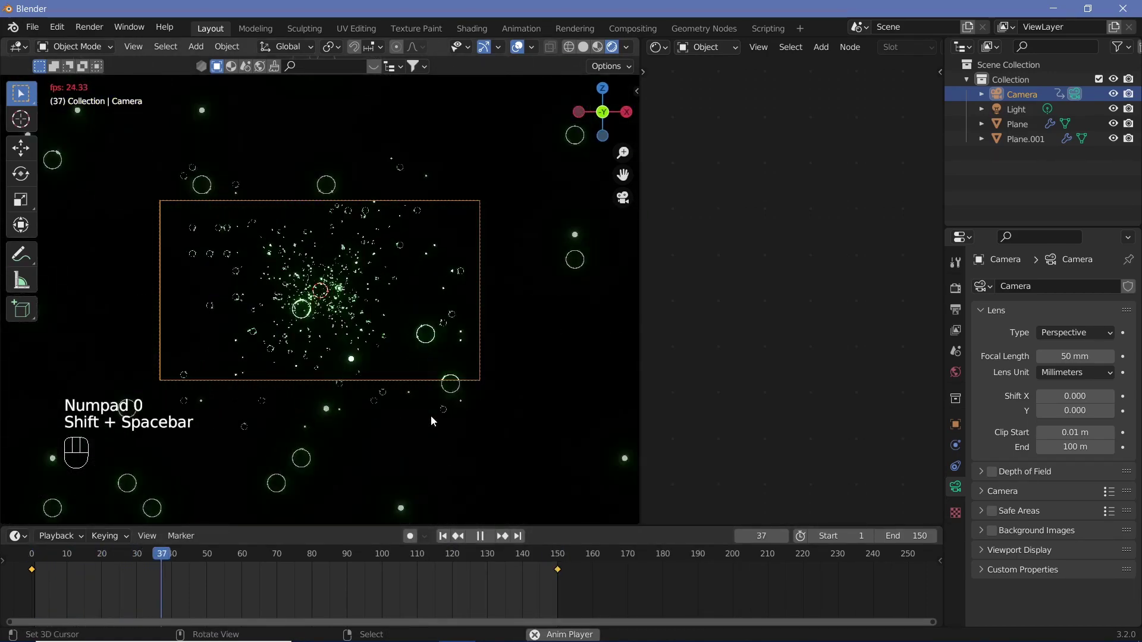
key(shift+space)
key(shift+space)
key(shift+space)
key(shift+space)
key(shift+space)
key(shift+space)
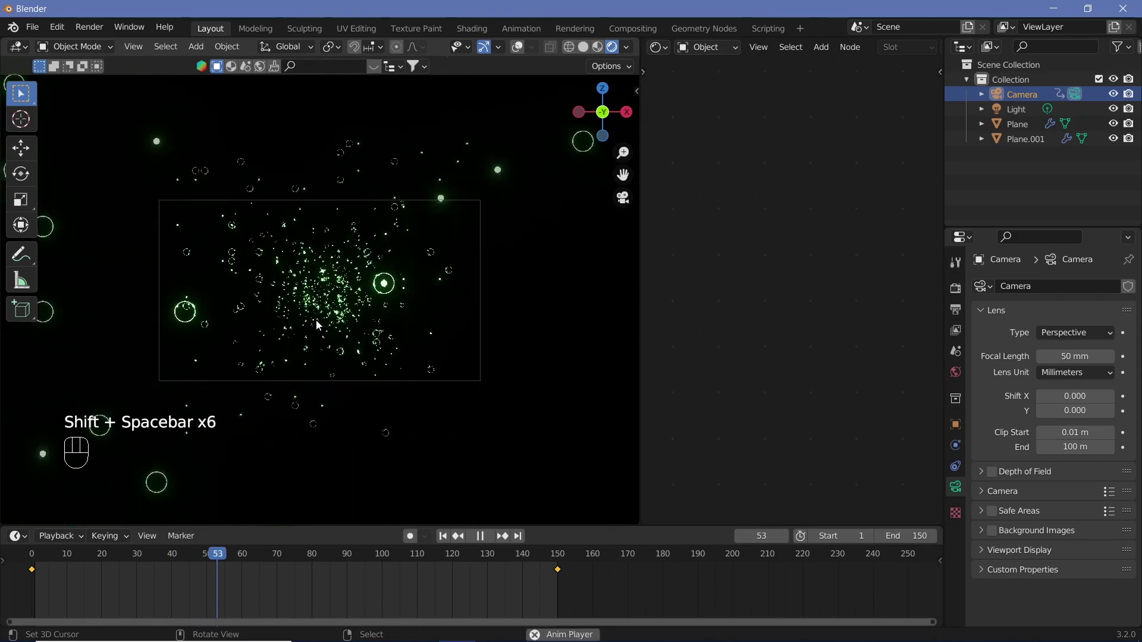
key(shift+space)
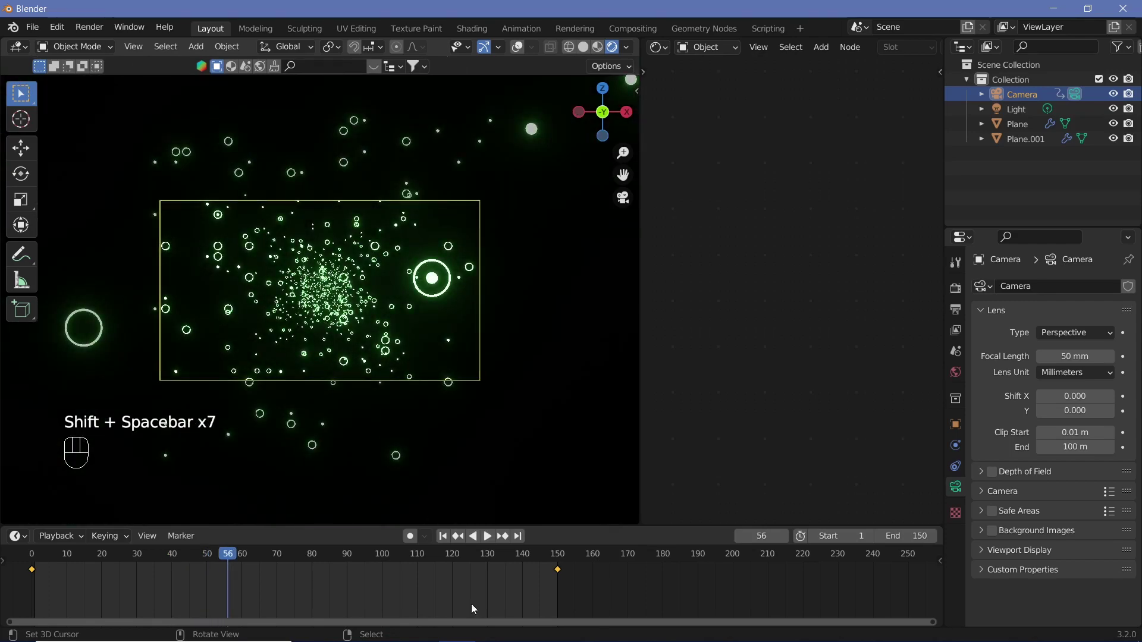
drag(35, 562, 339, 370)
key(KP_0)
drag(516, 52, 488, 158)
drag(482, 304, 449, 286)
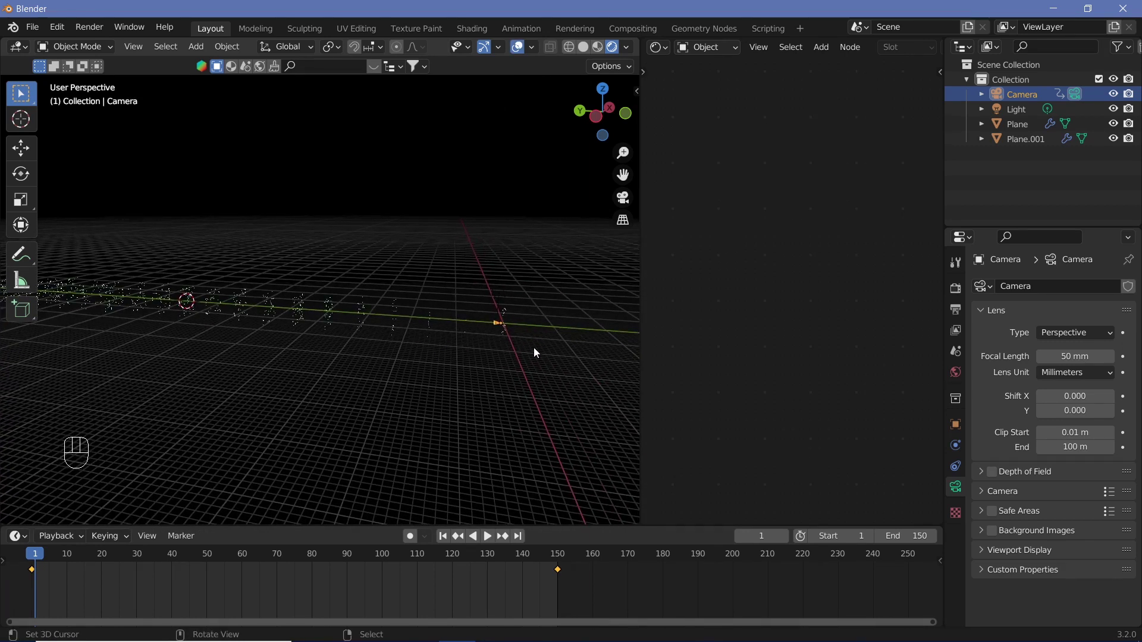
Add a new plane mesh, rotate it 90° on X and scale it up to 10 then 2
key(shift+a)
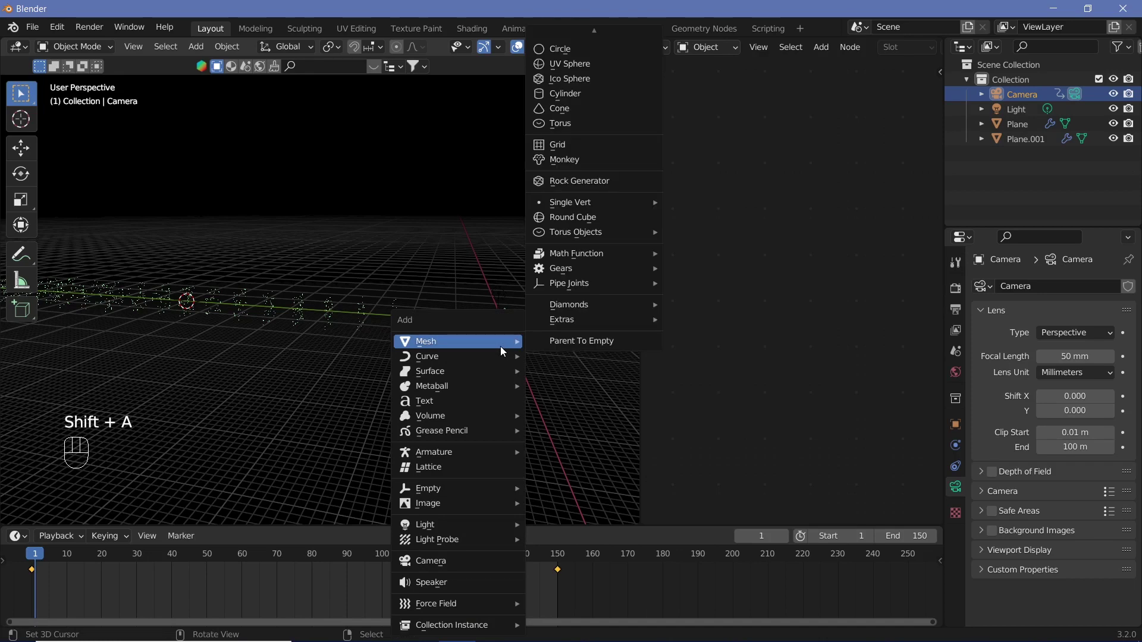
key(e)
key(x)
key(r)
key(x)
key(9)
key(0)
key(Return)
key(s)
key(1)
key(0)
key(Return)
key(s)
key(2)
key(0)
key(BackSpace)
key(Return)
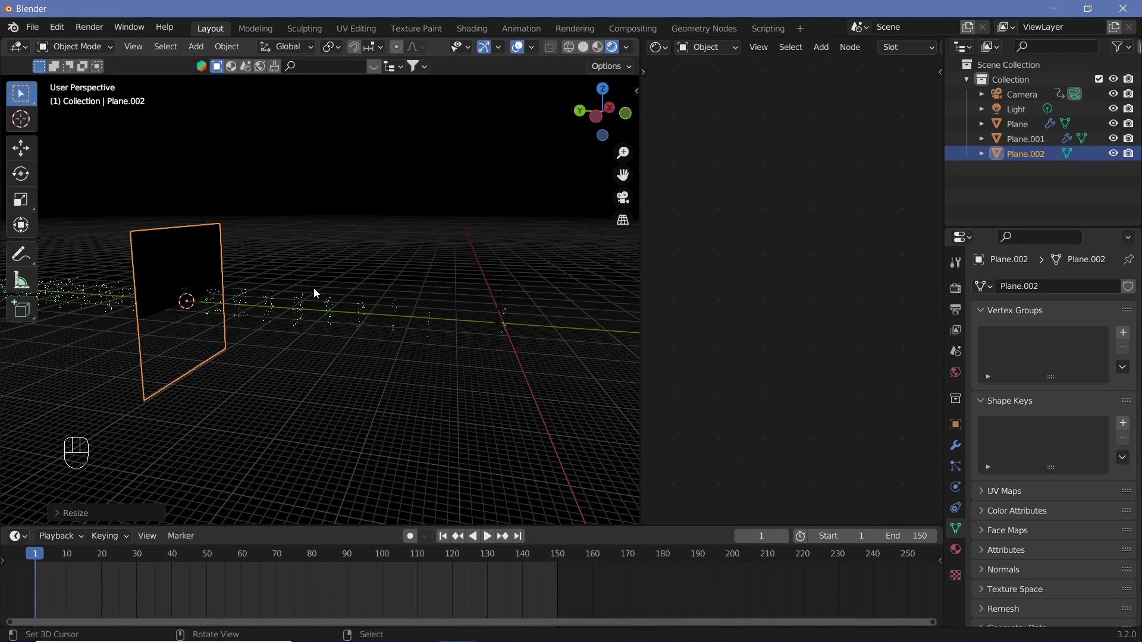
Move the plane 44 m along Y, parent it to the camera, and play the flight from the camera view
key(g)
key(y)
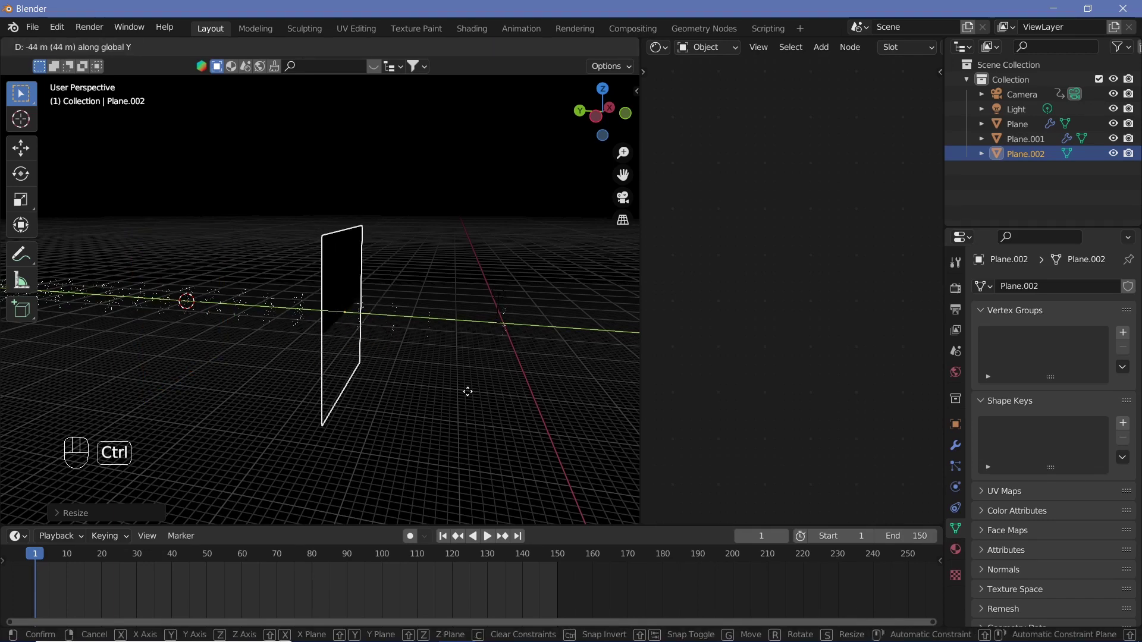
click(425, 366)
right_click(501, 328)
key(ctrl+p)
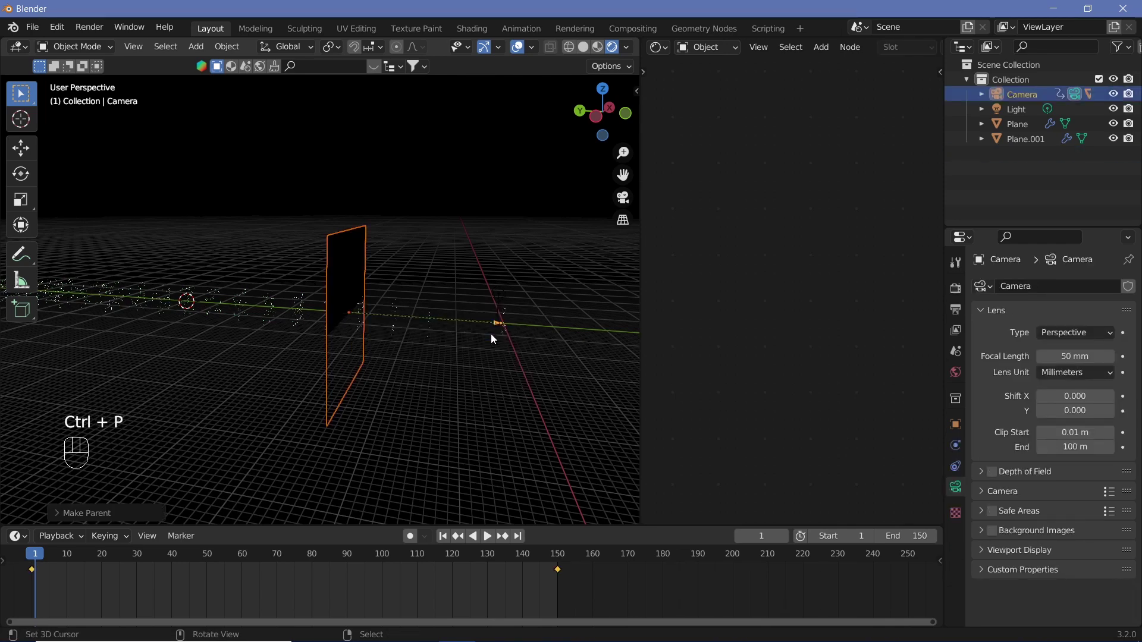
key(KP_0)
key(shift+space)
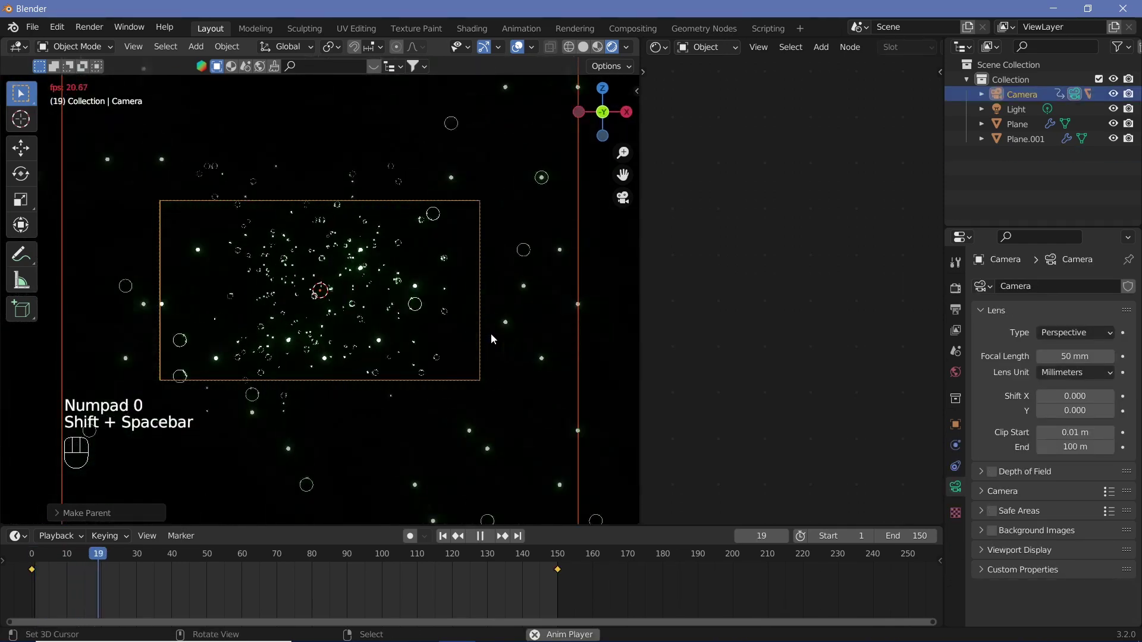
click(494, 338)
Cycle the ring plane's emission colour back to green, set the scale Value to 10, and replay the animation
key(shift+space)
right_click(310, 320)
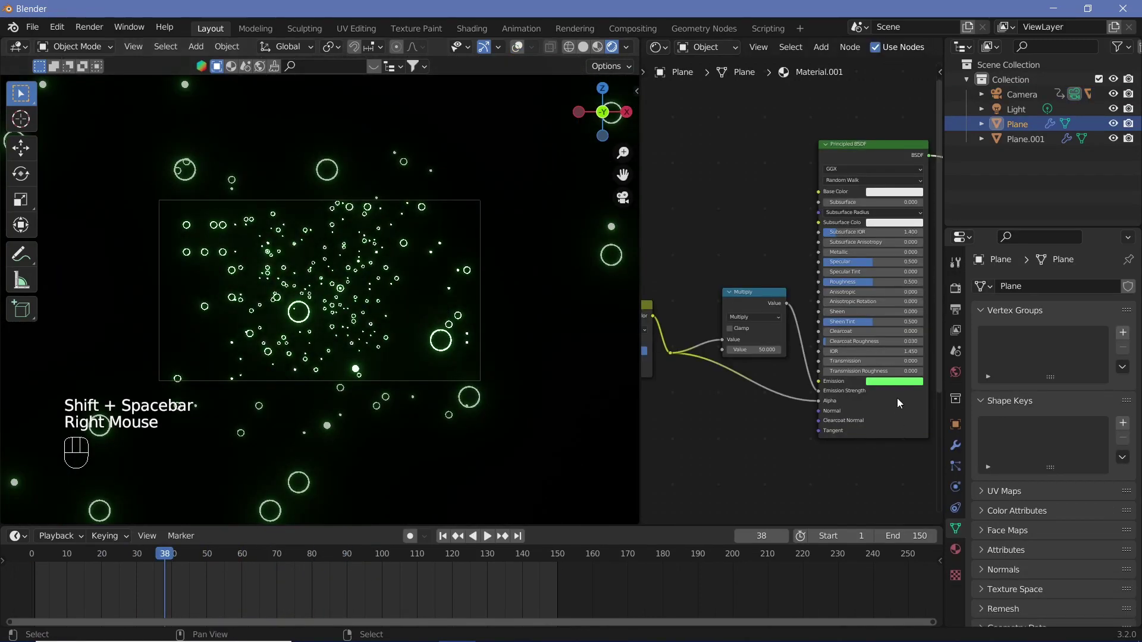
click(900, 388)
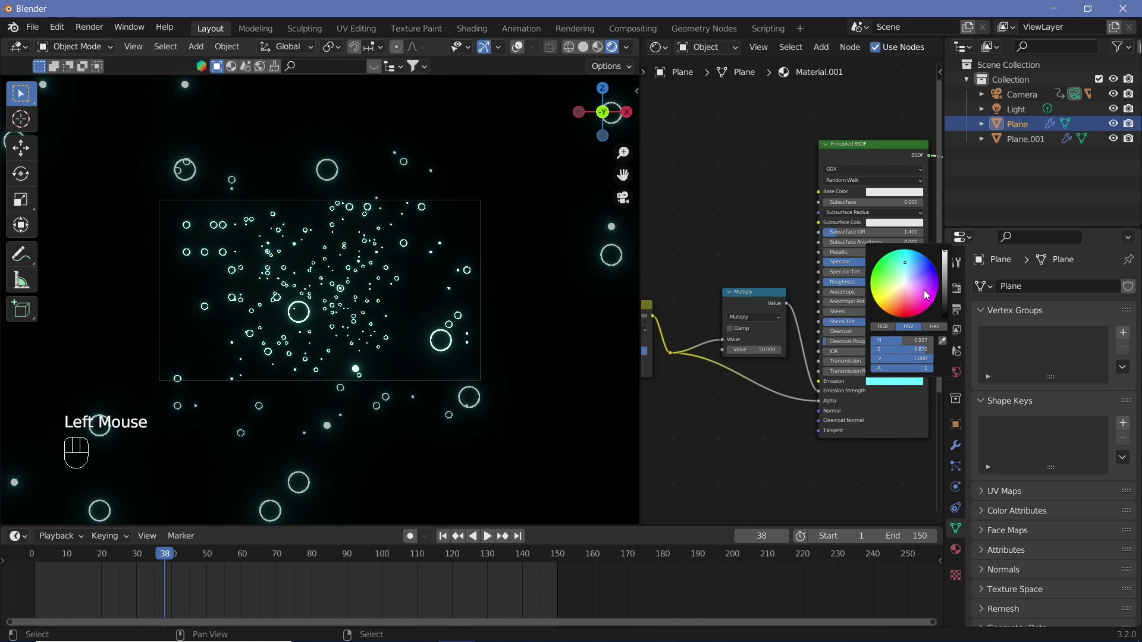
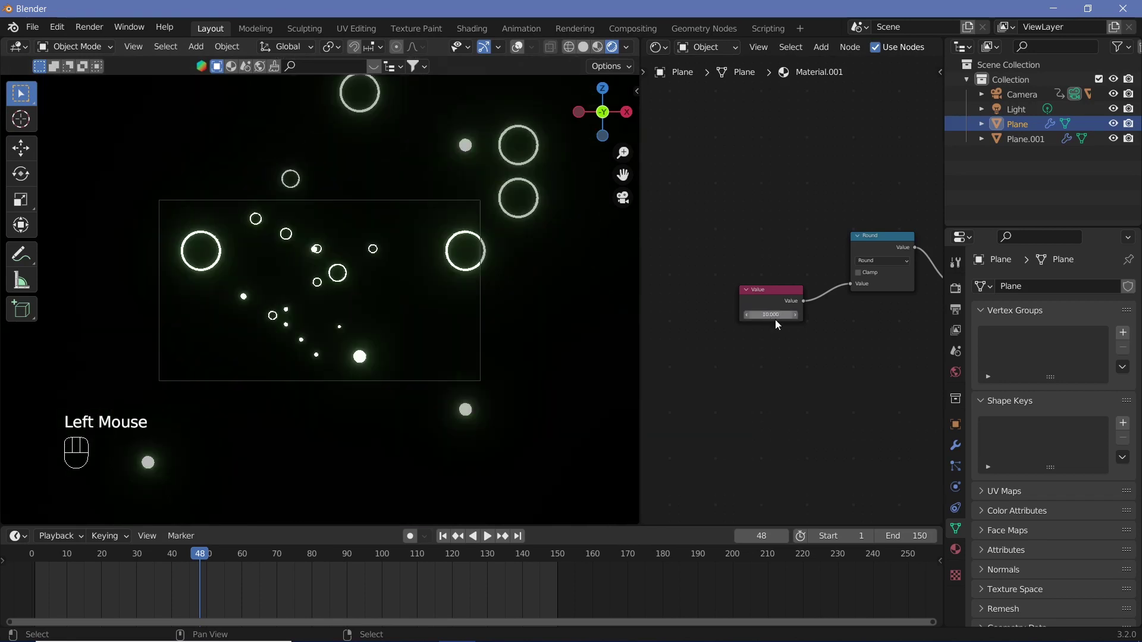
key(shift+space)
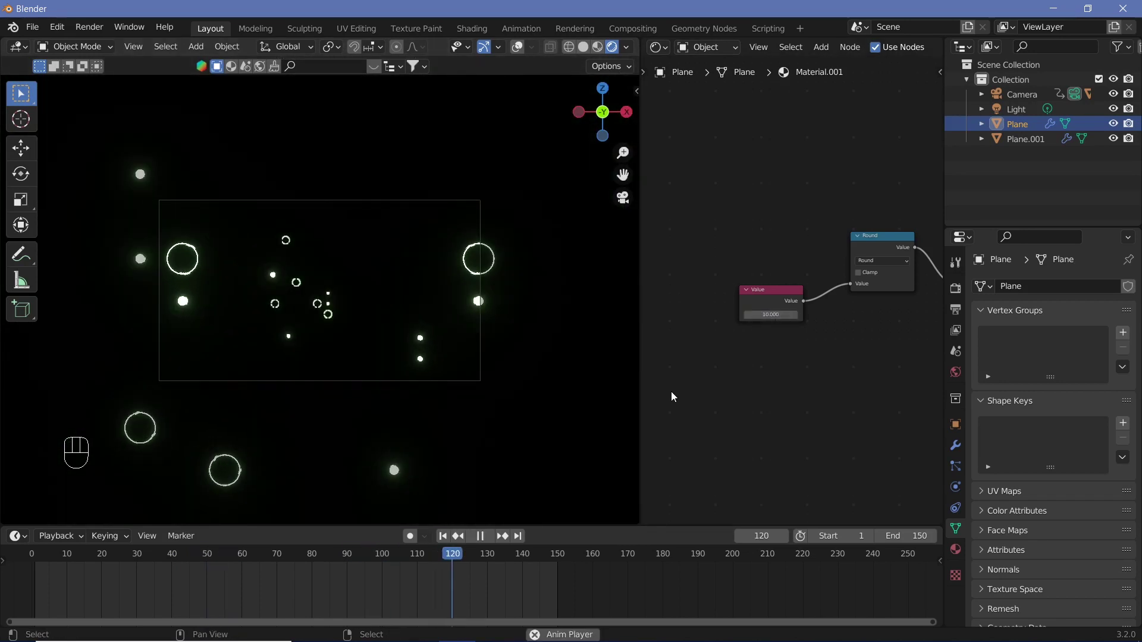